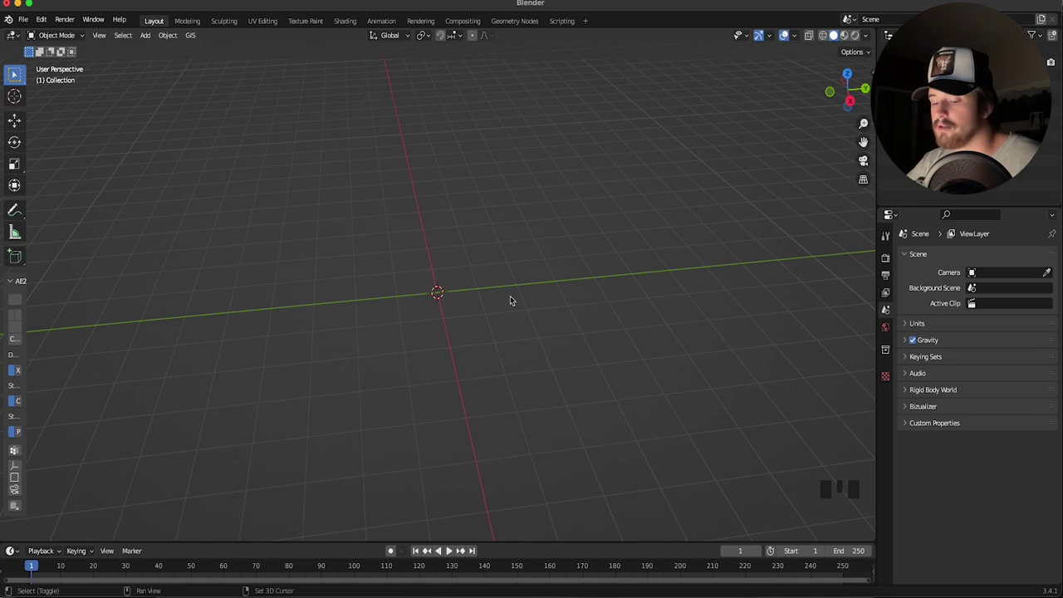
Bring up the add menu to insert a torus with 1.1 m major and 0.34 m minor radius
key("shift+a")
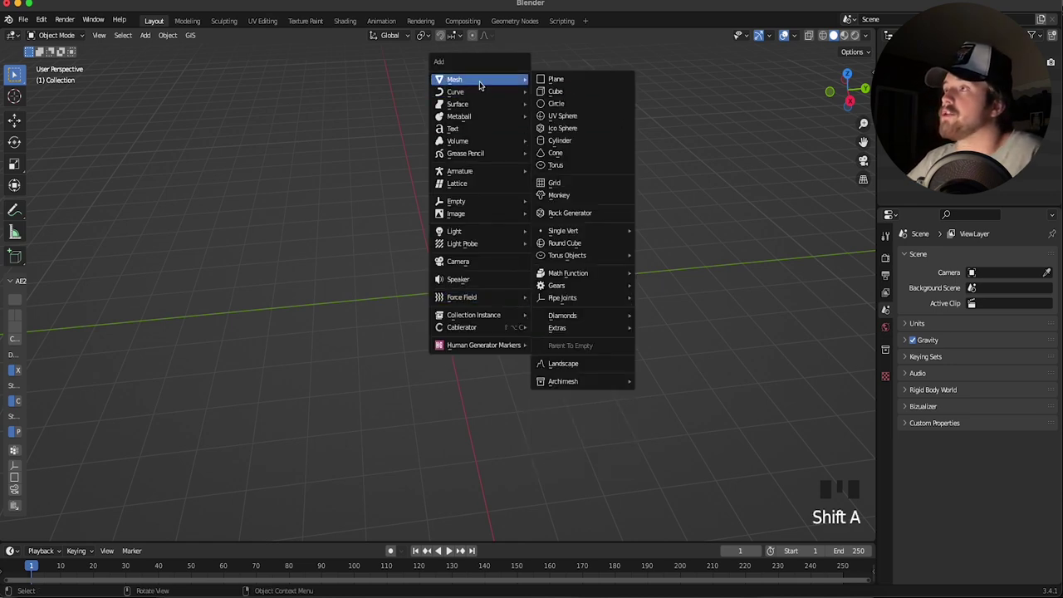
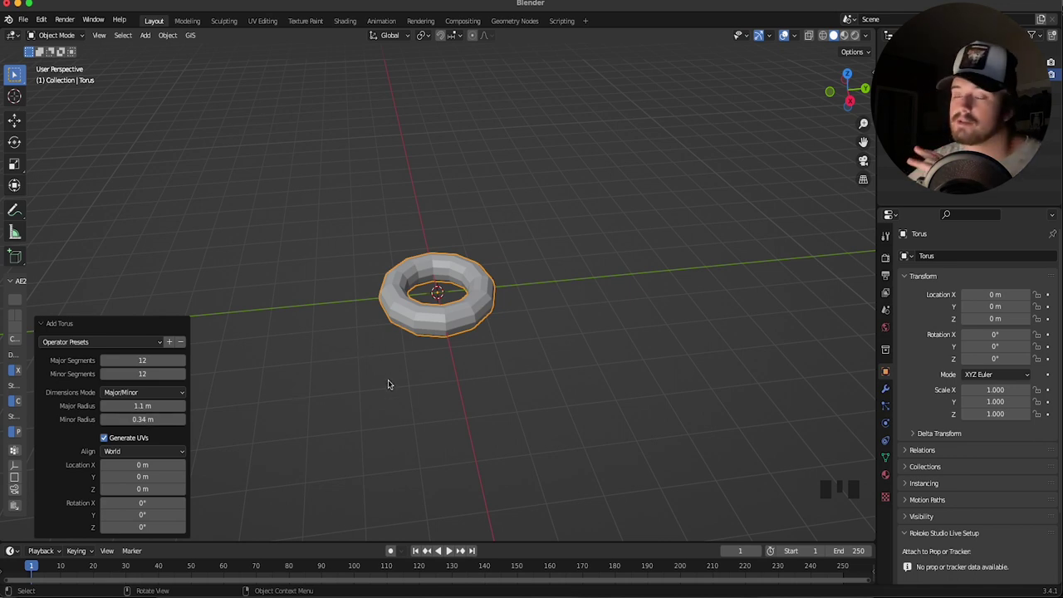
Give the torus smooth shading via its context menu and view it from above
middle_click(440, 327)
scroll("up", 3)
right_click(446, 311)
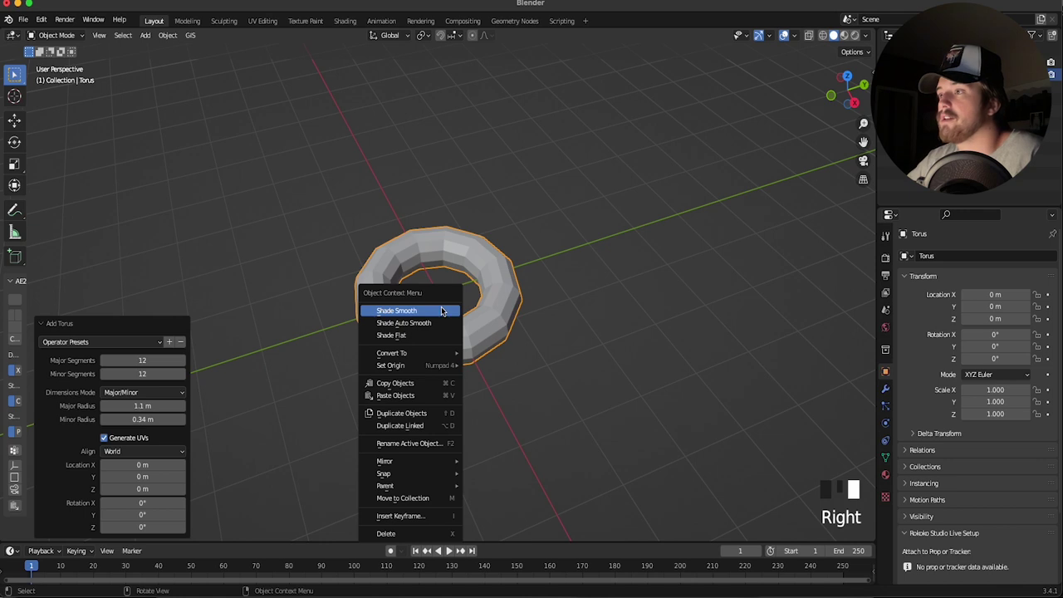
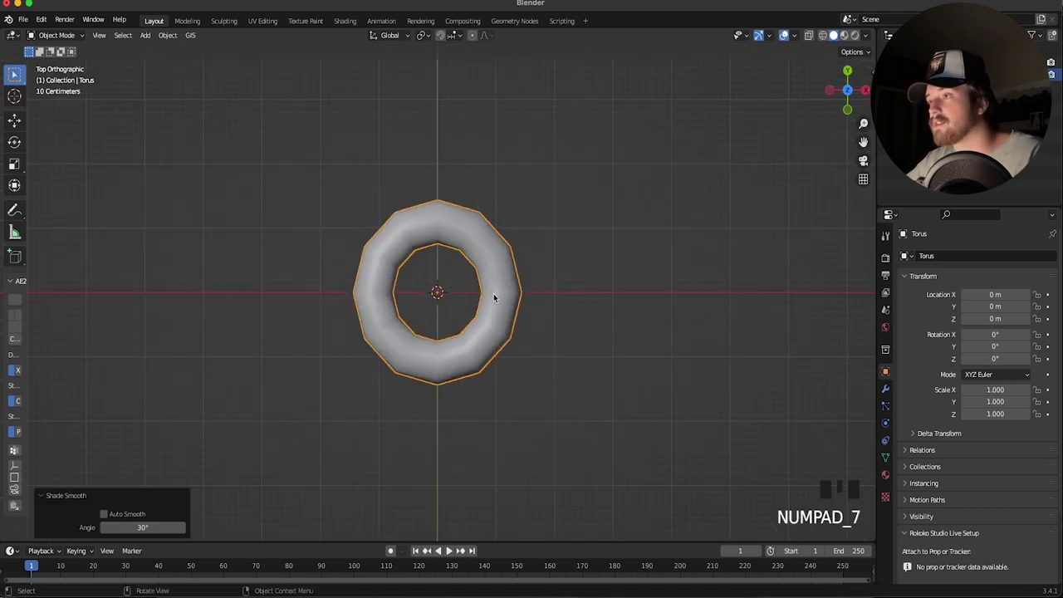
scroll("up", 3)
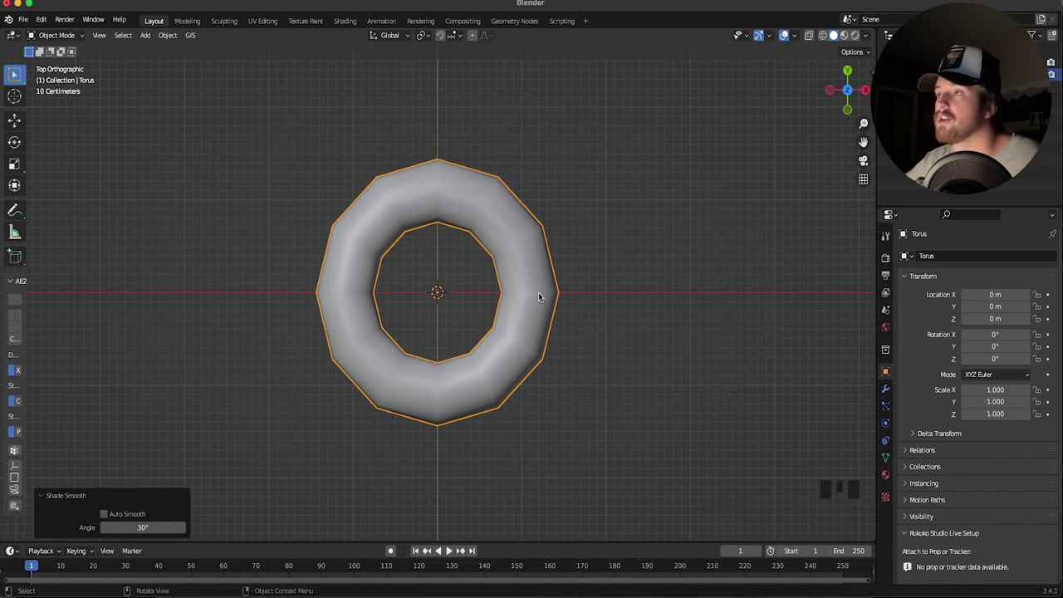
Enter Edit Mode with X-ray so the whole top half of the torus can be box-selected
key("Tab")
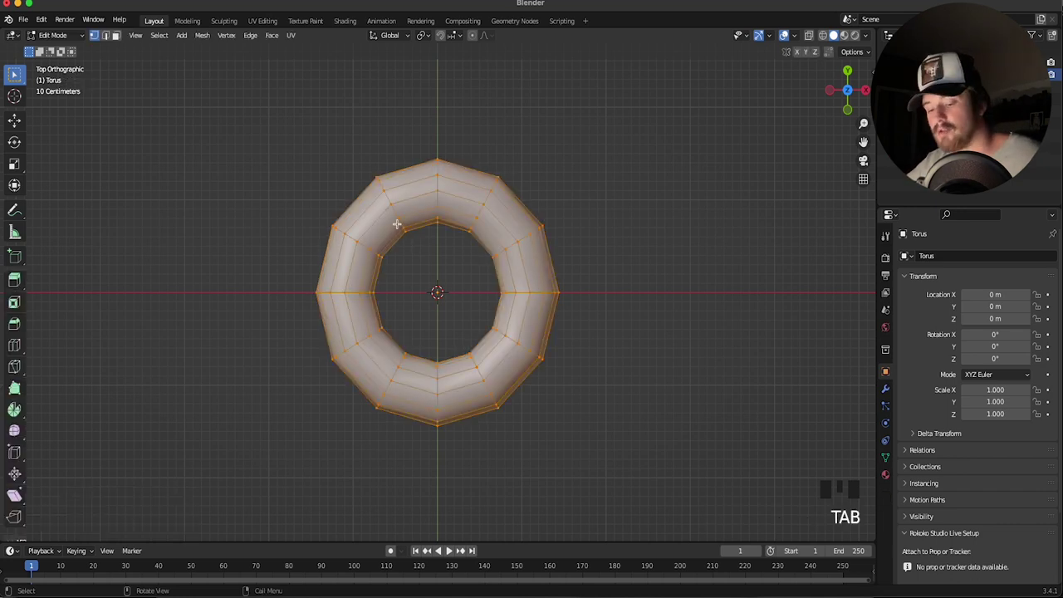
key("alt+z")
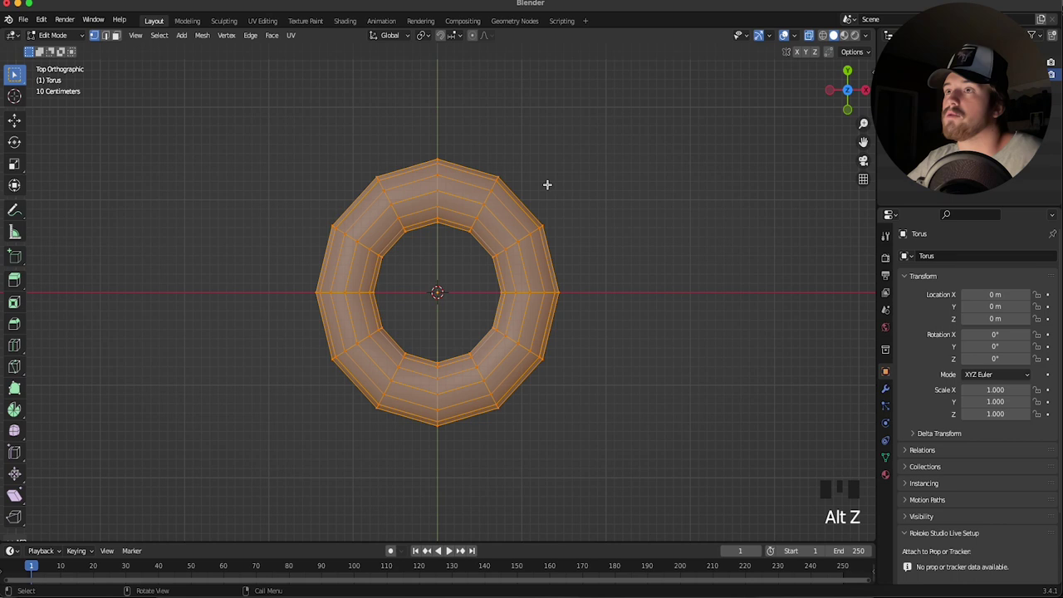
key("alt+z")
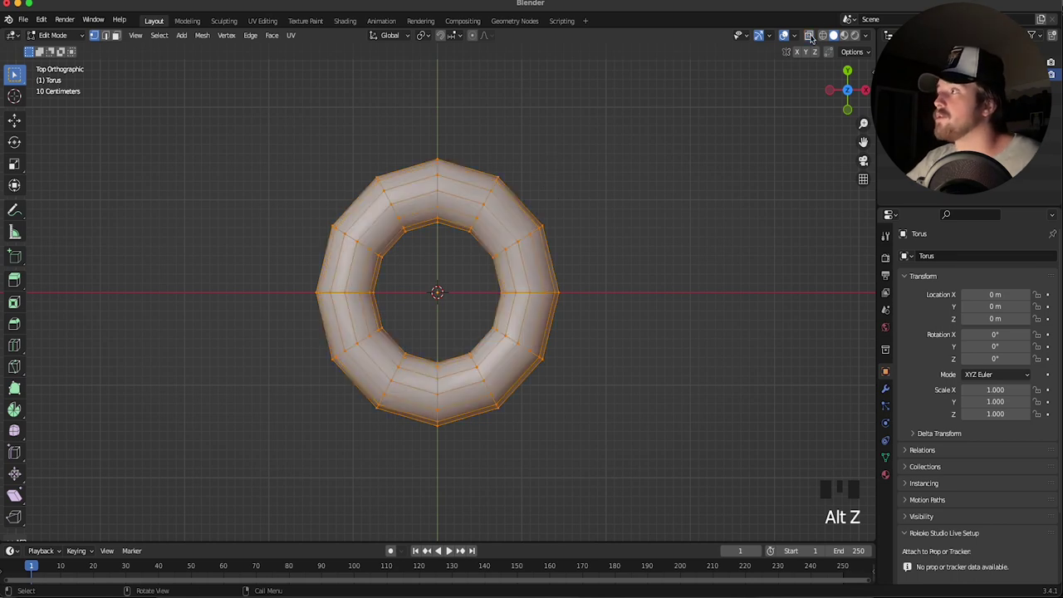
left_click(814, 36)
key("alt+z")
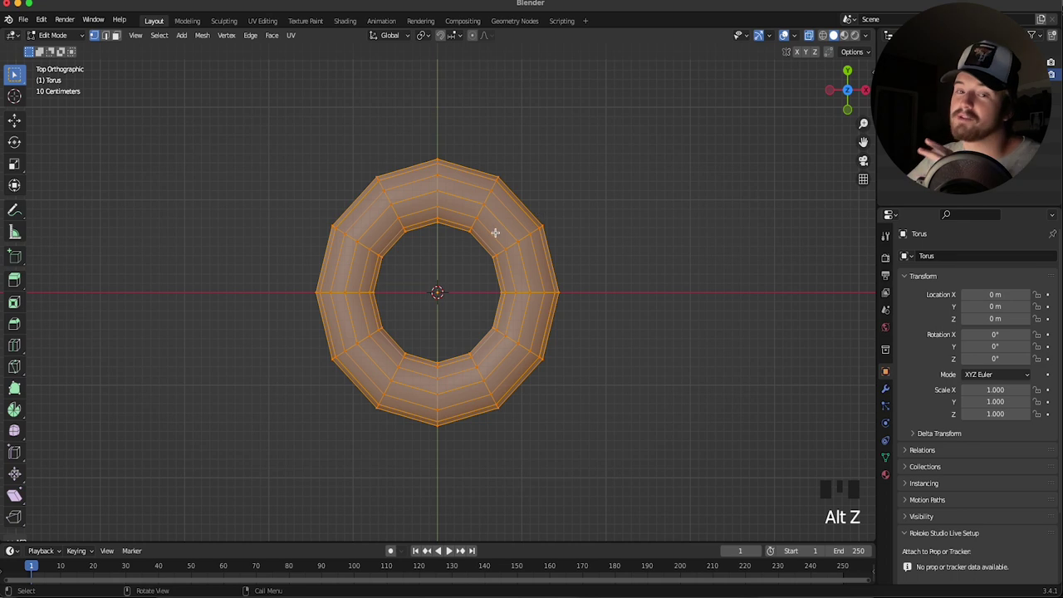
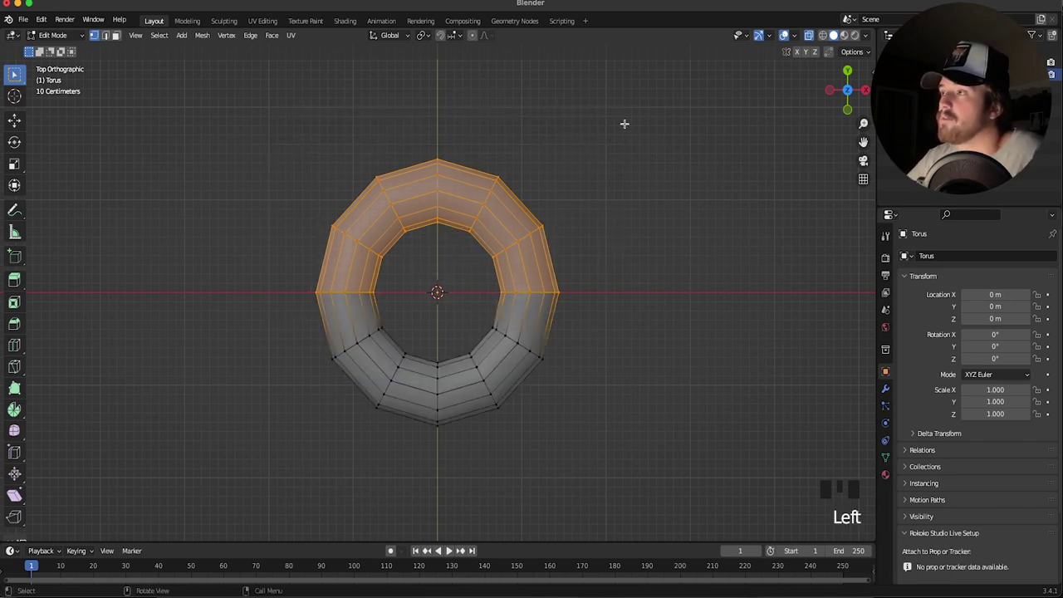
Move the top half 1.32 m along Y and bridge the open edge loops into straight sides
key("y")
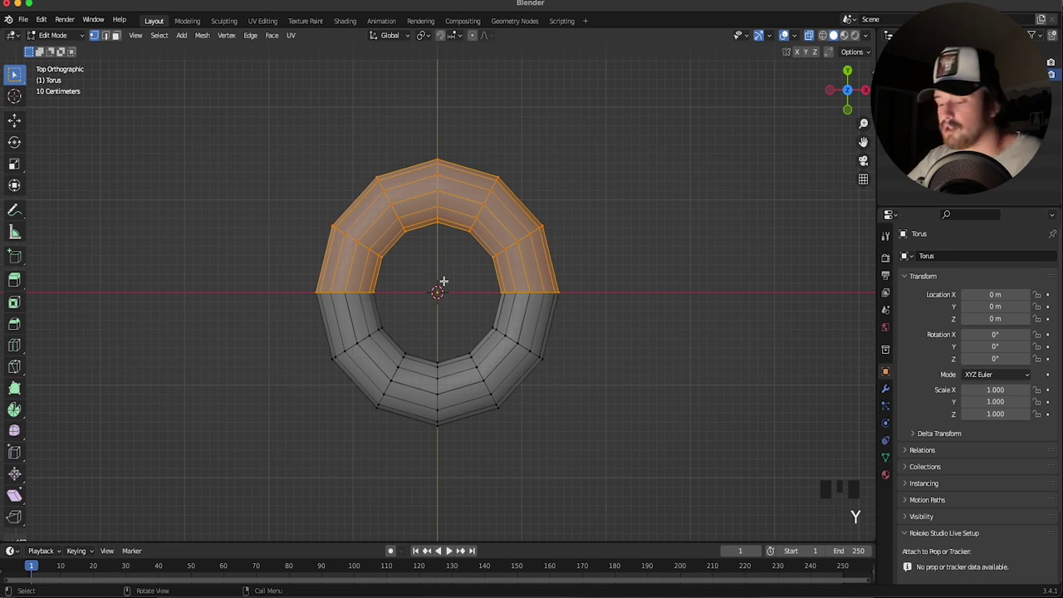
key("g")
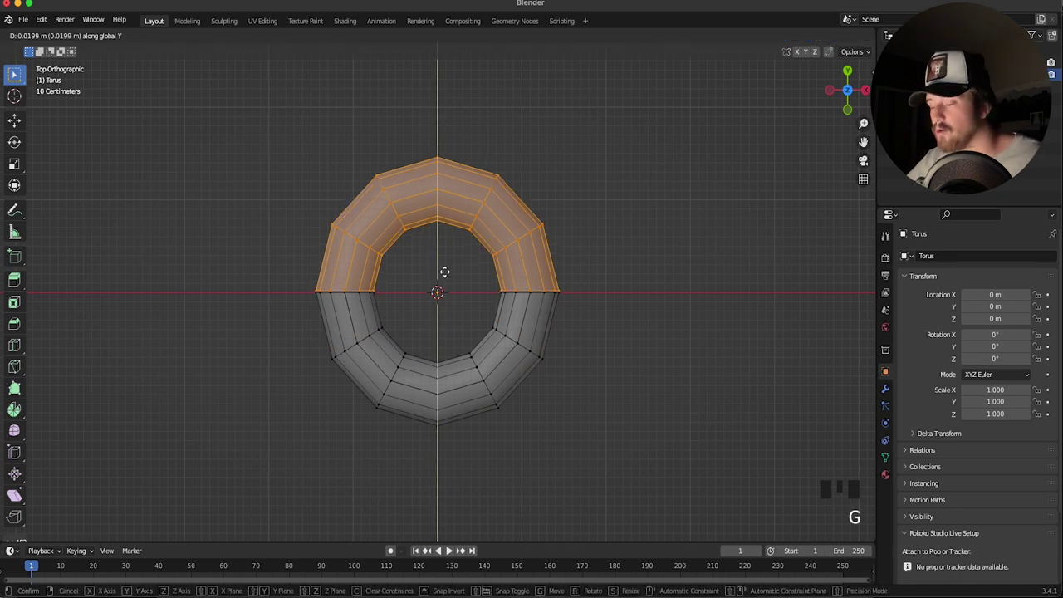
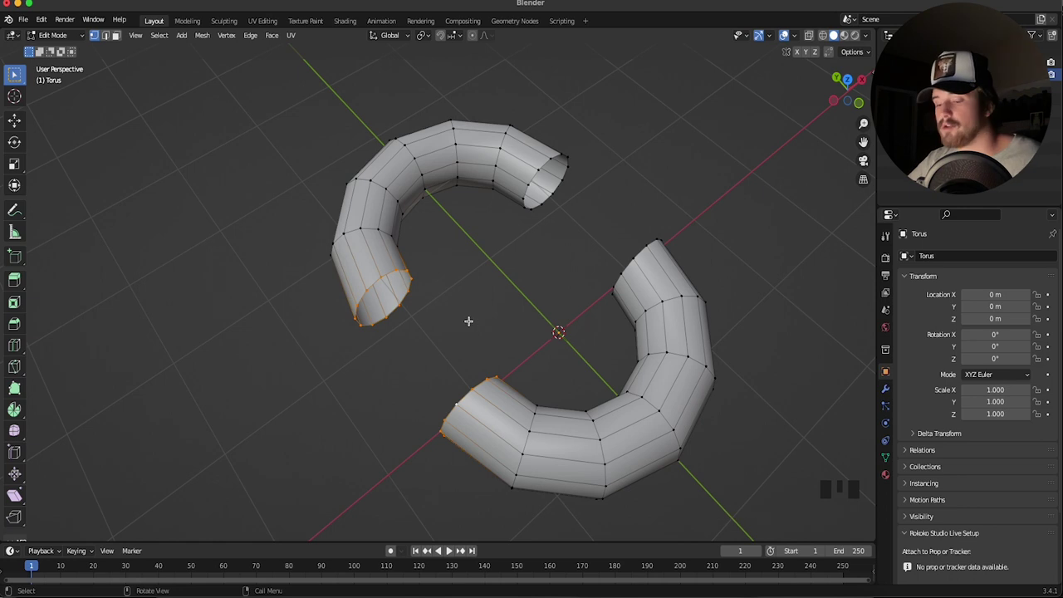
key("e")
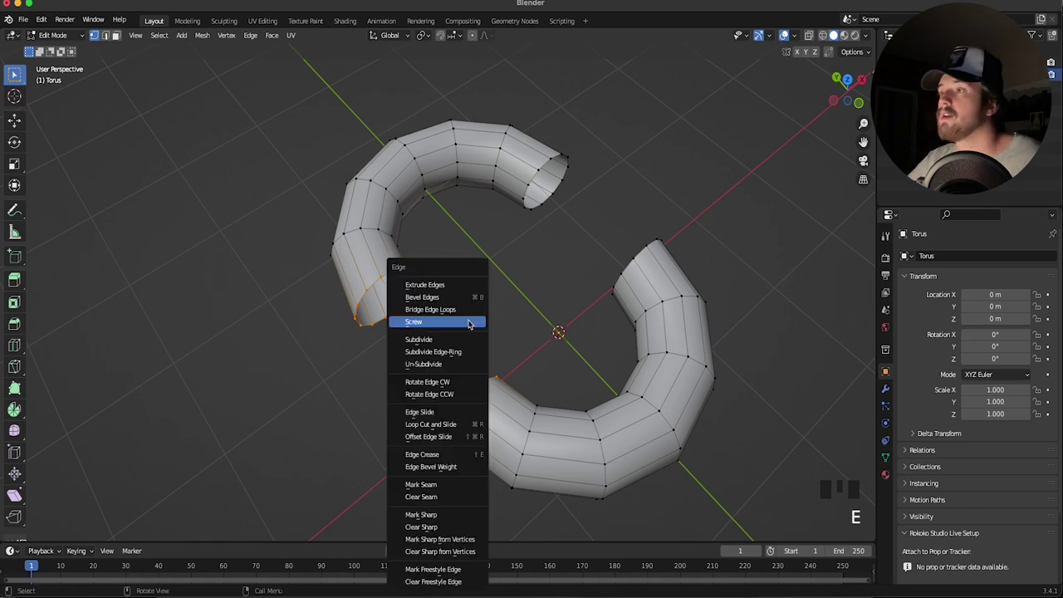
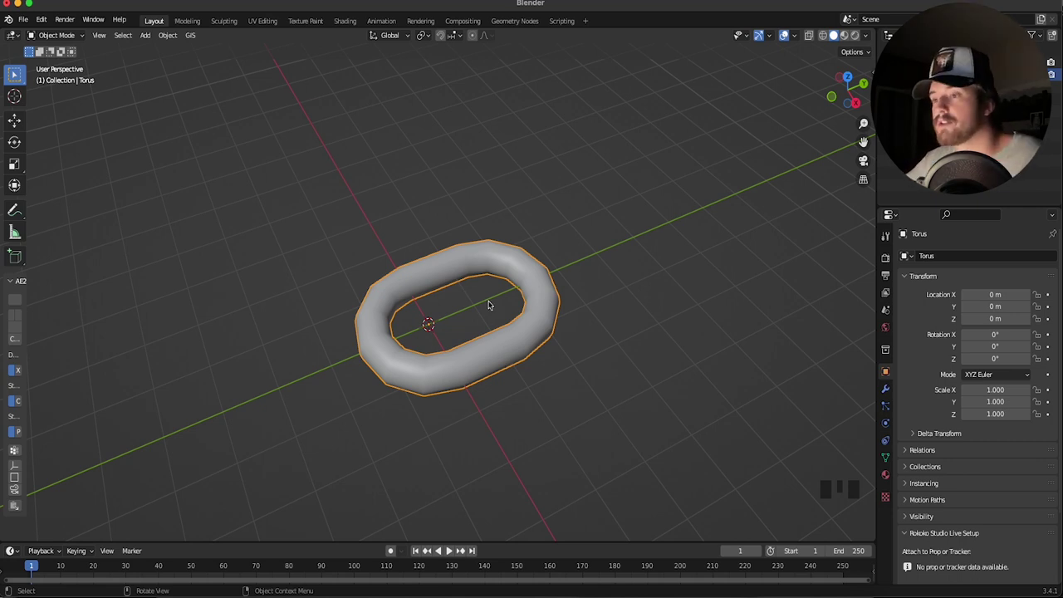
Show the sidebar to check the link's dimensions
key("n")
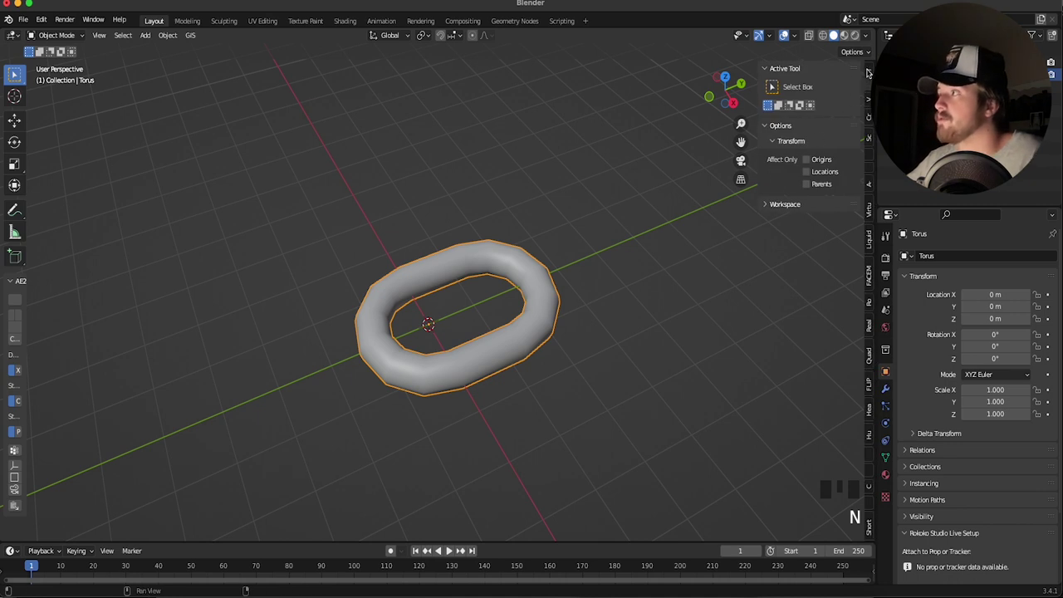
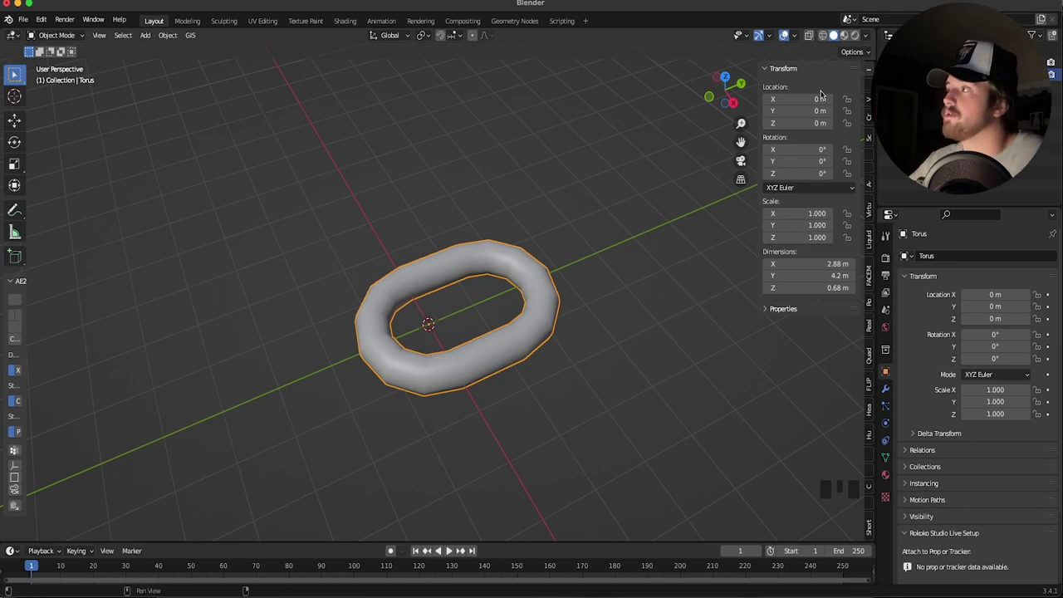
scroll("up", 3)
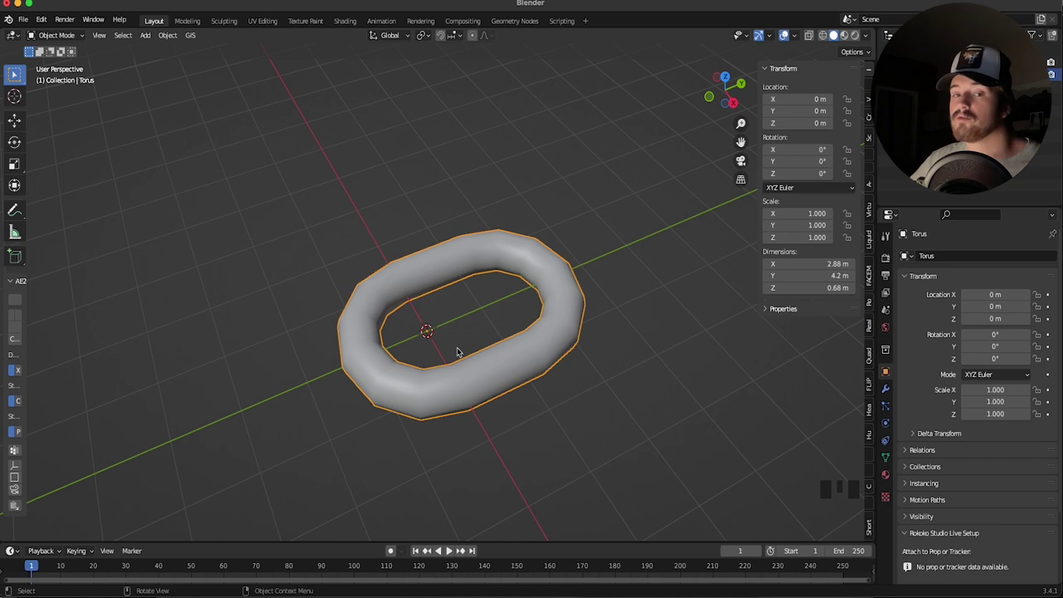
scroll("up", 3)
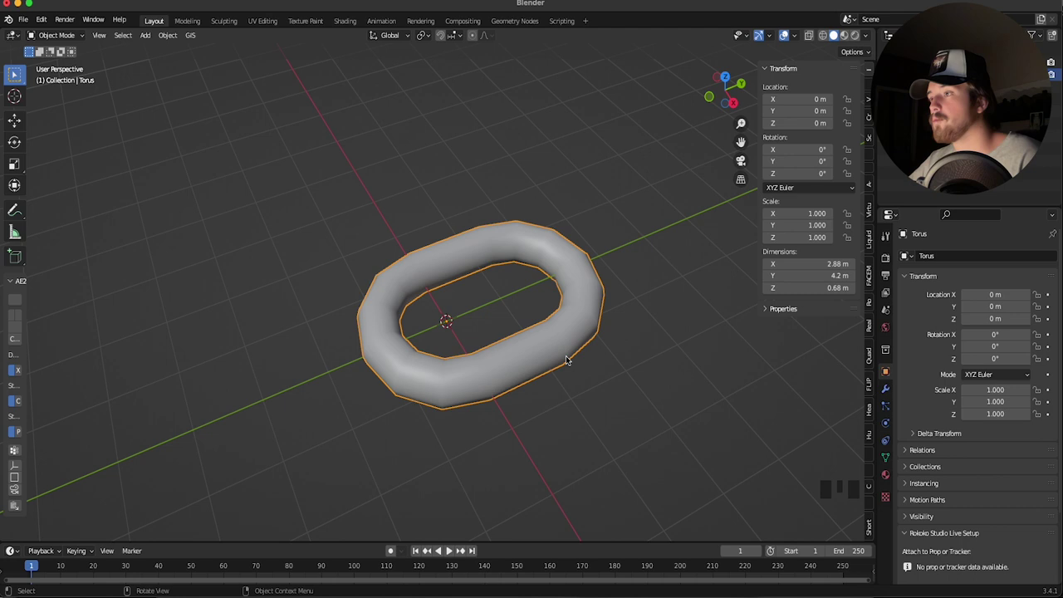
scroll("down", 3)
Scale the link up 5× to 14.4 × 21 × 3.4 m and apply the scale
key("s")
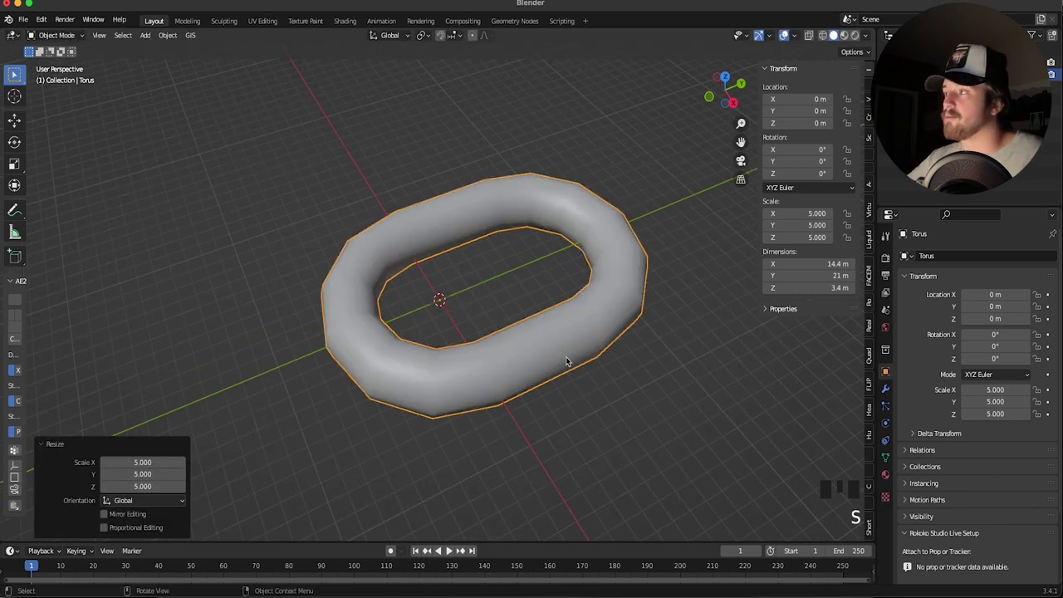
key("space")
key("a")
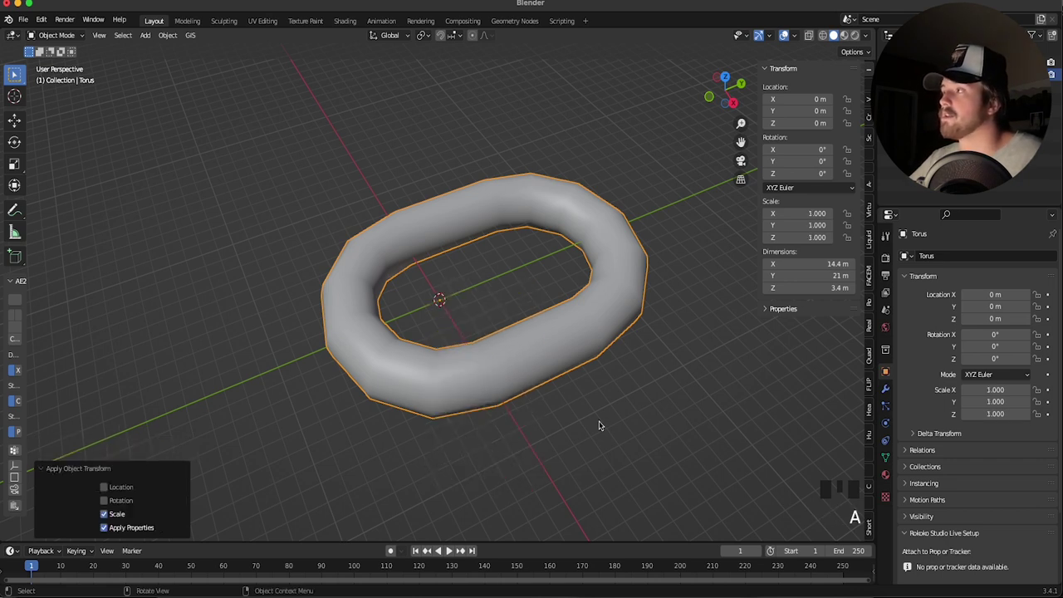
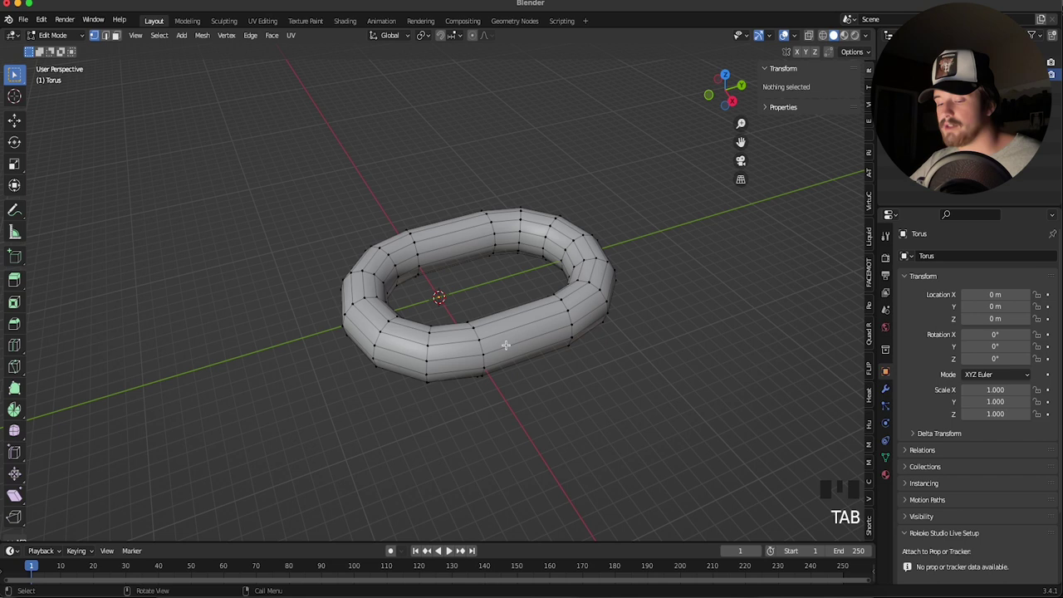
Duplicate the link geometry and separate it as a second object, Torus.001
key("a")
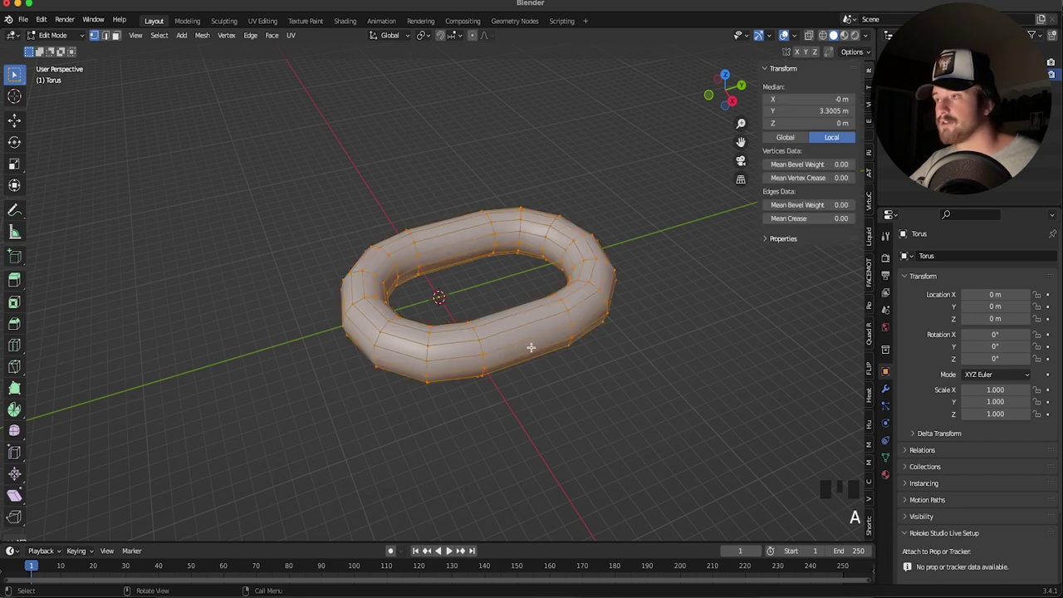
key("shift+d")
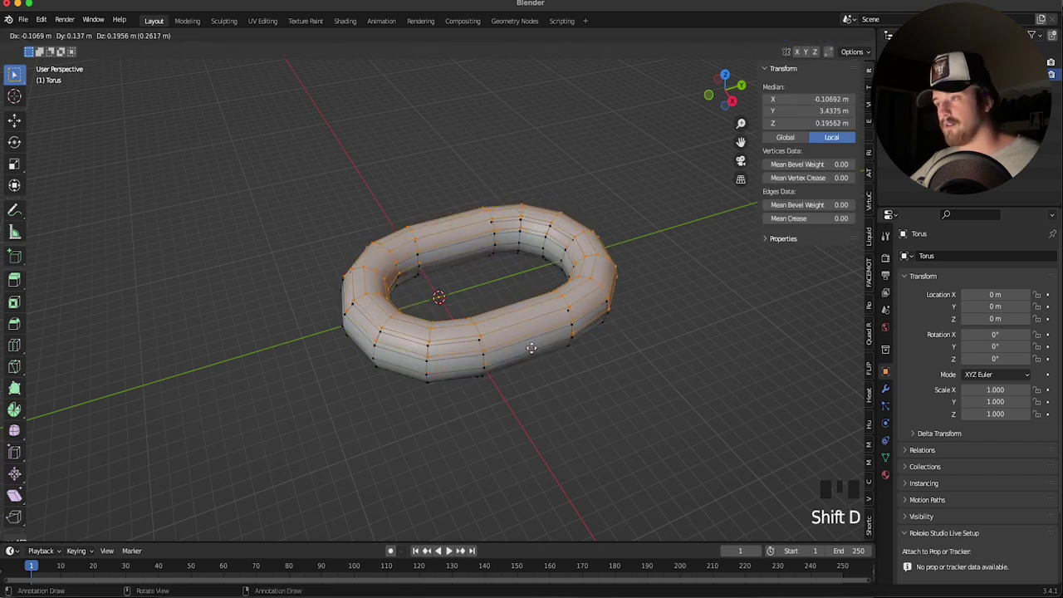
key("p")
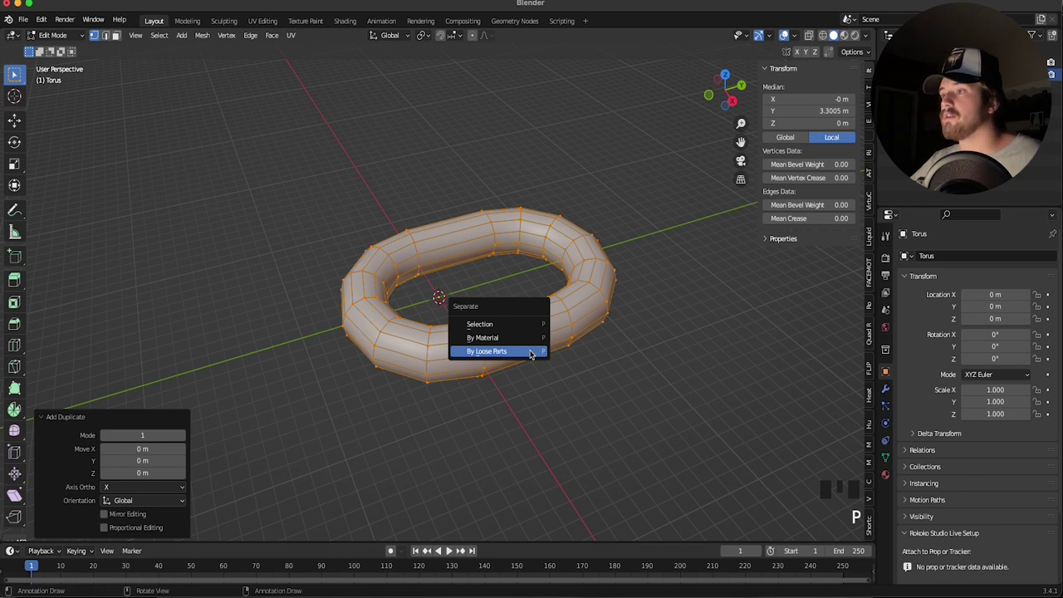
key("Tab")
left_click(507, 341)
key("r")
Rotate the second link 90° on Y and slide it along Y to interlock with the first
key("r")
key("r")
key("g")
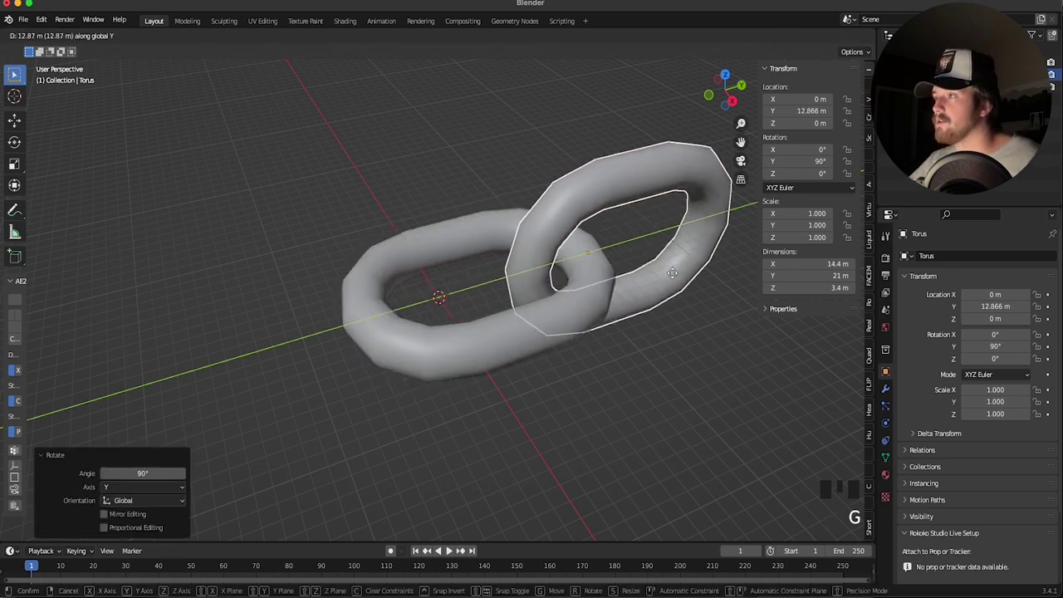
scroll("down", 3)
scroll("up", 3)
key("g")
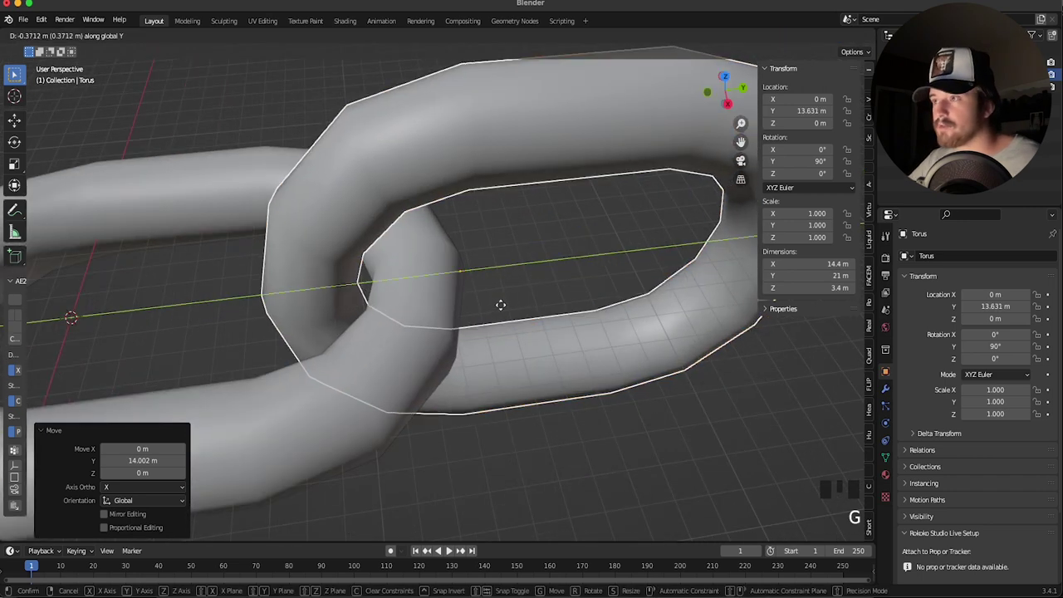
left_click_drag(587, 462, 514, 438)
scroll("down", 3)
Duplicate the interlocked pair along X to form a four-link chain
left_click(421, 335)
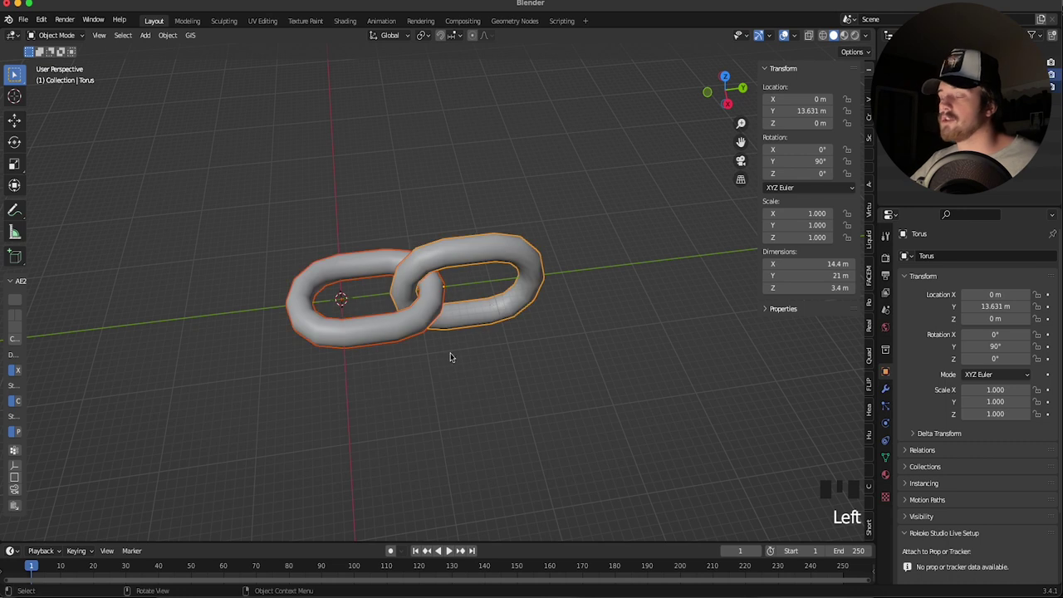
key("shift+d")
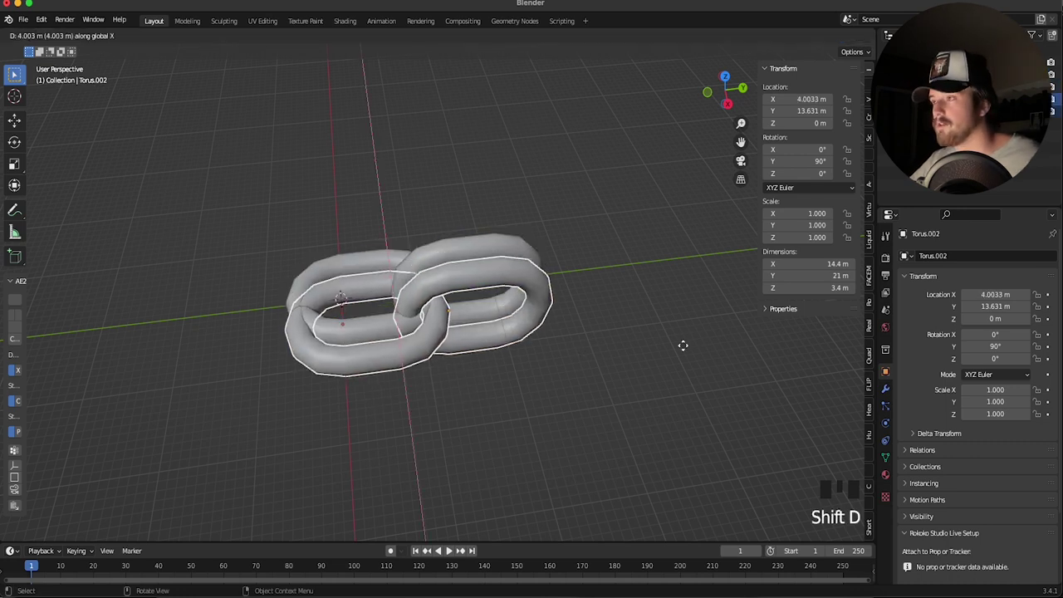
scroll("down", 3)
scroll("up", 3)
Delete the extra links, keeping a single link at the world origin
left_click(563, 310)
key("x")
left_click(390, 325)
scroll("down", 3)
scroll("up", 3)
scroll("down", 3)
scroll("down", 3)
left_click_drag(508, 336, 608, 394)
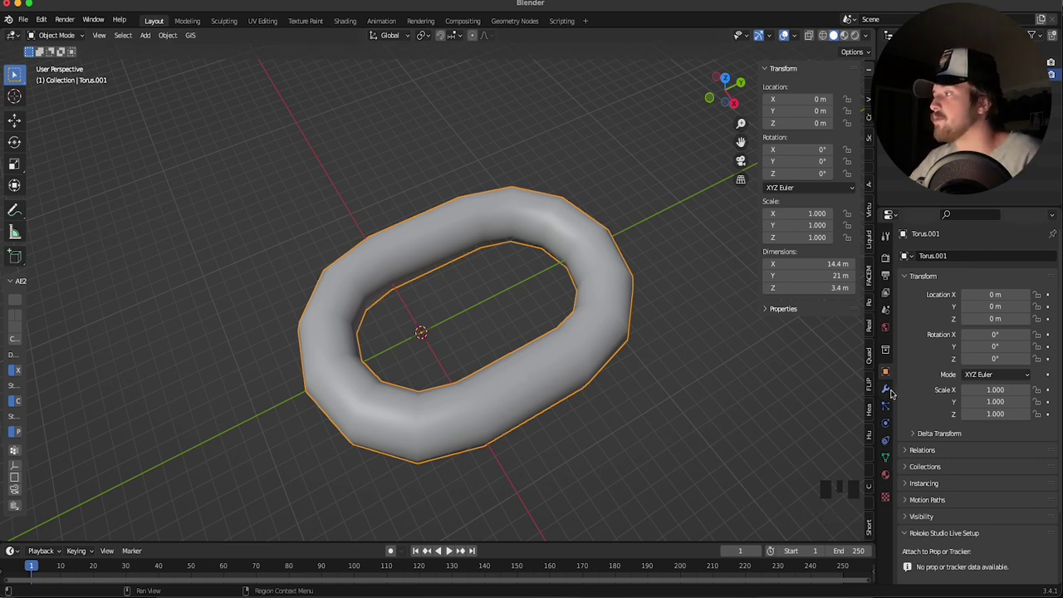
Add an Array modifier to the link
left_click(893, 392)
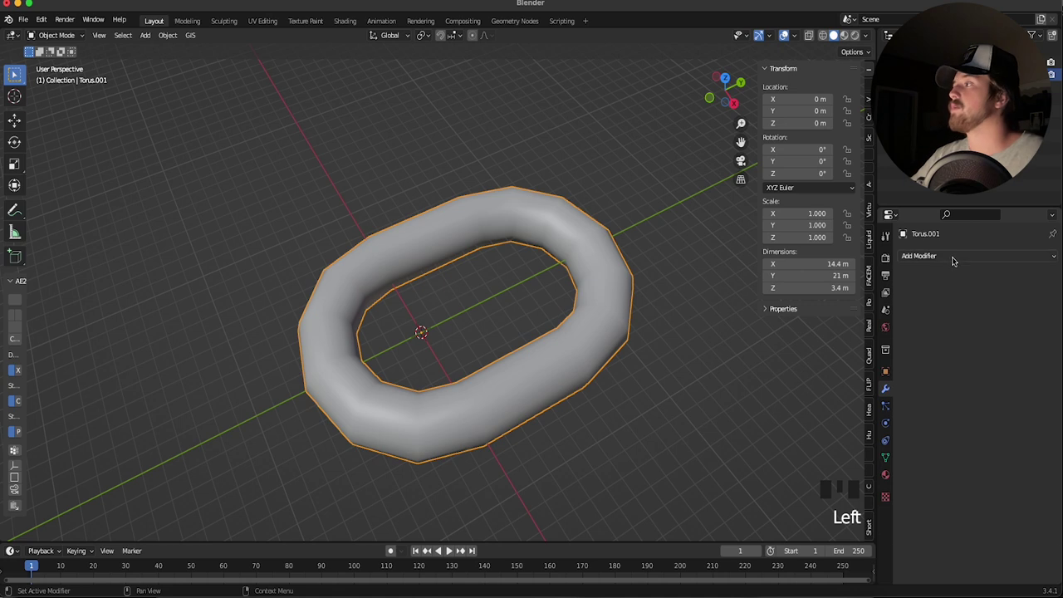
left_click_drag(852, 296, 619, 339)
scroll("down", 3)
scroll("down", 3)
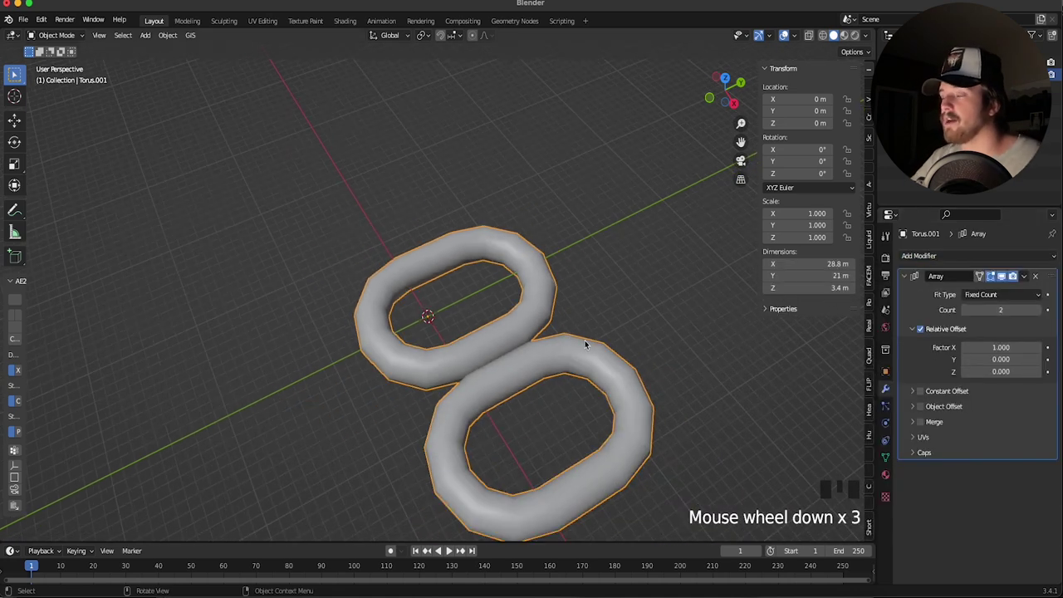
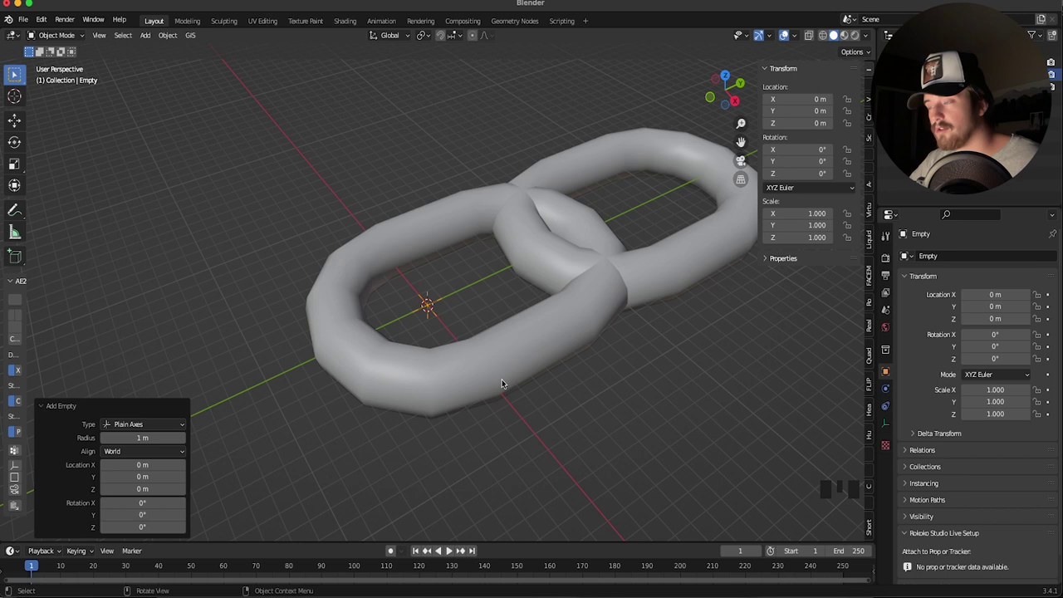
Set the array's relative offset to X 0, Y 0.65 and add a plain-axes empty at the origin
left_click(556, 354)
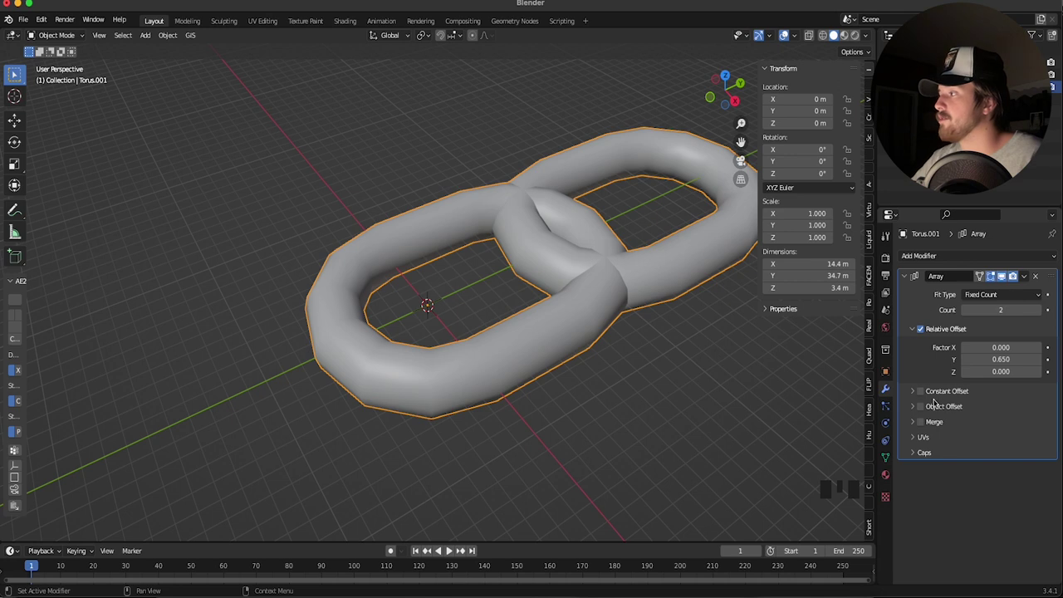
left_click(928, 406)
left_click_drag(919, 408, 1036, 423)
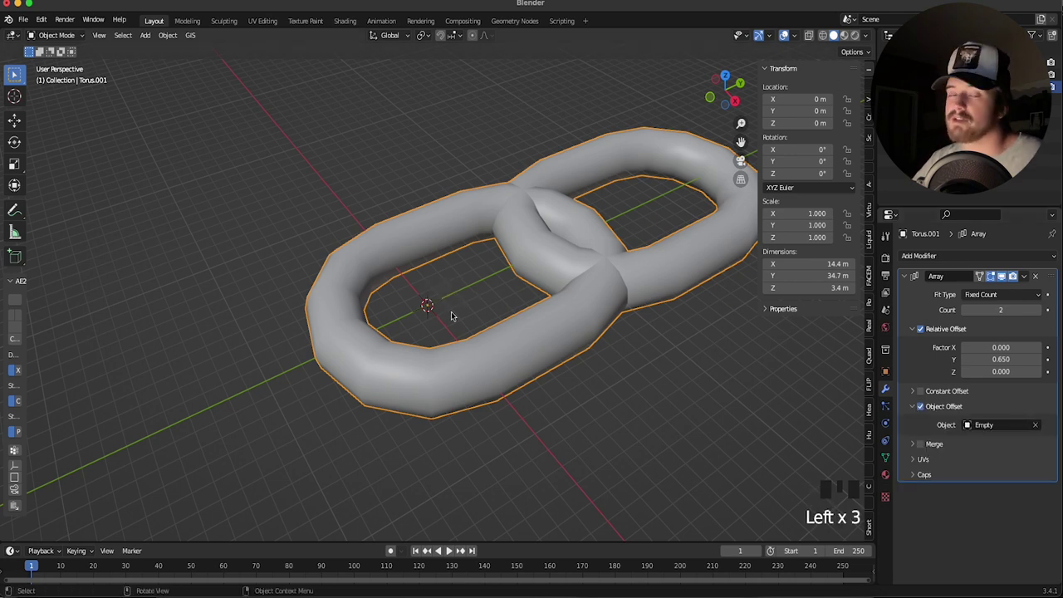
left_click(439, 302)
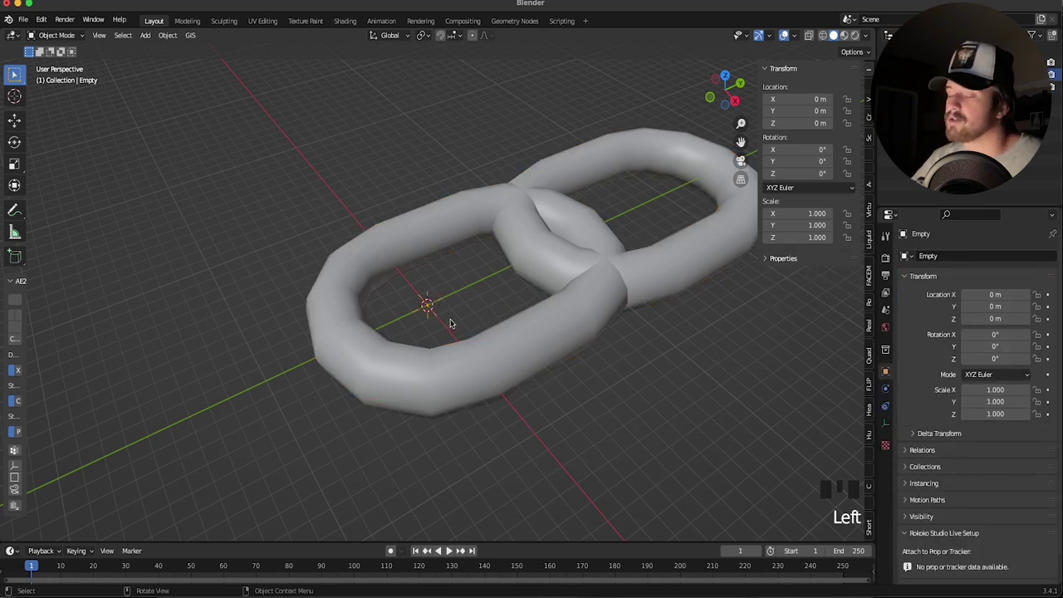
Rotate the empty 90° on Y and use it as the array's object offset
key("r")
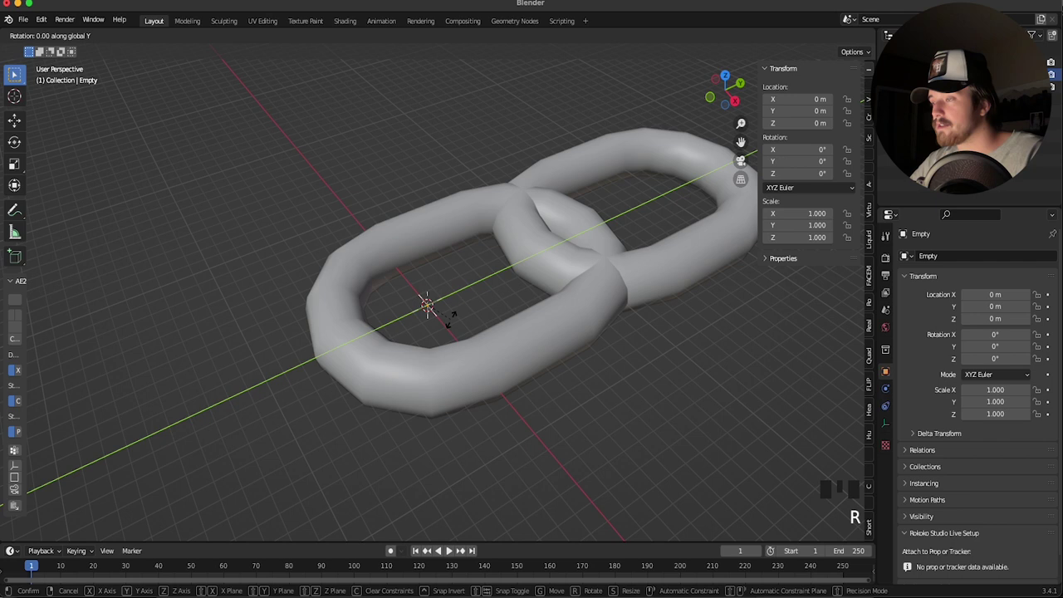
scroll("down", 3)
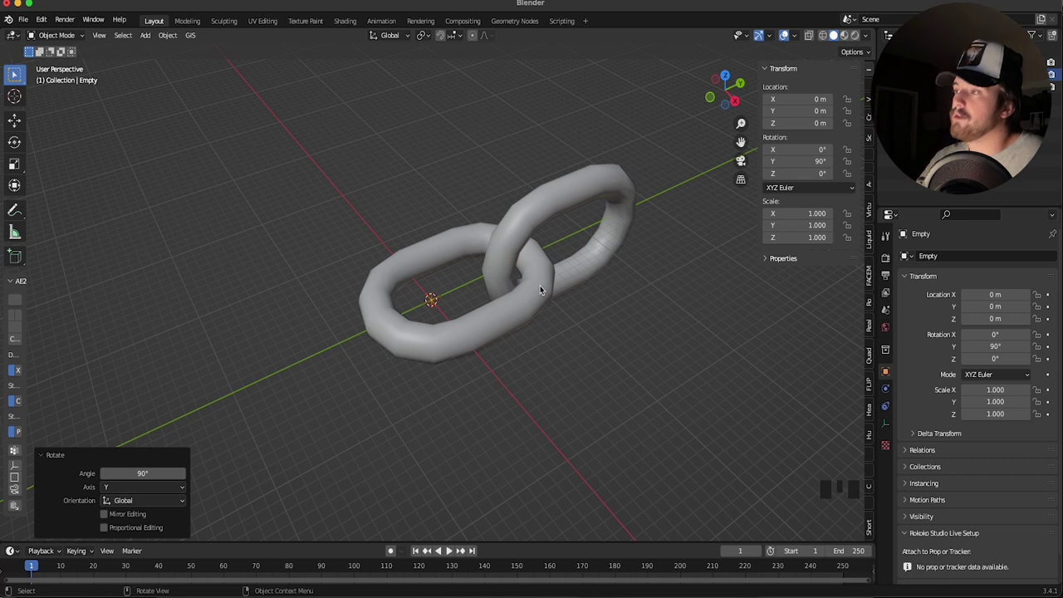
left_click(541, 286)
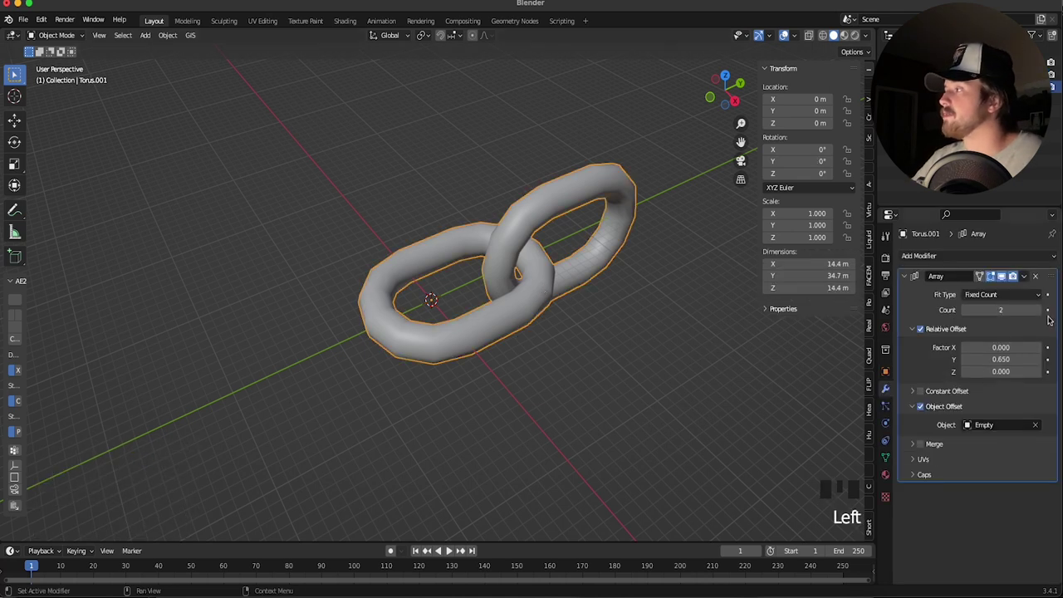
Raise the array Count to 13 links and save the file as Chain Tutorial.blend
left_click_drag(1044, 309, 591, 355)
scroll("down", 3)
scroll("down", 3)
left_click_drag(1043, 310, 495, 364)
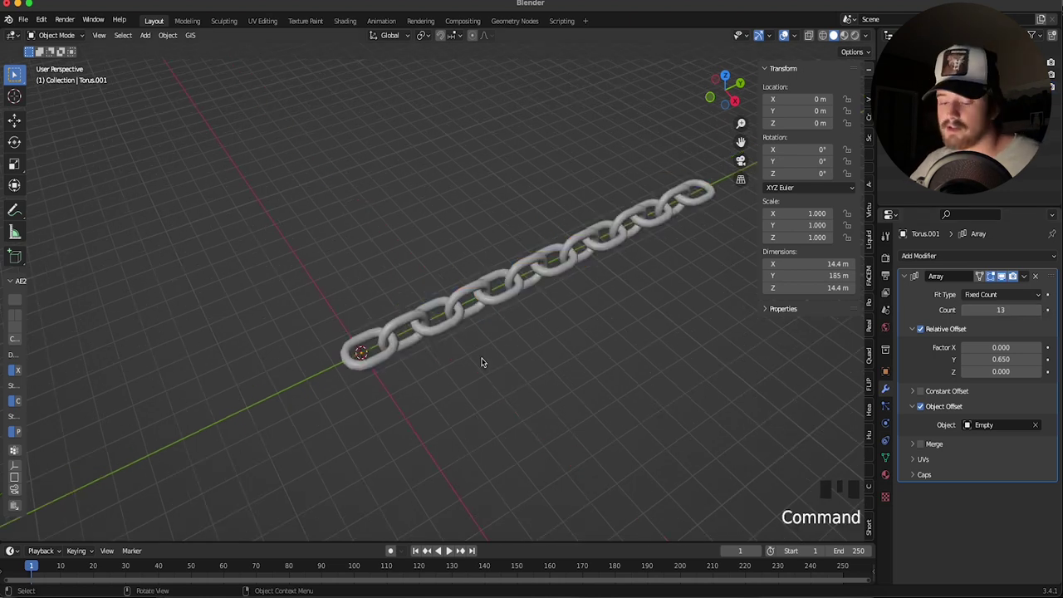
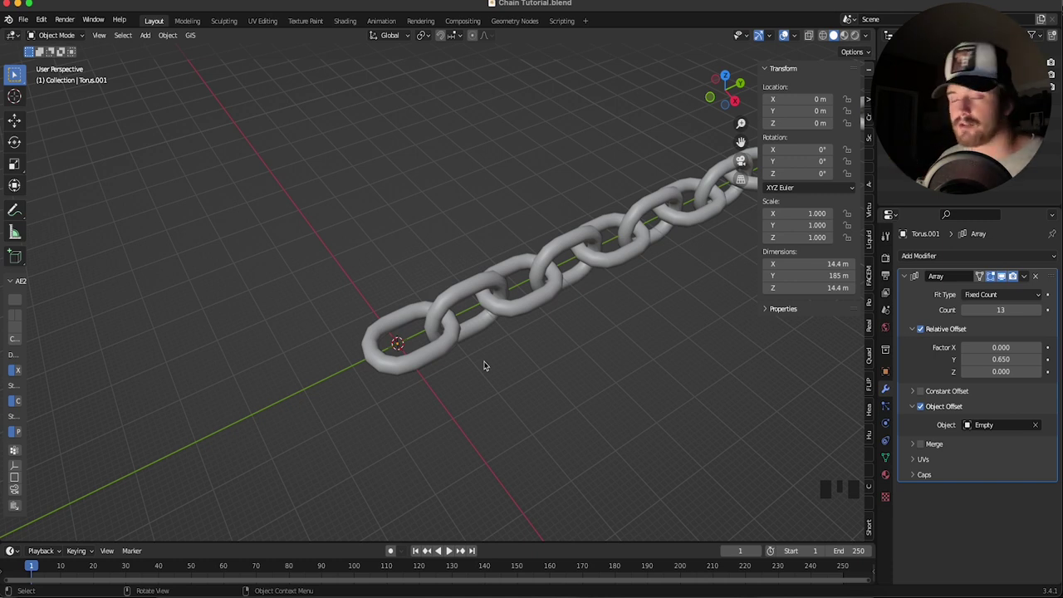
left_click(443, 363)
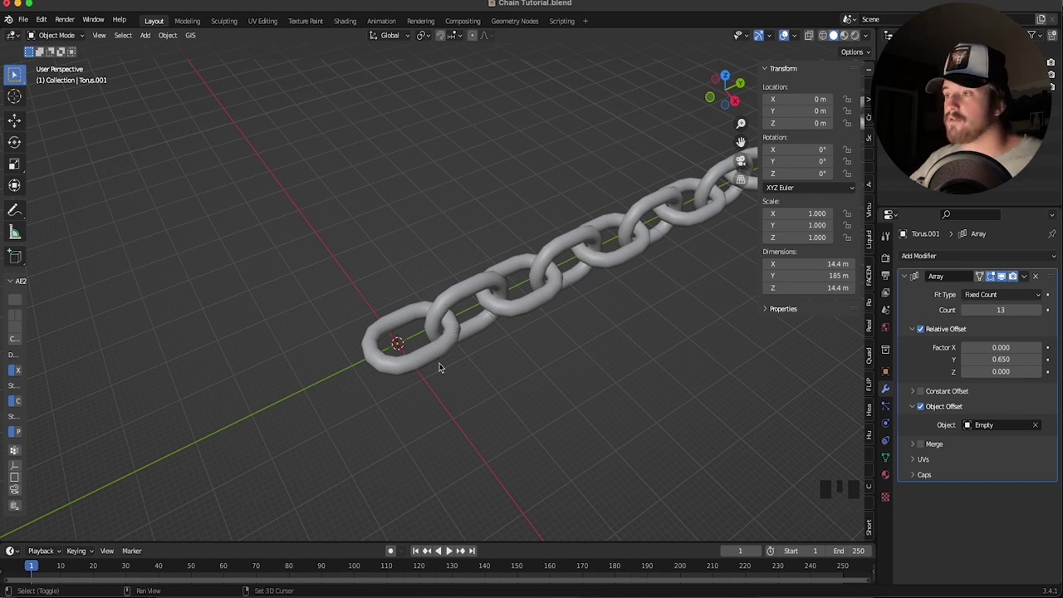
Add a circle curve at the origin and scale it to about 101 m across around the chain
key("shift+a")
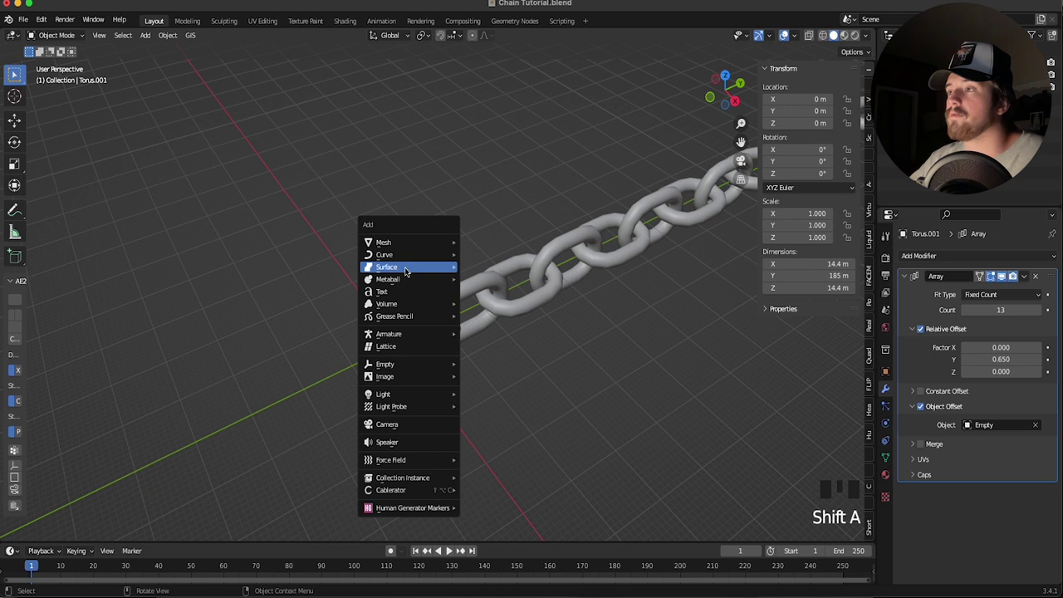
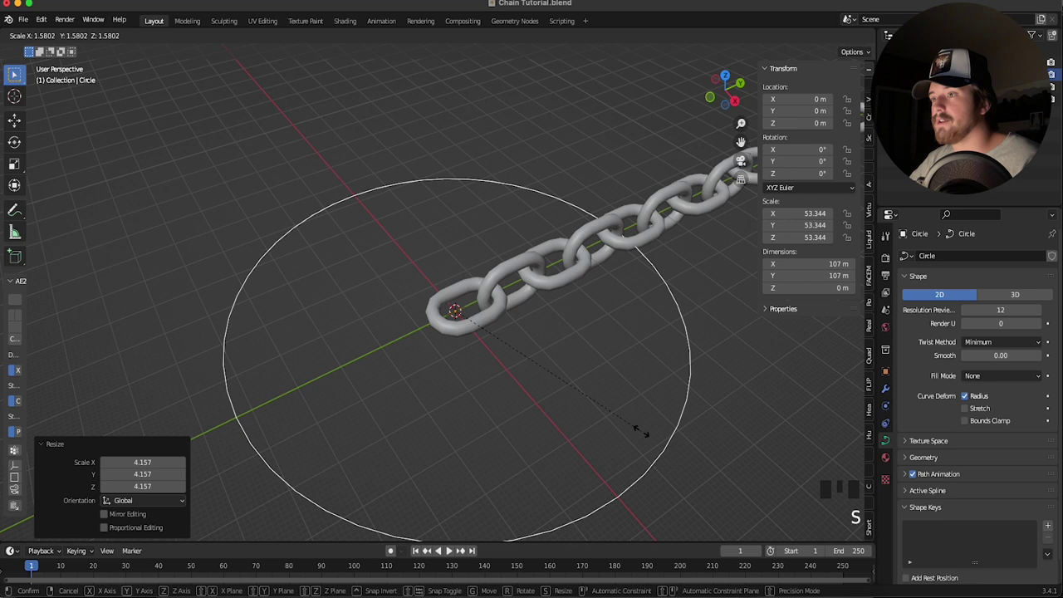
scroll("down", 3)
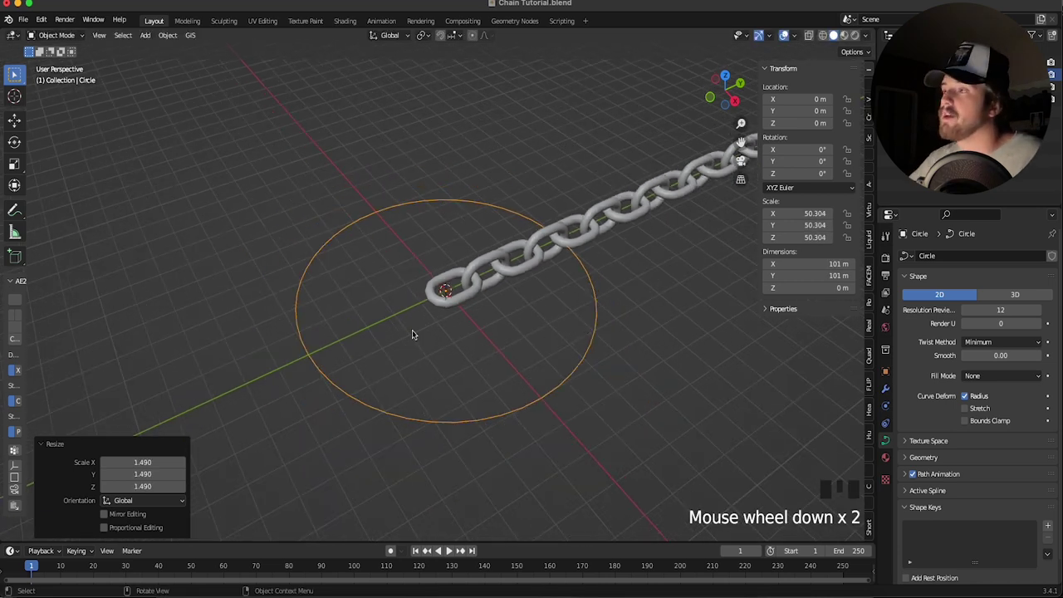
Add a Curve modifier to the chain with the Circle as its deform curve
left_click(465, 301)
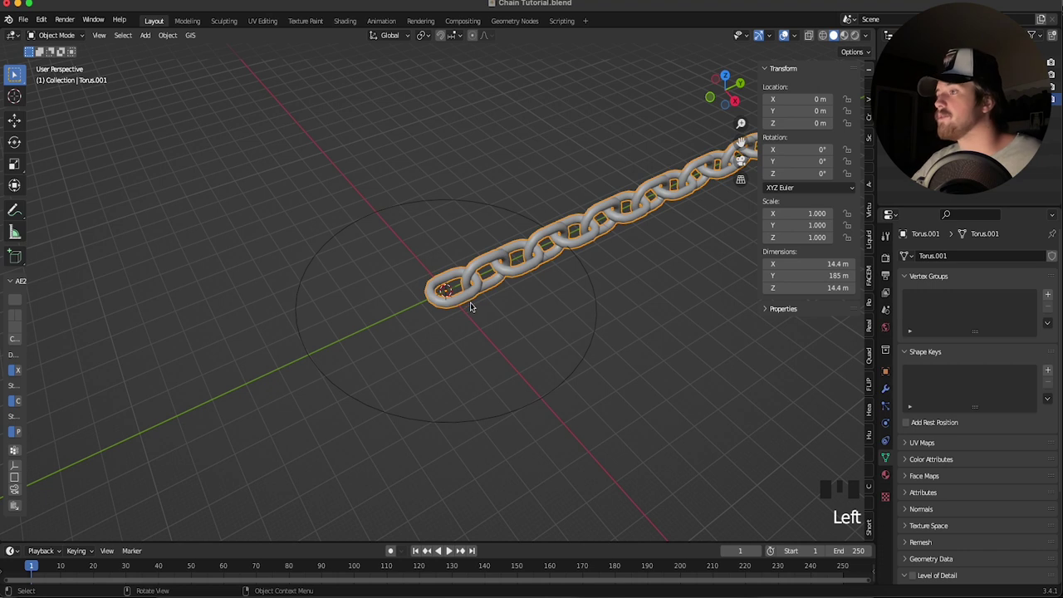
left_click_drag(890, 395, 935, 258)
left_click_drag(944, 314, 934, 322)
left_click(1043, 313)
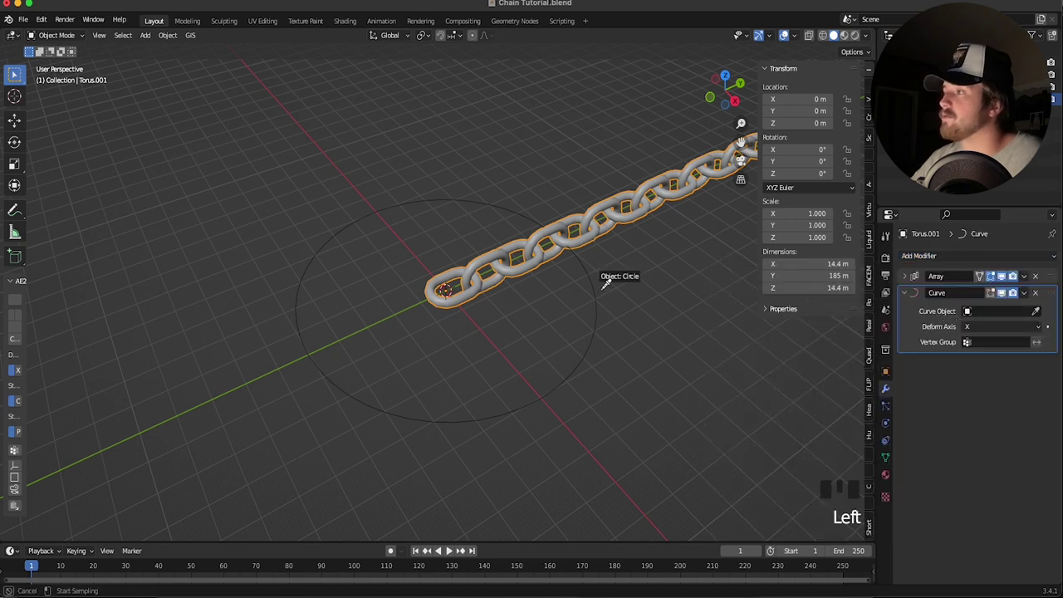
scroll("down", 3)
left_click_drag(468, 325, 408, 270)
scroll("down", 3)
Set the curve's deform axis to Y so the chain bends along its length
left_click_drag(390, 263, 409, 256)
scroll("up", 3)
left_click_drag(518, 274, 498, 199)
scroll("down", 3)
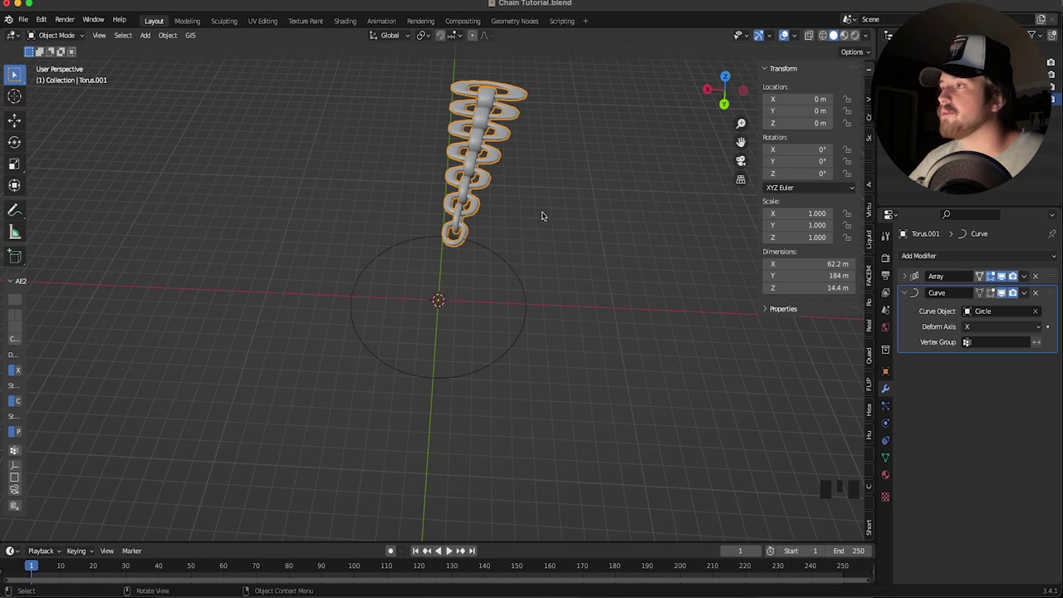
scroll("up", 3)
left_click_drag(984, 327, 982, 331)
left_click_drag(982, 330, 494, 191)
scroll("down", 3)
Raise the array Count to 23 so the links curve into a near-closed ring
left_click_drag(990, 328, 648, 289)
scroll("up", 3)
scroll("up", 3)
scroll("up", 3)
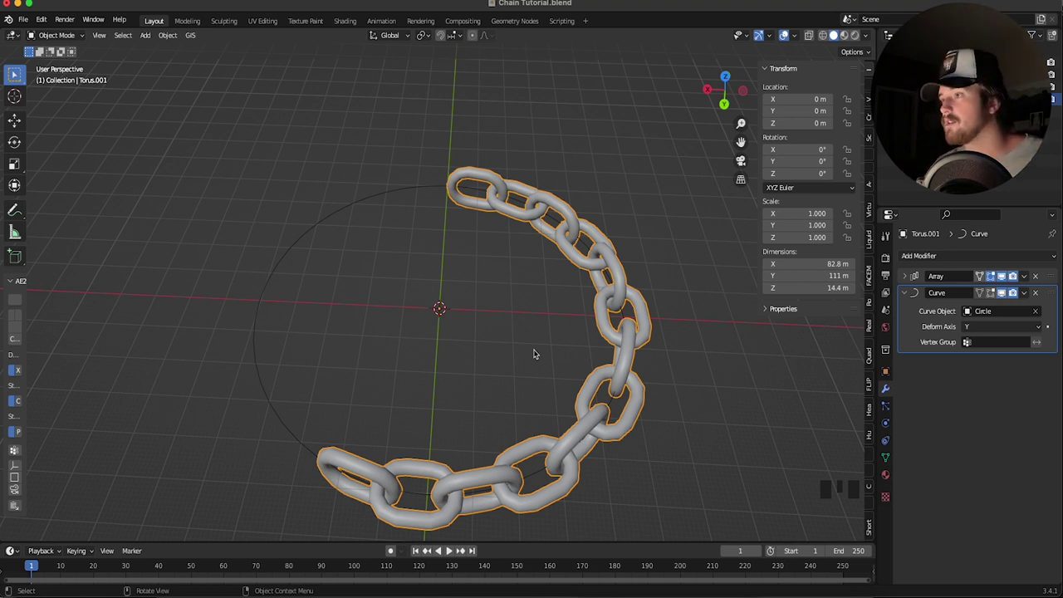
left_click_drag(905, 278, 524, 147)
scroll("up", 3)
scroll("up", 3)
scroll("down", 3)
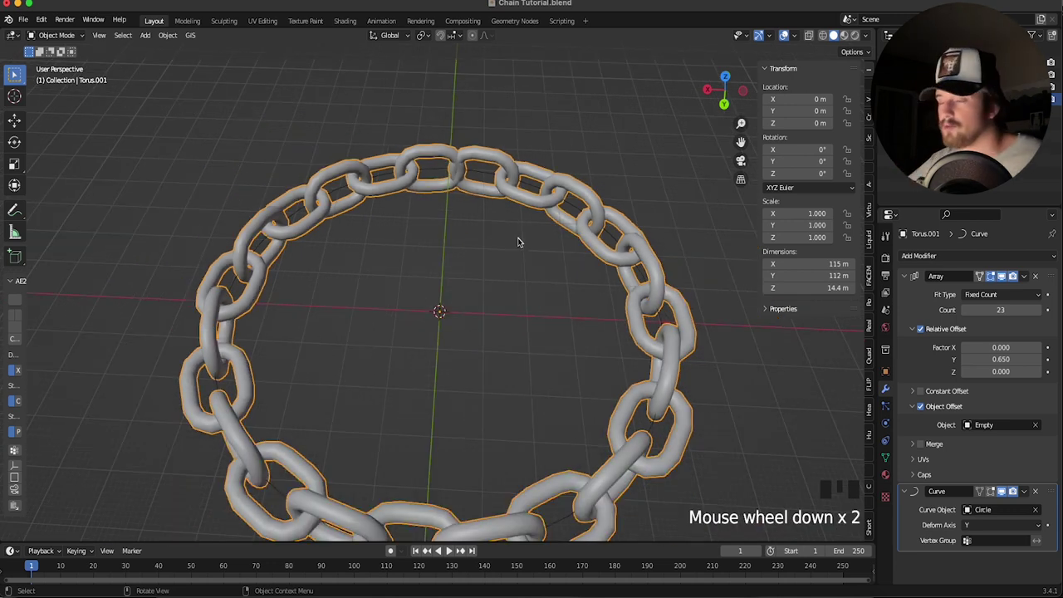
Scale the link geometry down in Edit Mode and set the array Count to 74 for a closed ring
key("Tab")
key("a")
key("s")
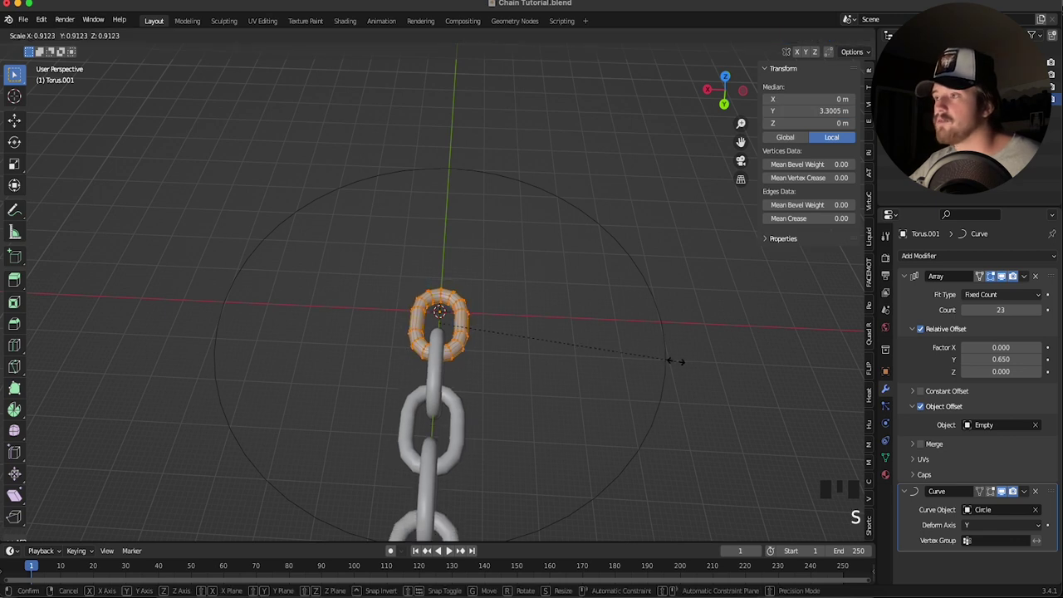
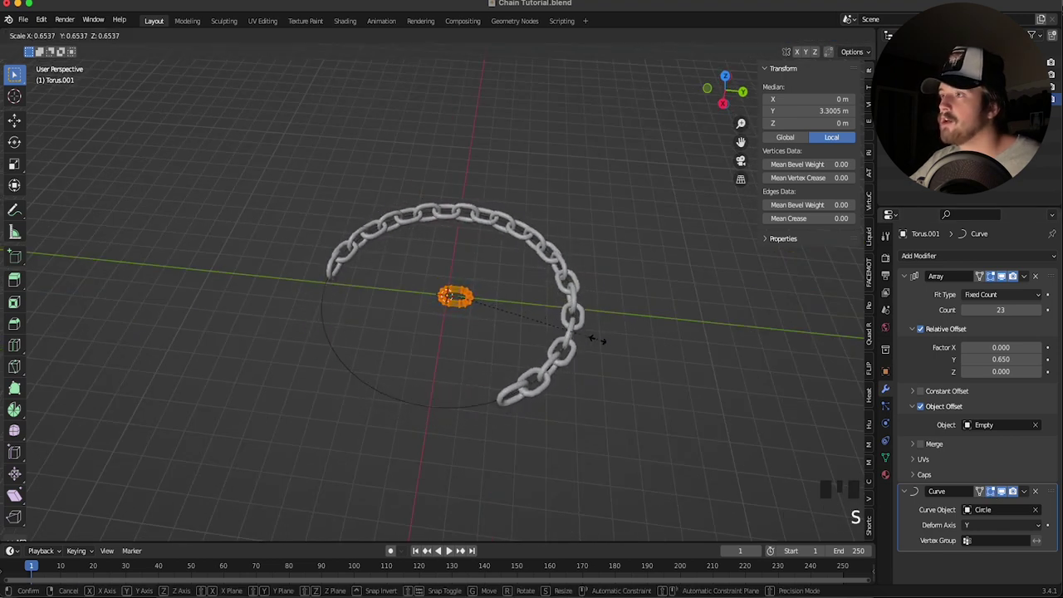
scroll("up", 3)
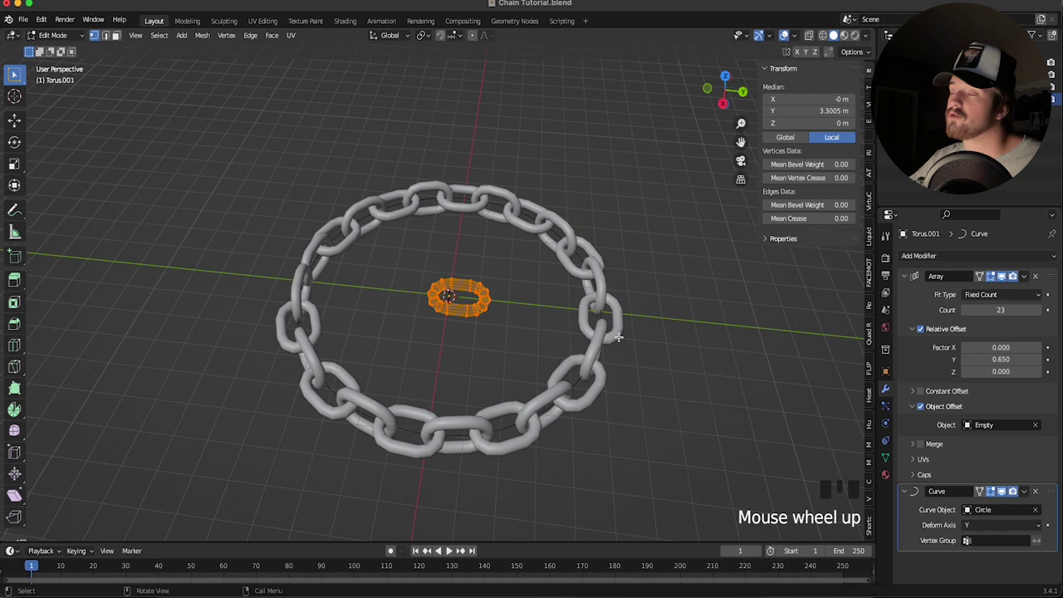
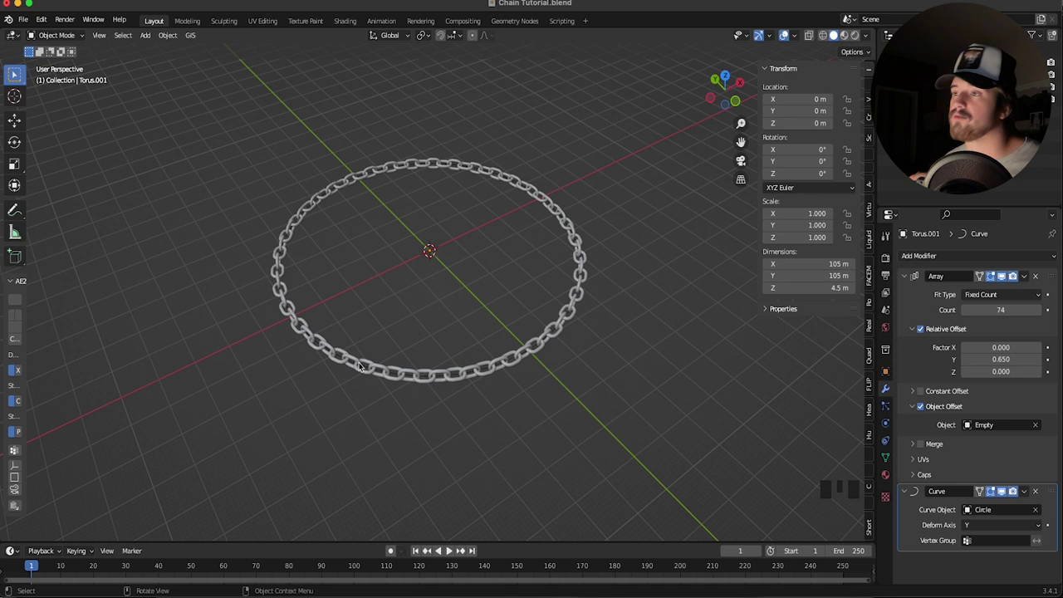
Duplicate the 74-link chain ring and move the copy into a new OG Chain collection
left_click(296, 409)
key("shift+d")
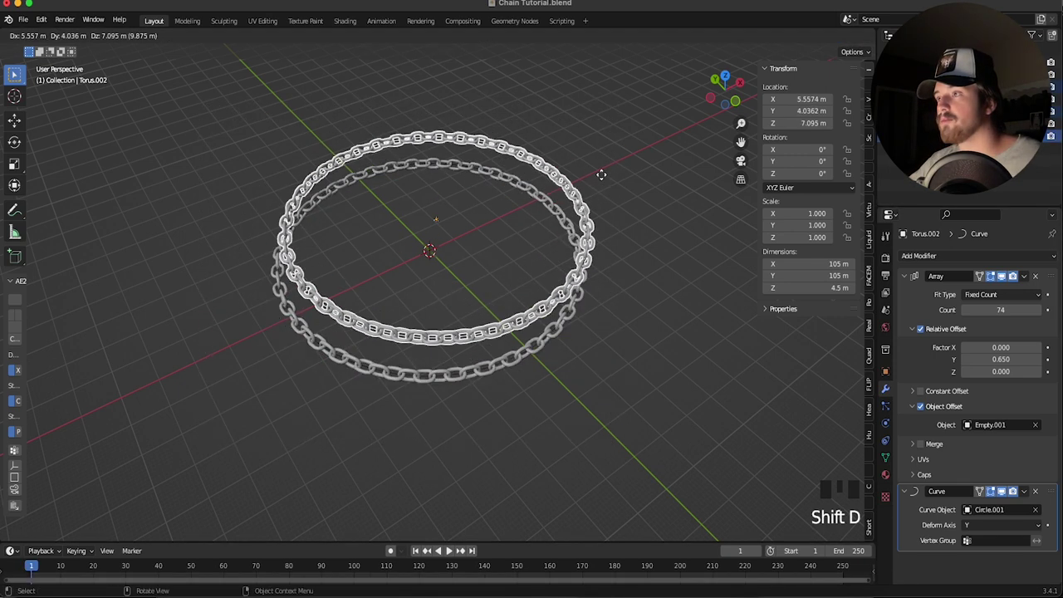
key("m")
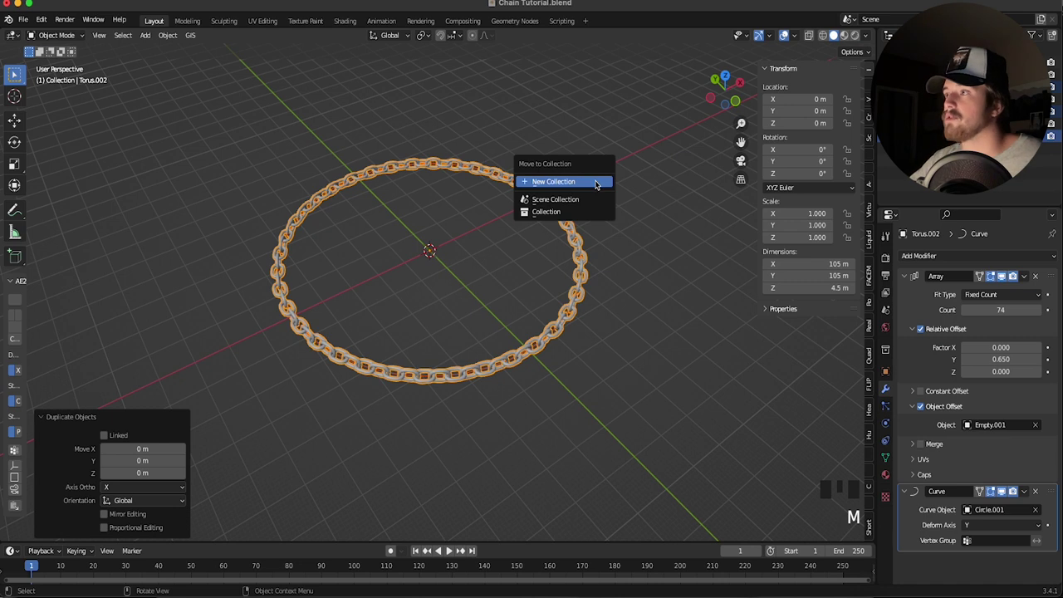
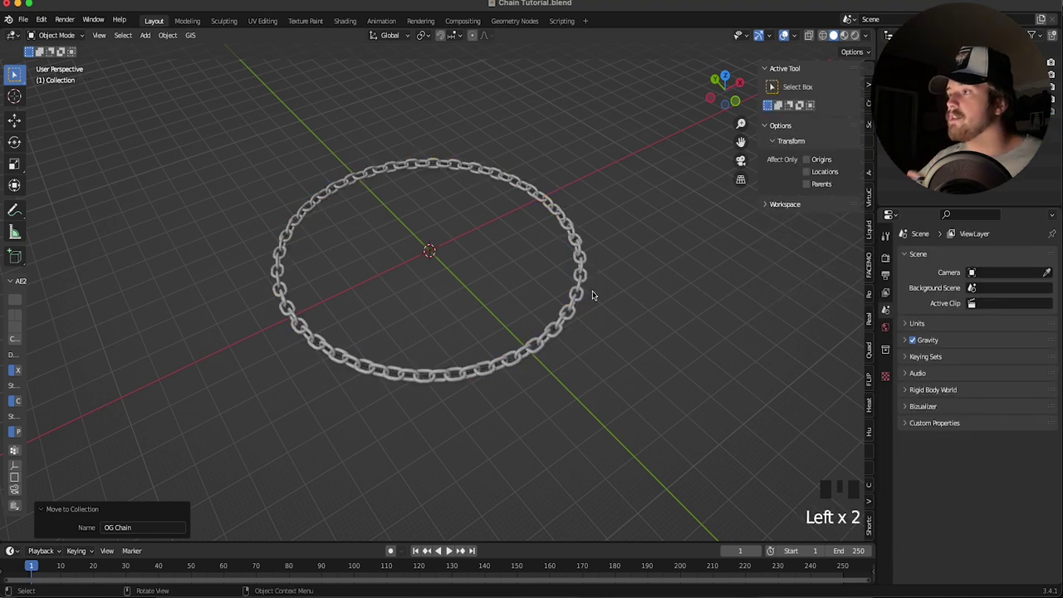
Apply the working chain's array and curve modifiers into real geometry
left_click(922, 308)
key("a")
key("a")
scroll("up", 3)
Select all of the Chain mesh in Edit Mode and separate it by loose parts into individual links
left_click(625, 337)
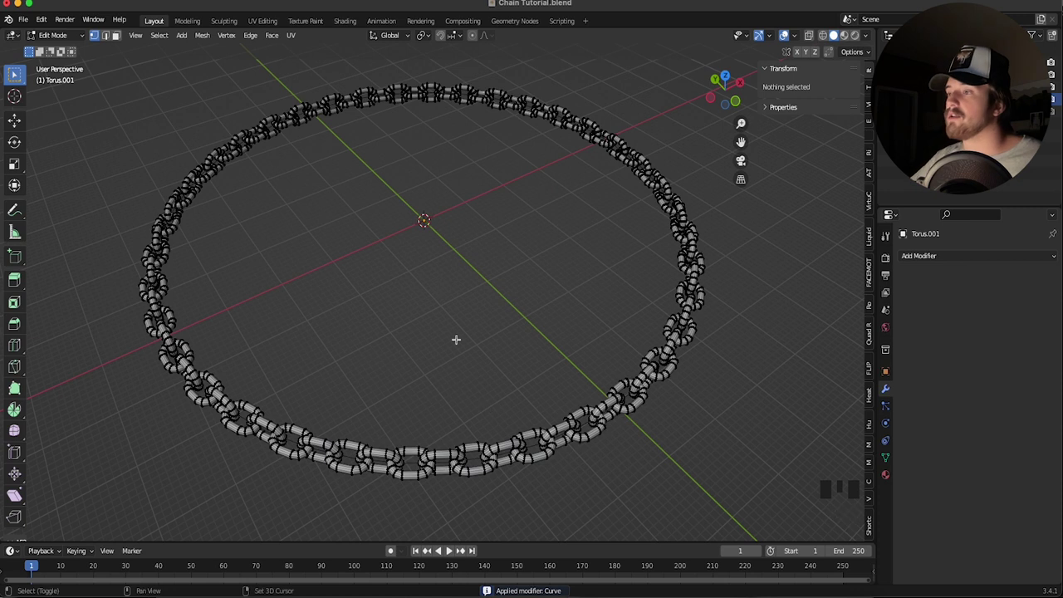
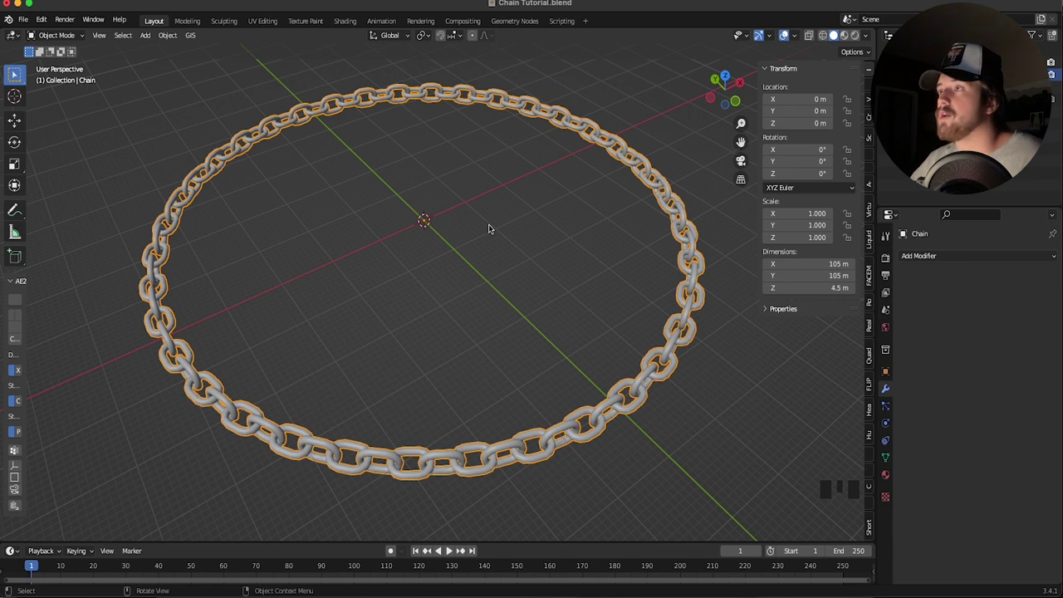
scroll("down", 3)
left_click_drag(494, 240, 526, 259)
scroll("down", 3)
key("Tab")
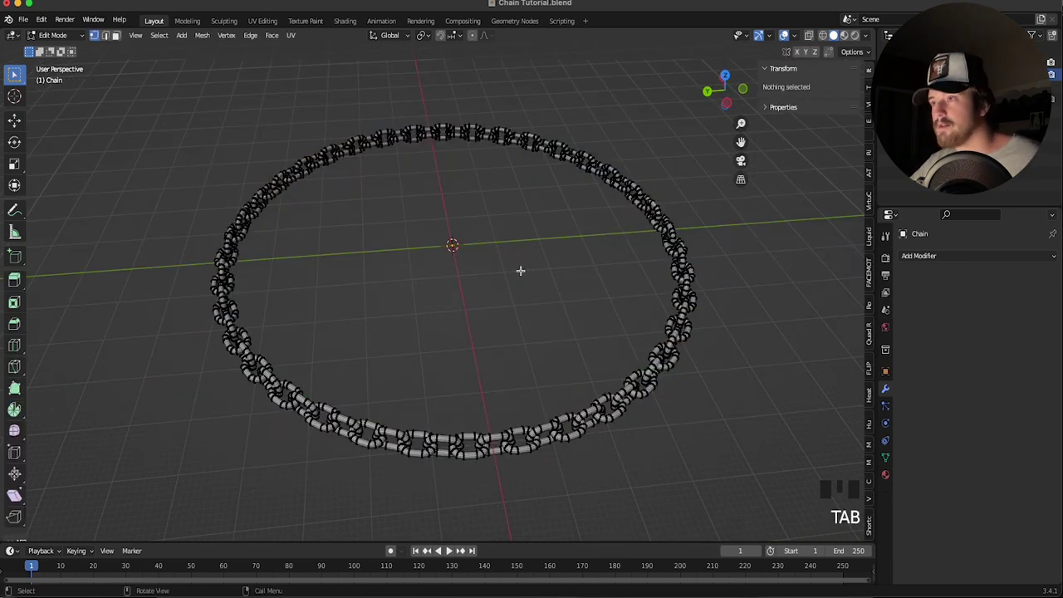
key("a")
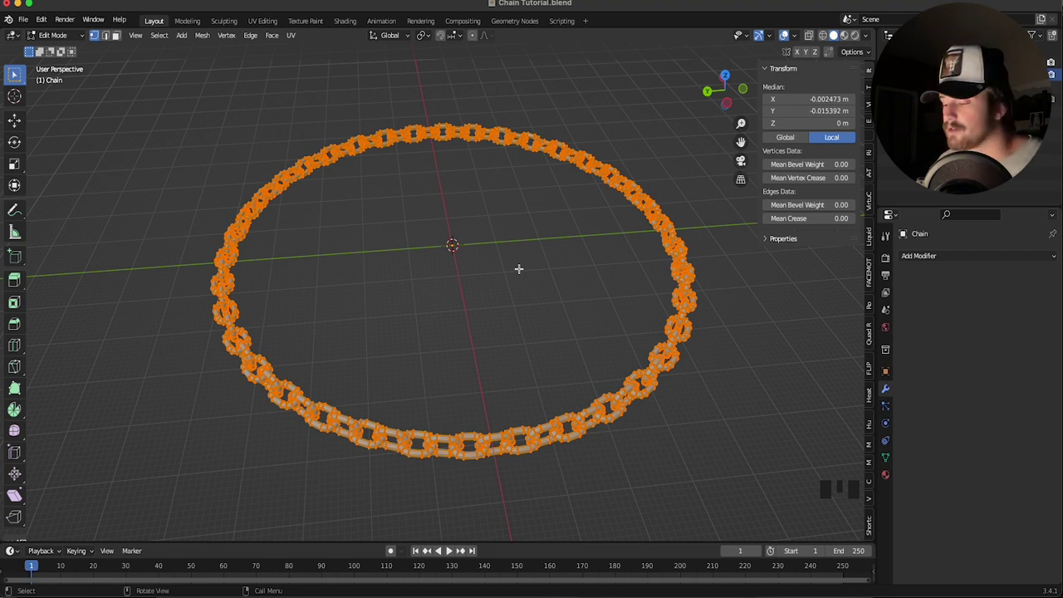
key("p")
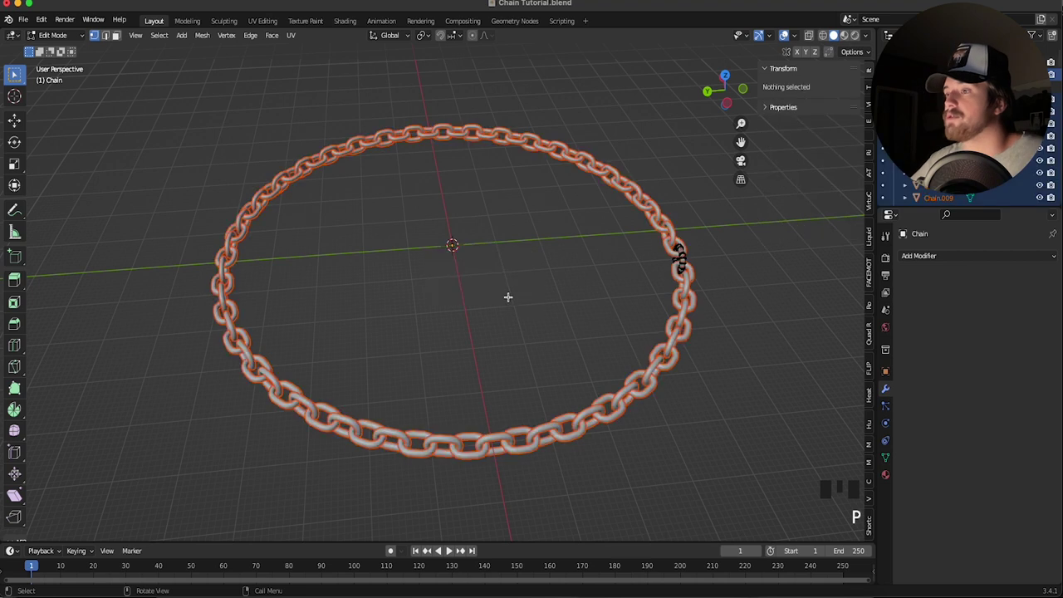
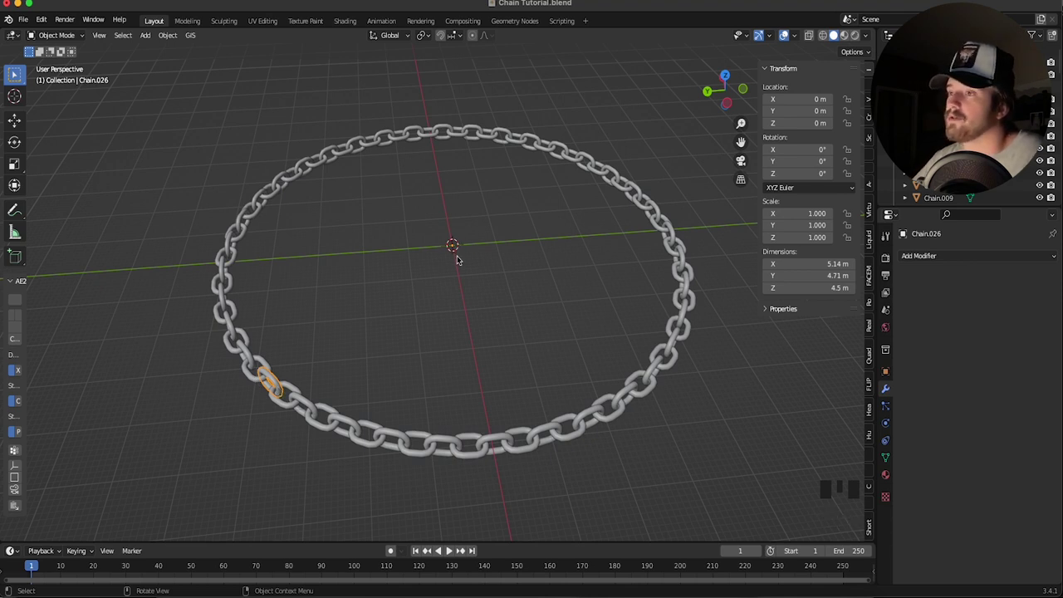
Add active rigid bodies to all the chain links, save, and pick a single link to inspect
left_click(154, 498)
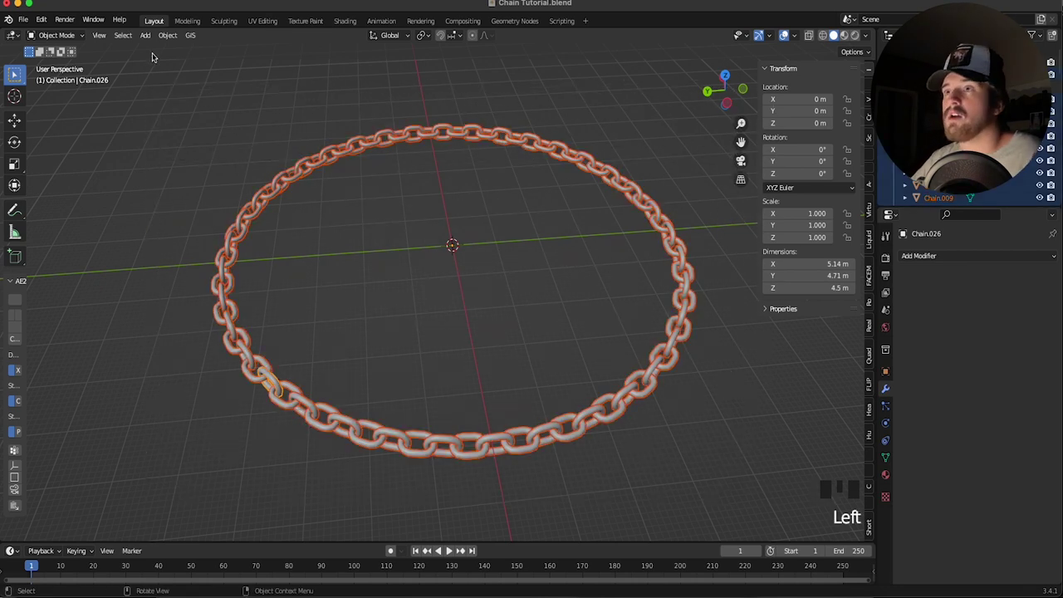
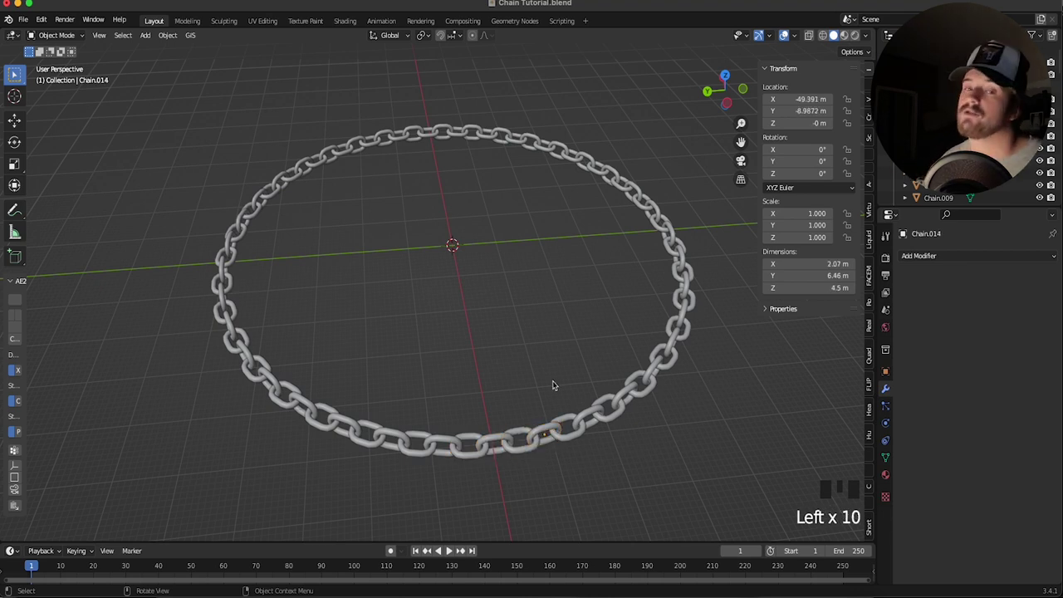
scroll("down", 3)
left_click(489, 402)
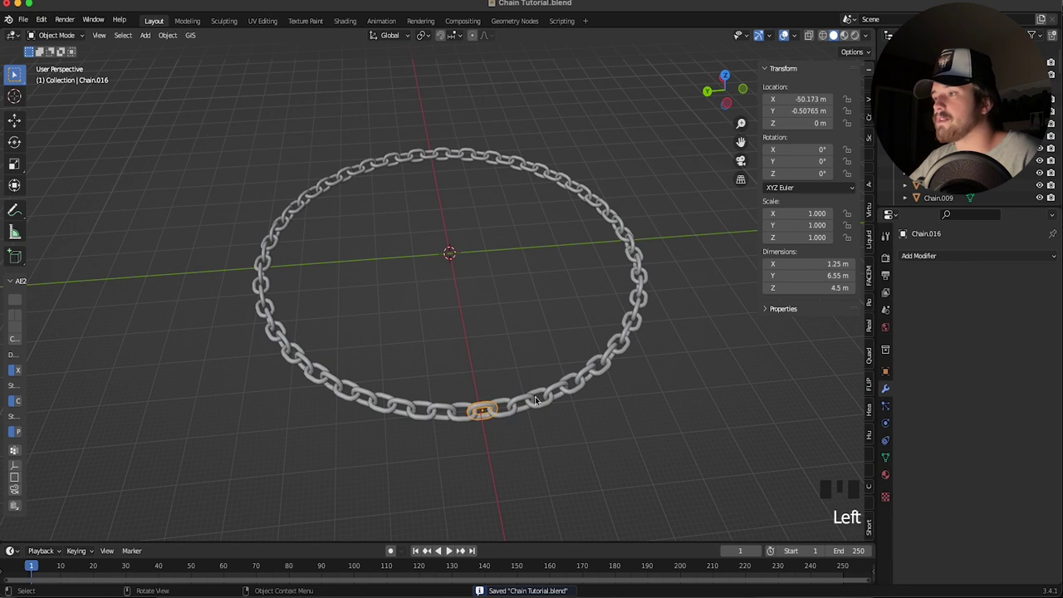
middle_click(541, 382)
scroll("up", 3)
scroll("down", 3)
left_click_drag(577, 369, 537, 345)
scroll("up", 3)
Review the front link's rigid body in Physics properties, changing its collision shape from Convex Hull
left_click_drag(550, 350, 504, 334)
scroll("down", 3)
left_click_drag(534, 346, 454, 462)
left_click_drag(455, 461, 887, 423)
left_click(887, 424)
left_click_drag(1028, 287, 658, 434)
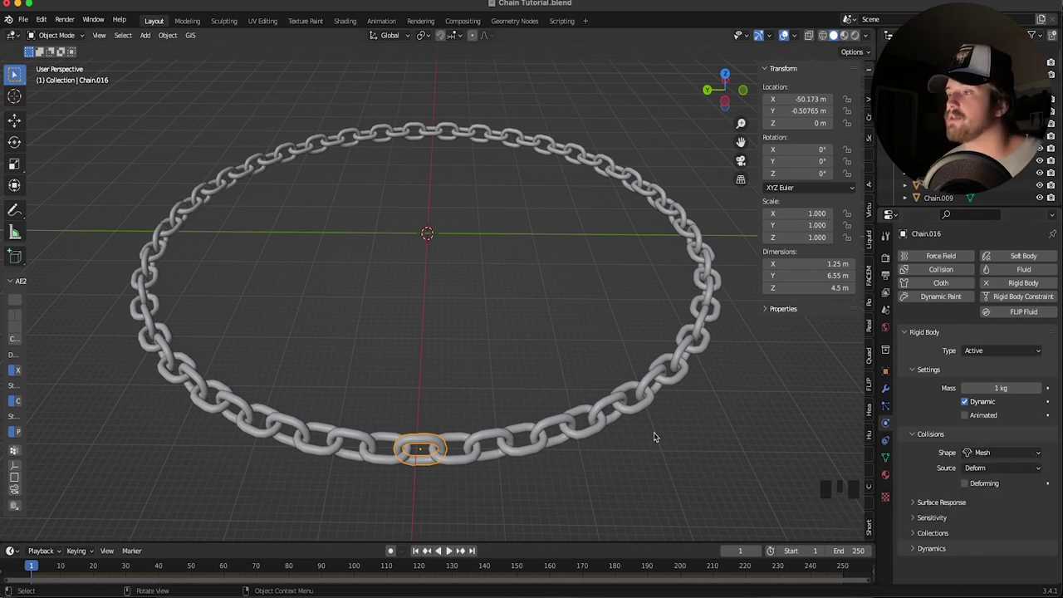
Play and rewind the simulation, then select all links and single out the front link
key("shift+space")
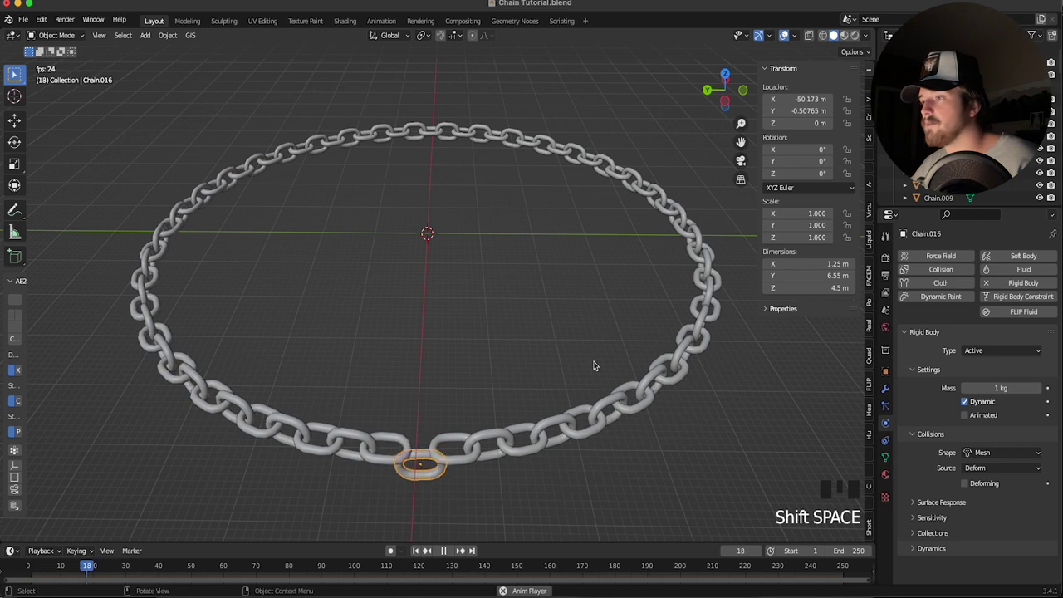
key("shift+space")
key("shift+Left")
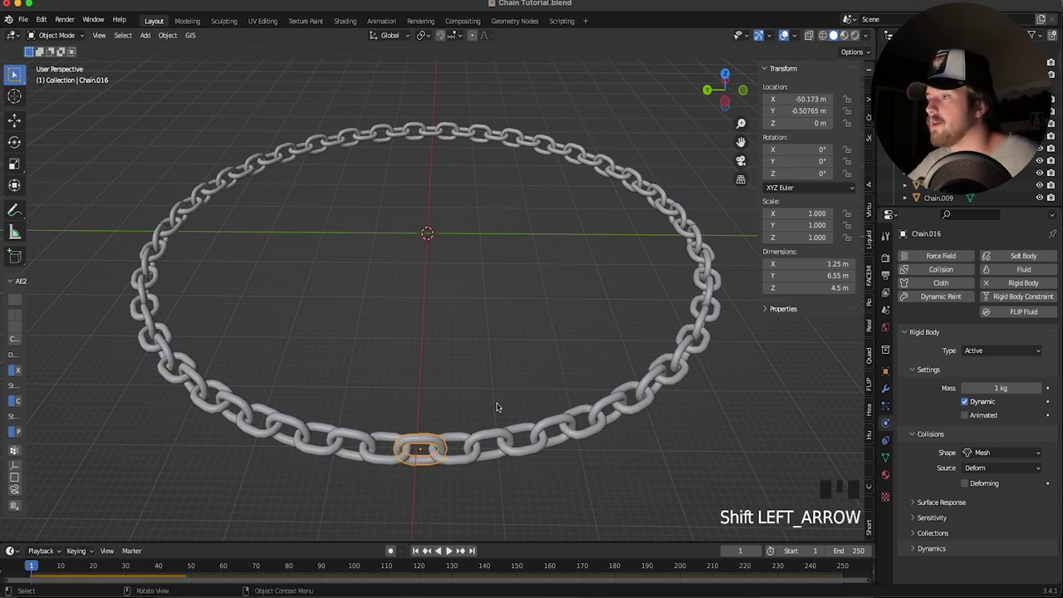
scroll("down", 3)
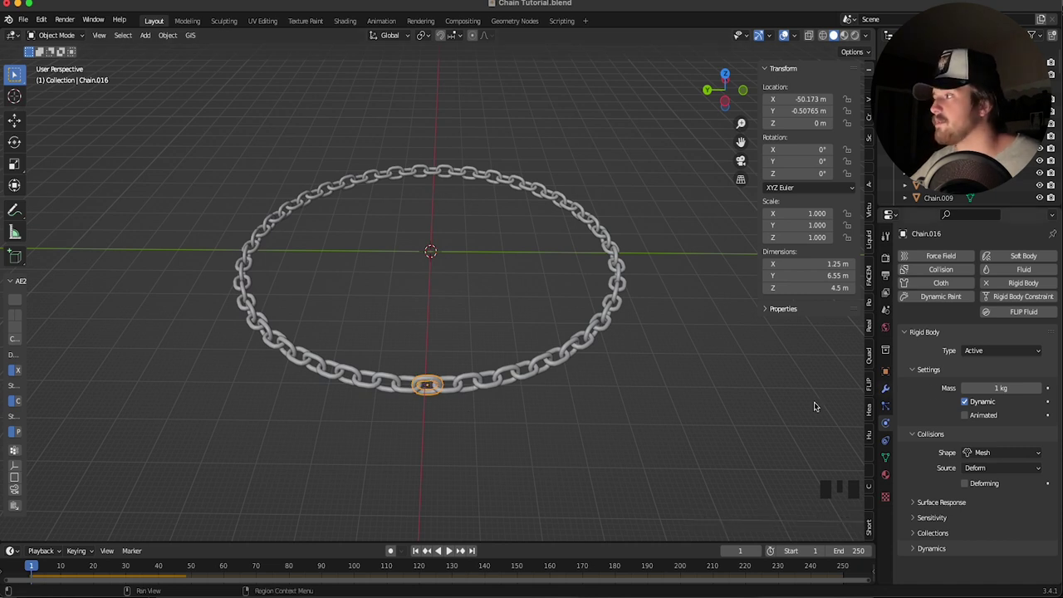
left_click_drag(233, 449, 629, 158)
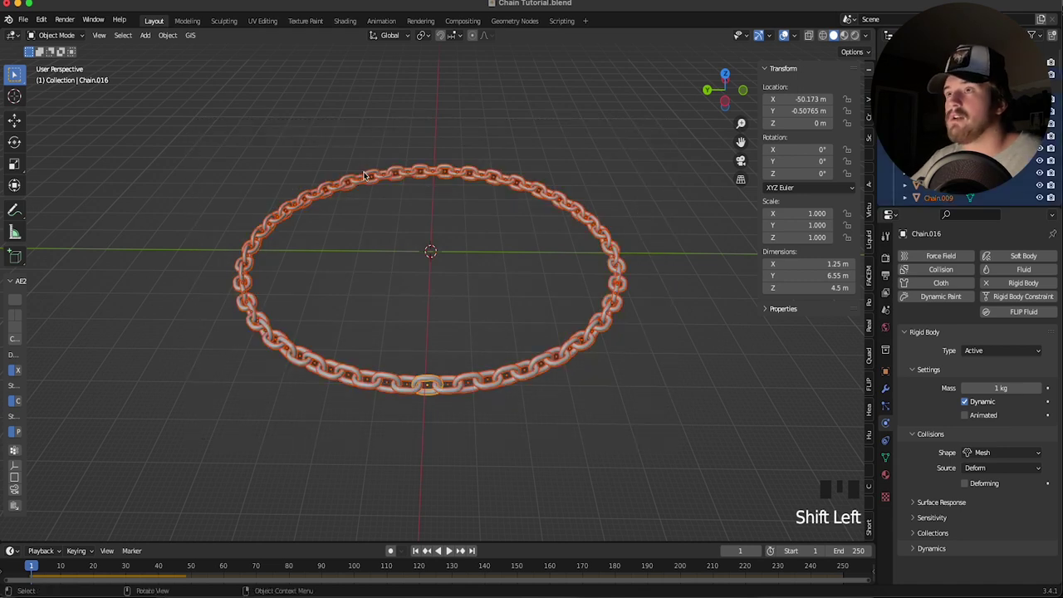
left_click_drag(173, 35, 319, 428)
left_click(426, 381)
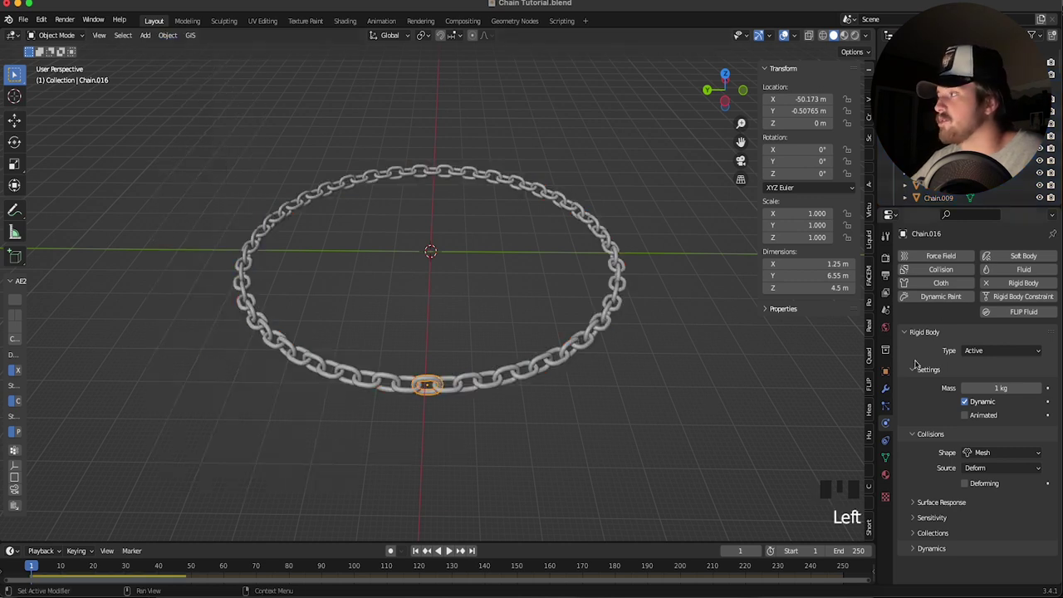
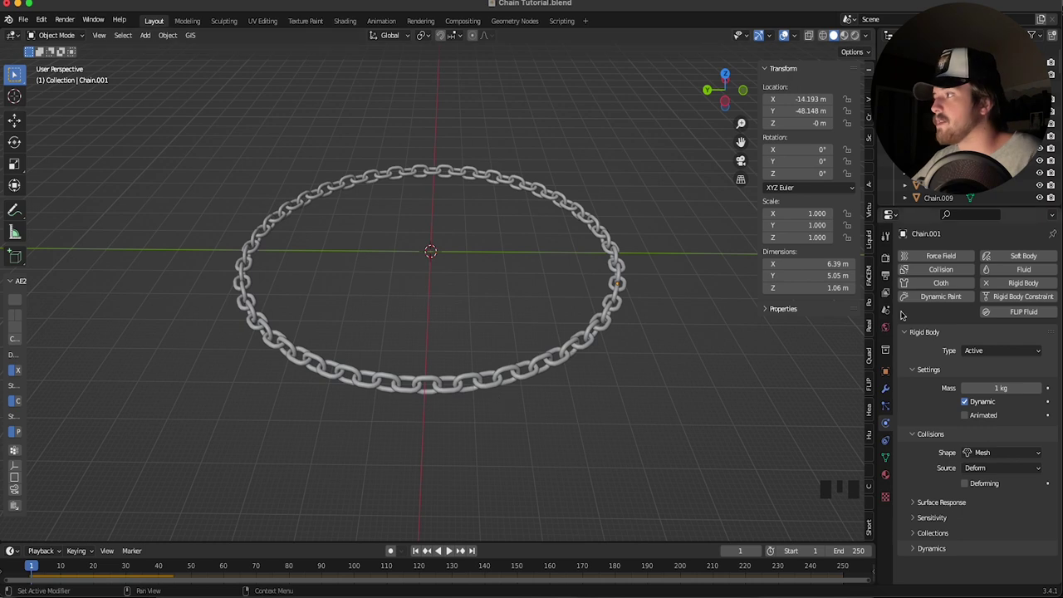
In the Rigid Body World, set substeps and solver iterations to 20 and gravity weight to 0.050
left_click(888, 310)
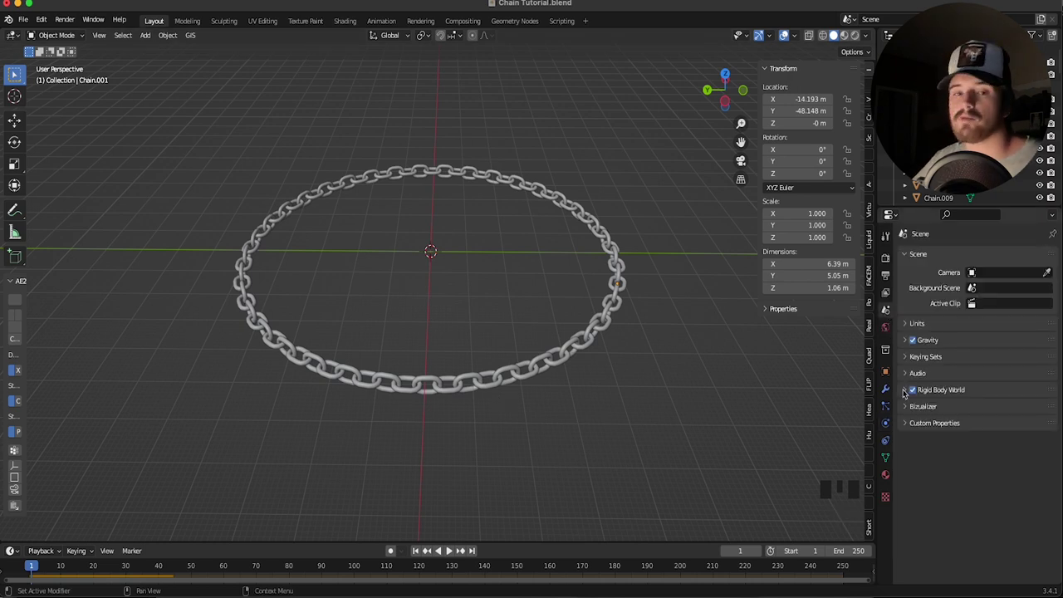
left_click_drag(907, 392, 933, 480)
scroll("down", 3)
scroll("down", 3)
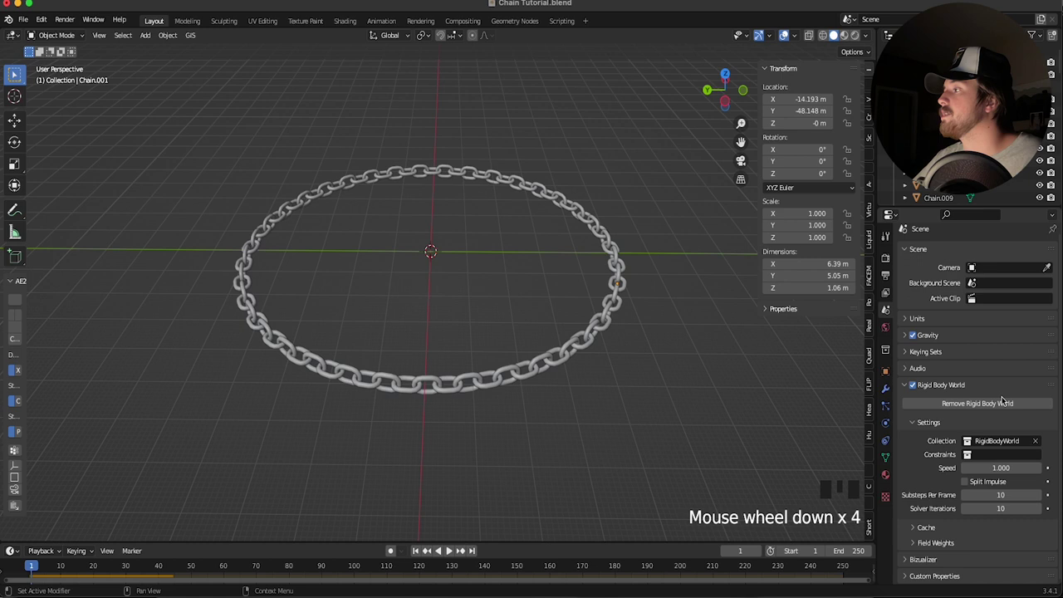
scroll("down", 3)
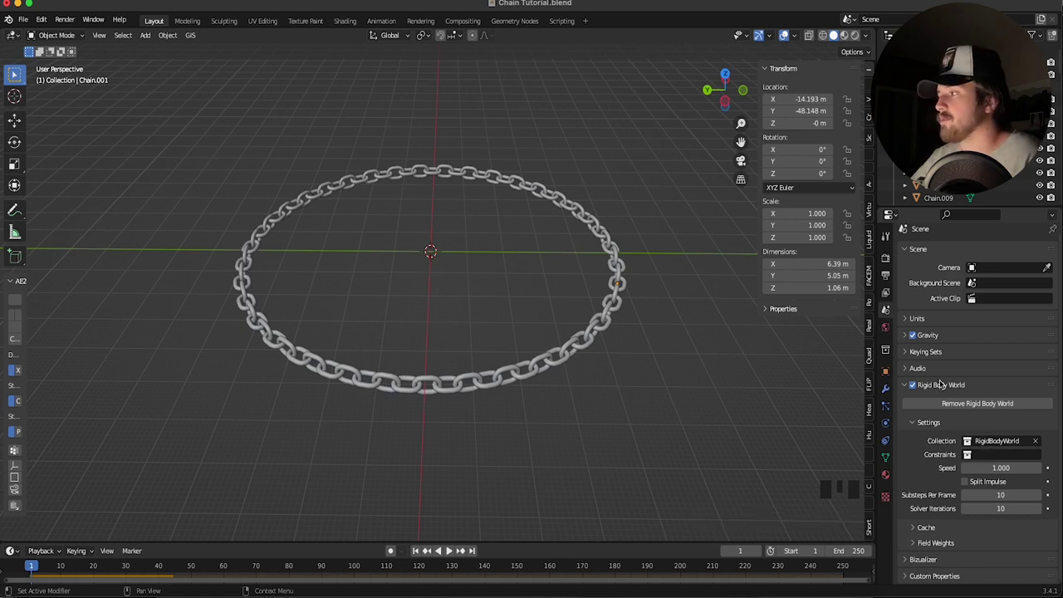
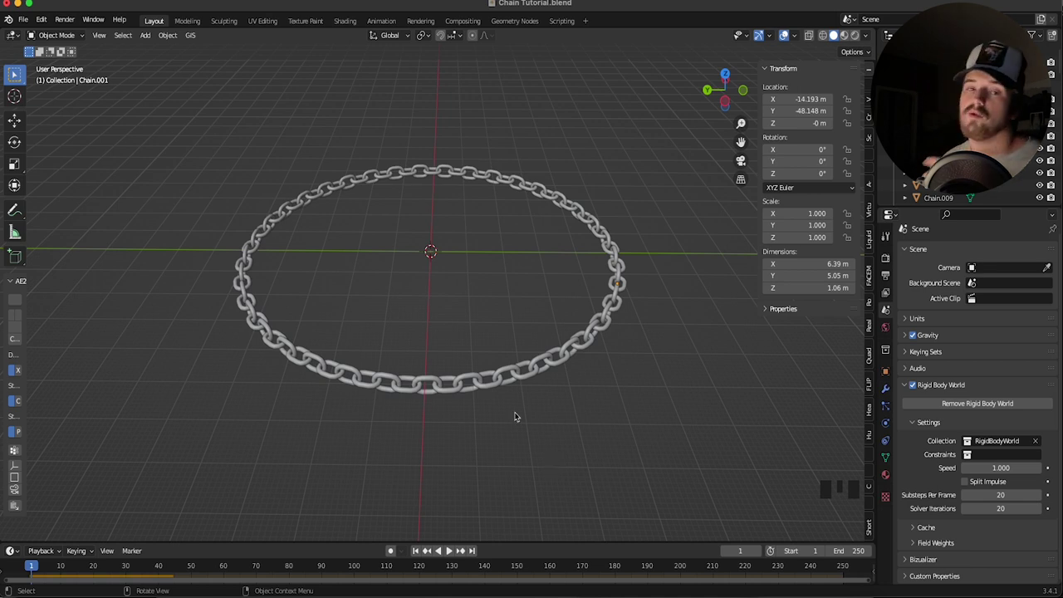
left_click_drag(519, 412, 925, 502)
scroll("down", 3)
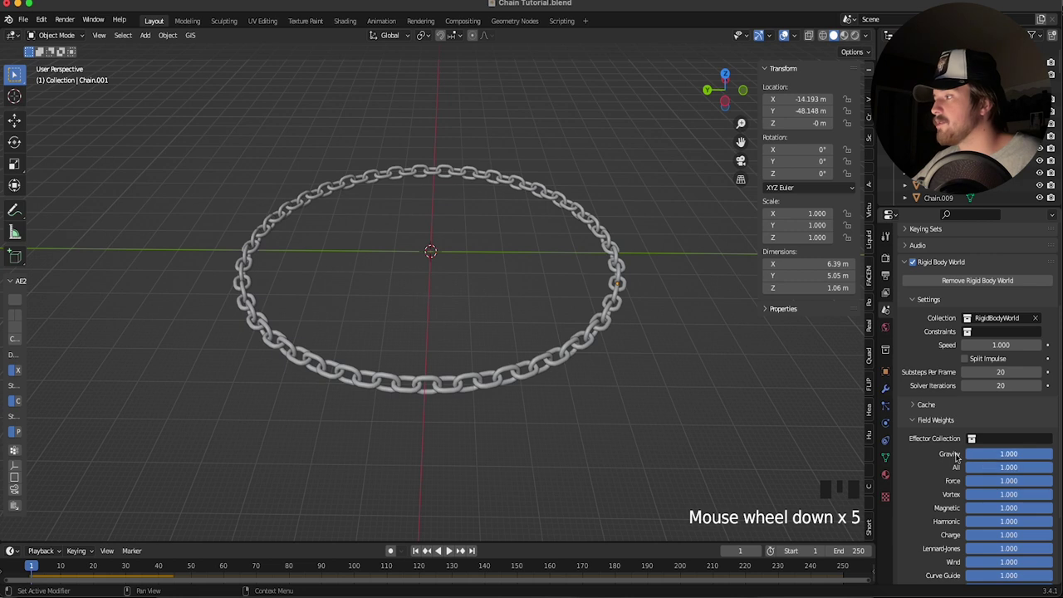
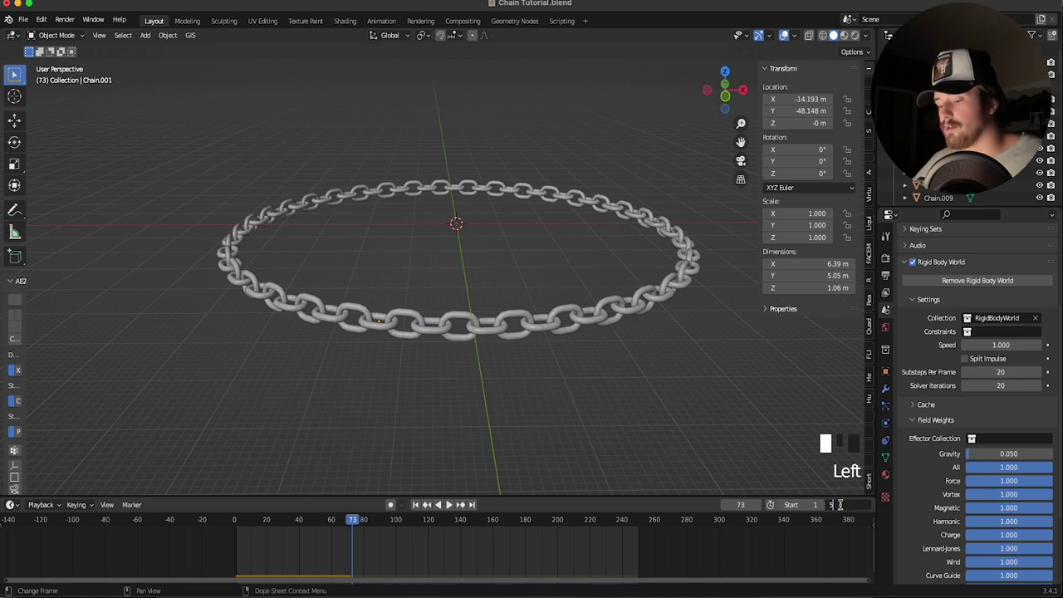
Enlarge the timeline, set the rigid body cache end to 500, play to around frame 74 and rewind to frame 1
key("KP_0")
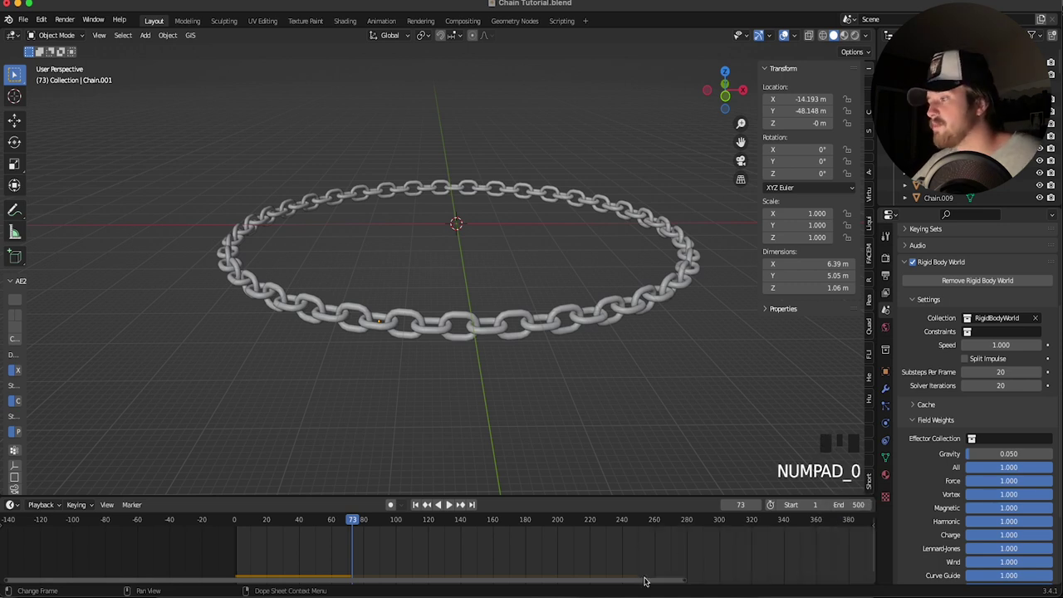
left_click(644, 536)
key("shift+space")
key("shift+space")
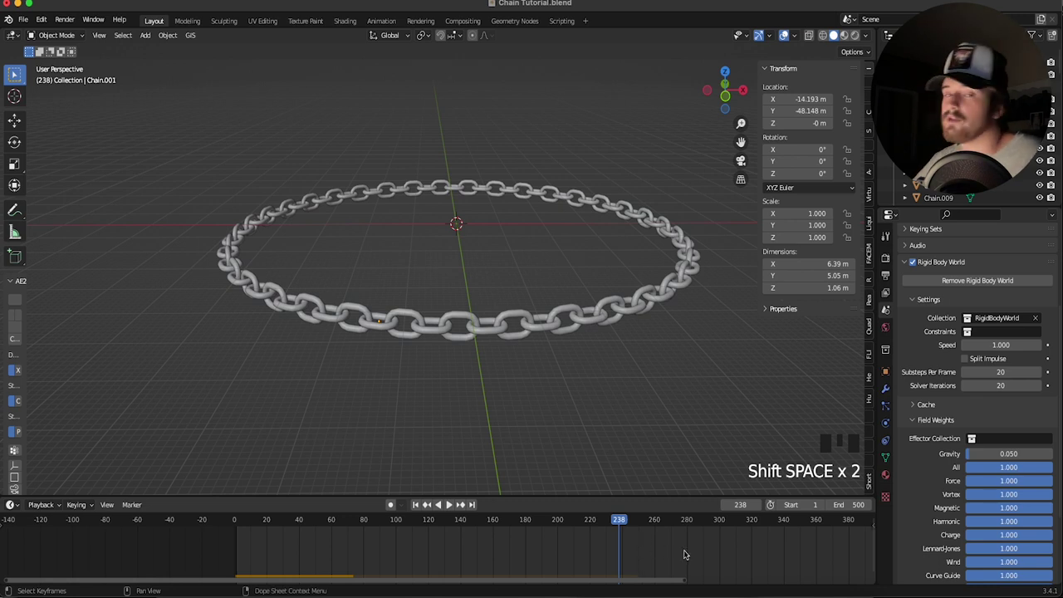
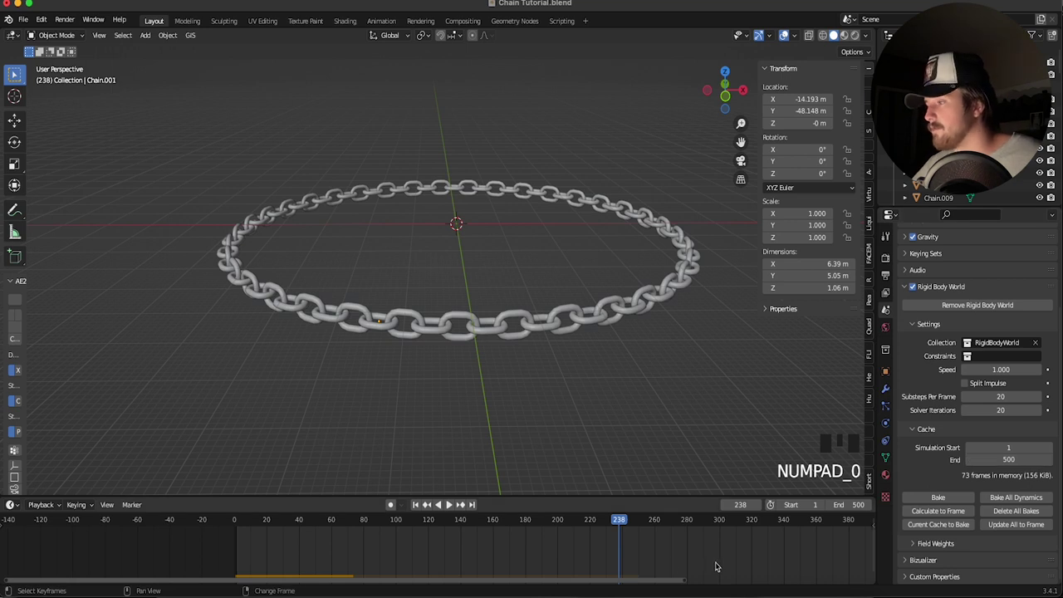
key("shift+space")
left_click_drag(590, 308, 590, 314)
key("shift+Left")
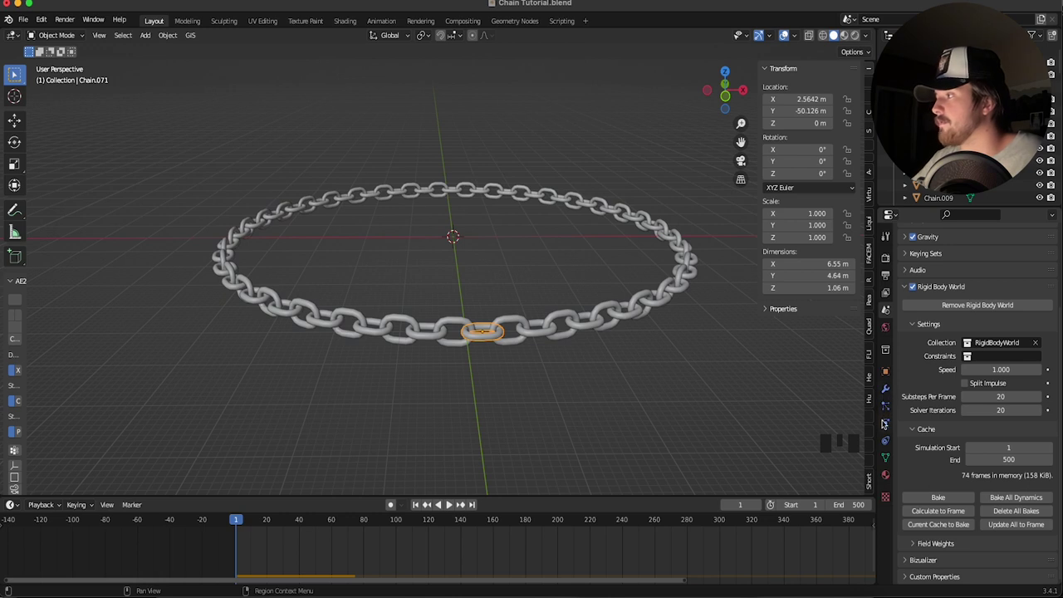
left_click(885, 422)
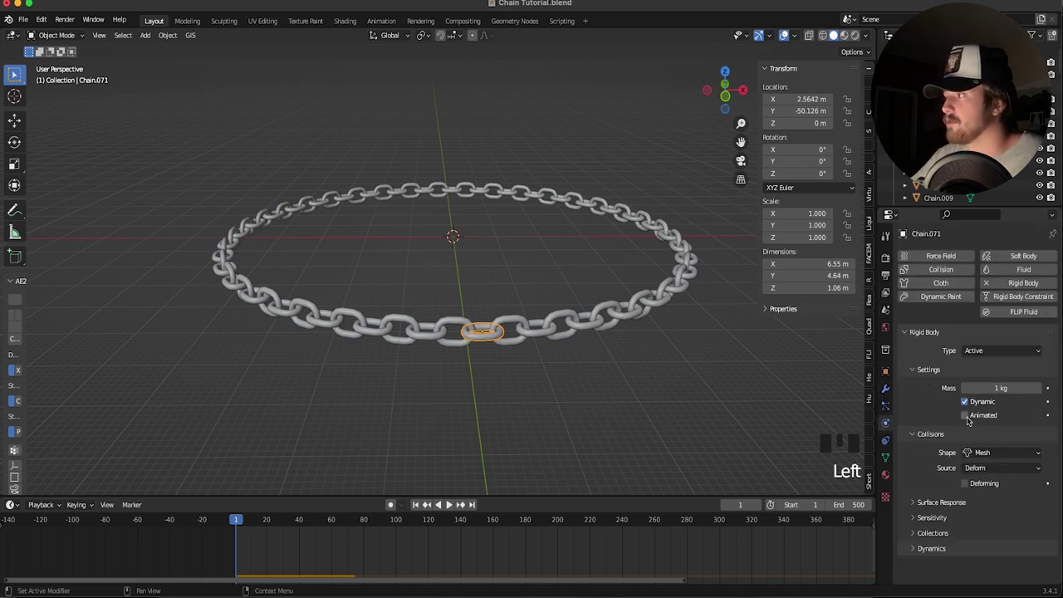
left_click(968, 416)
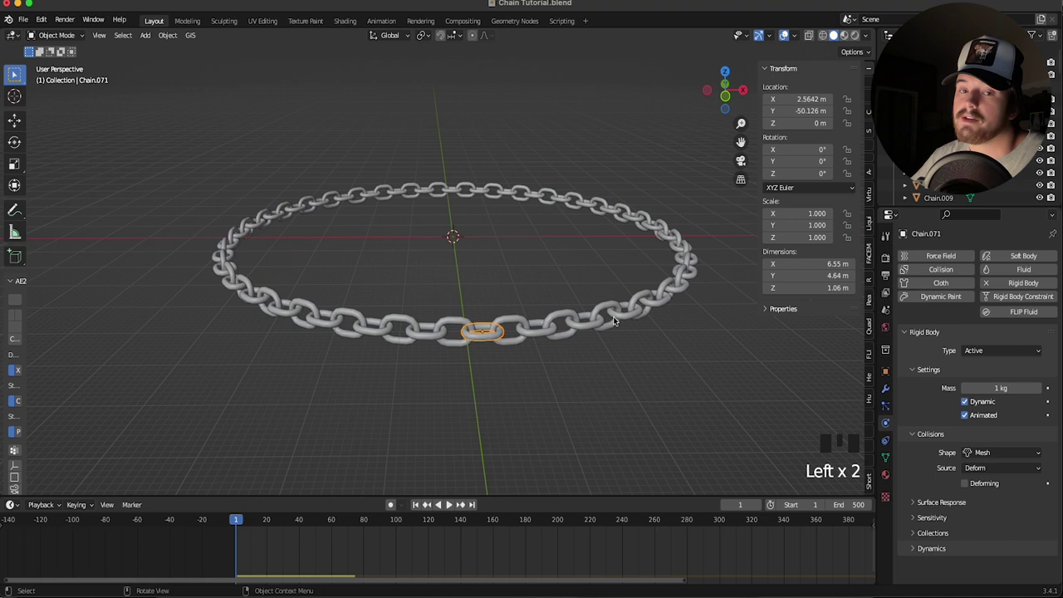
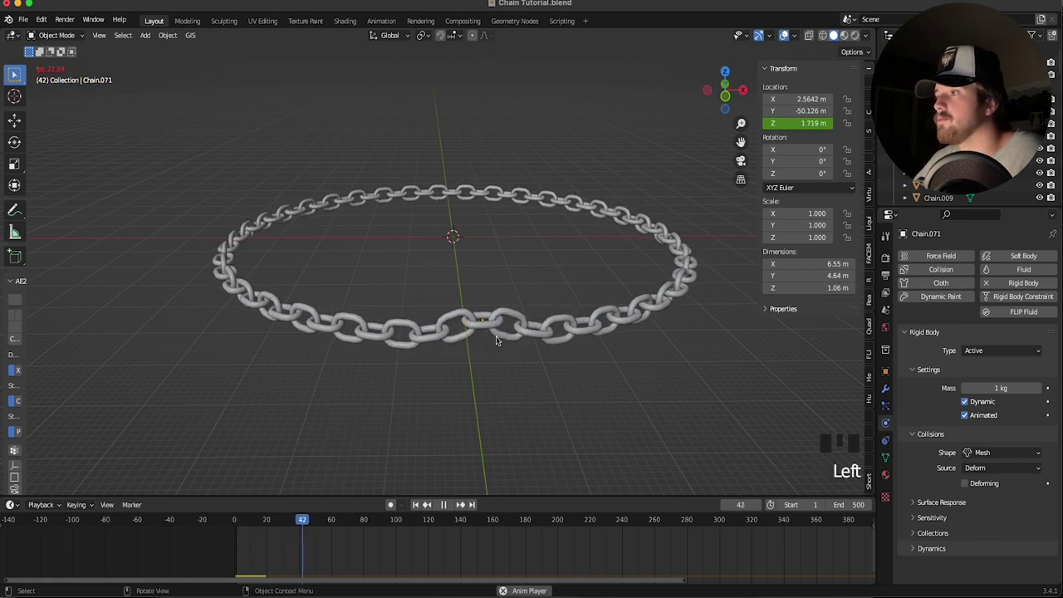
left_click_drag(455, 330, 575, 275)
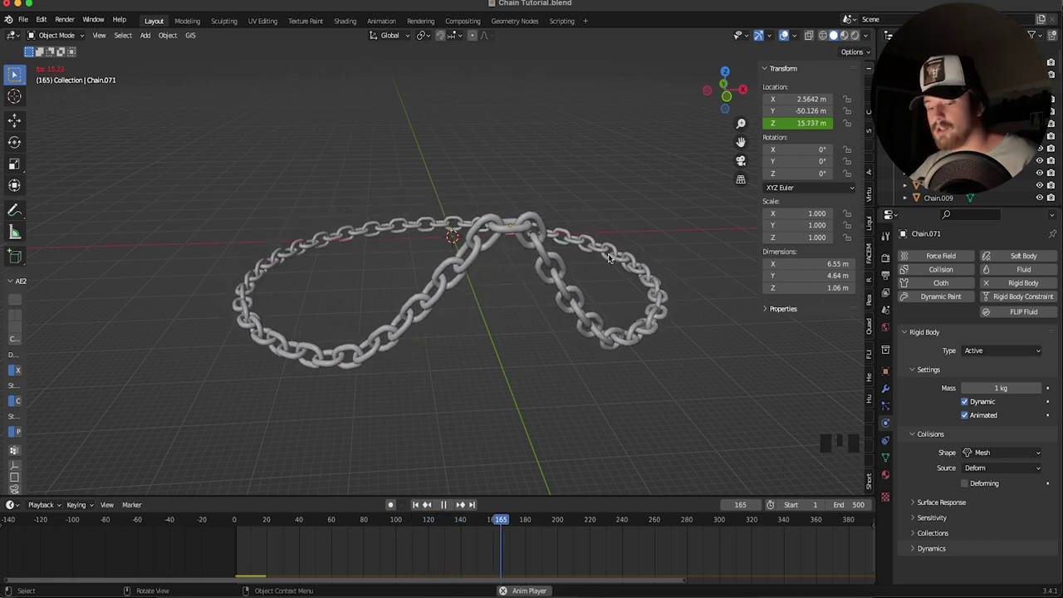
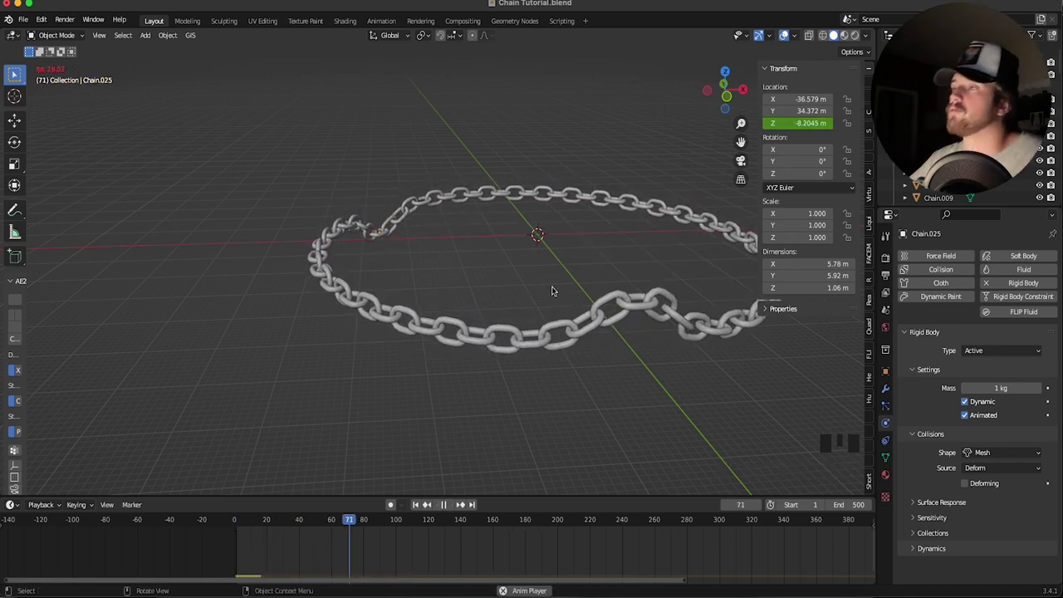
middle_click(581, 283)
scroll("down", 3)
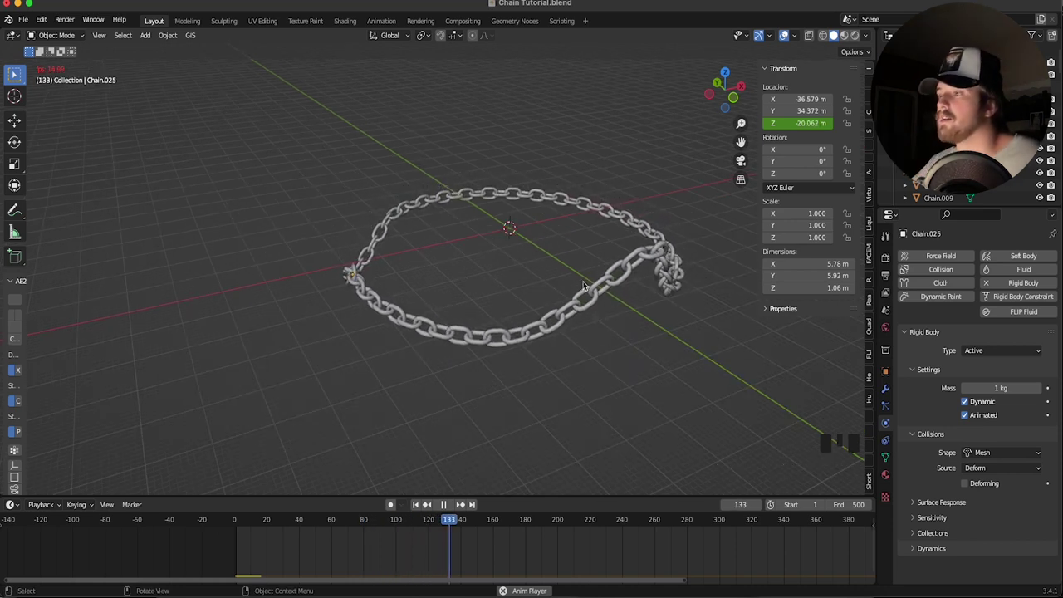
key("shift+space")
key("shift+Left")
left_click_drag(595, 234, 476, 250)
Add a turbulence force field at the ring's centre and raise its strength to 600
key("shift+a")
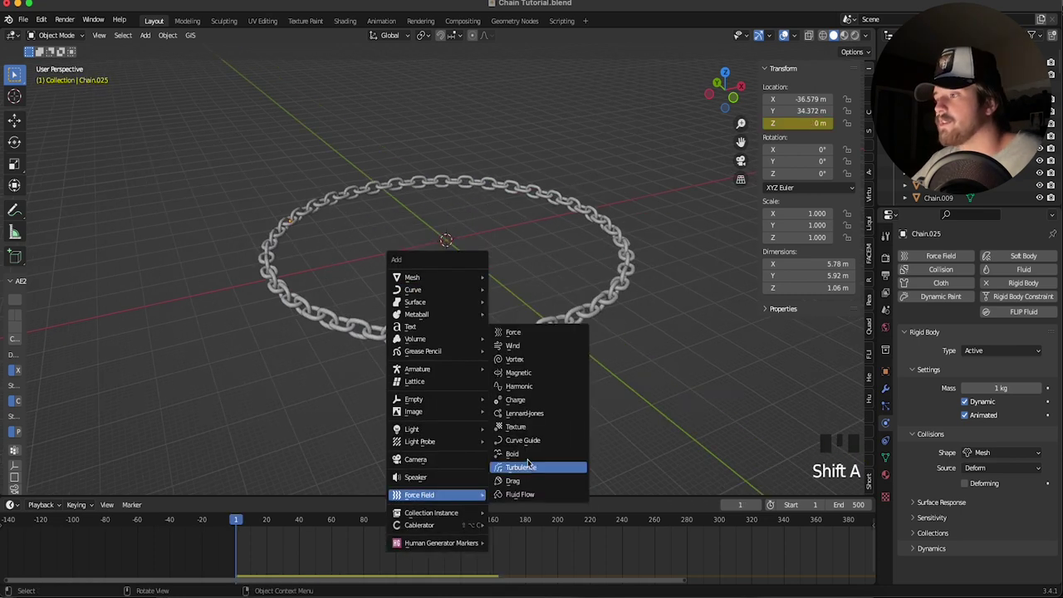
scroll("up", 3)
key("shift+space")
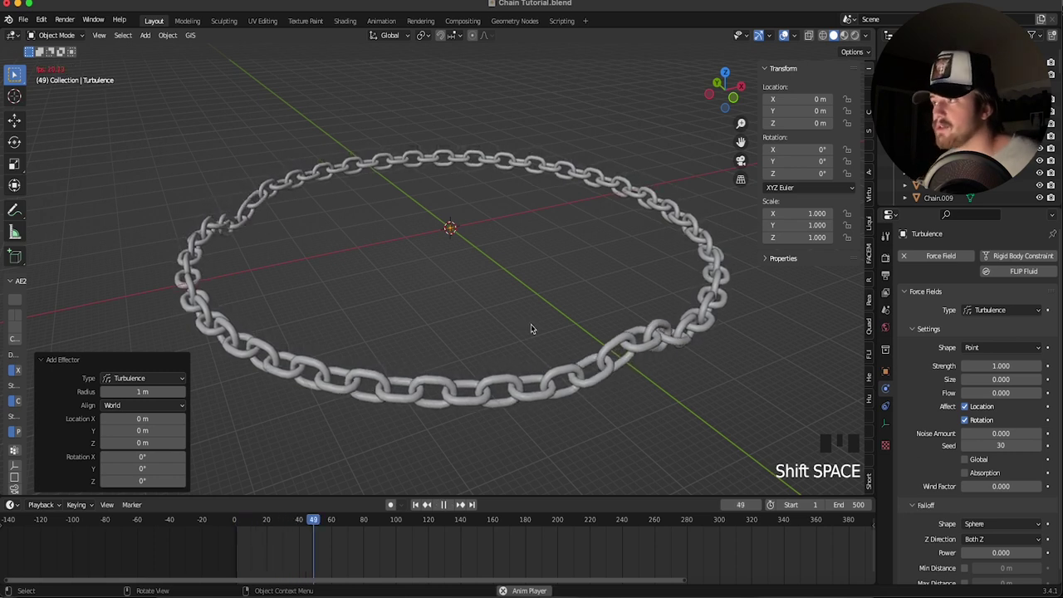
key("shift+space")
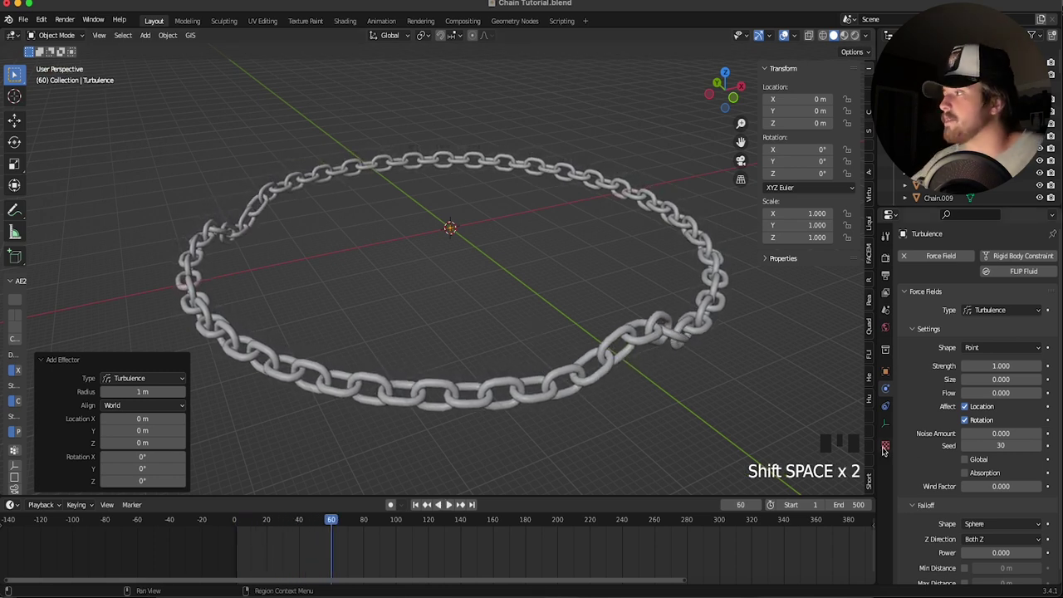
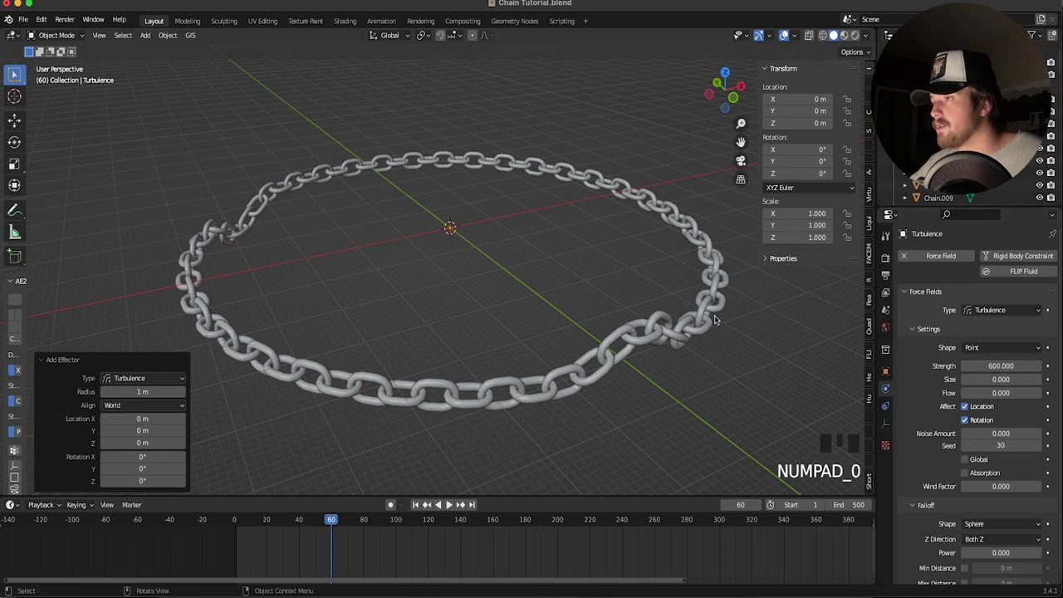
key("shift+Left")
key("shift+space")
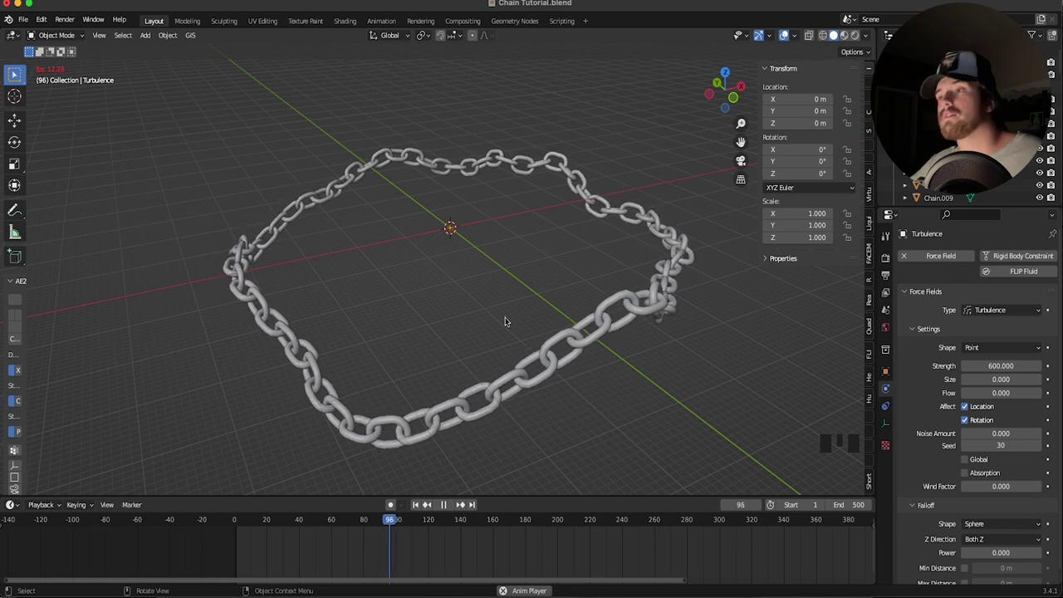
Replay the simulation to watch the chain swirl under the field, then rewind to frame 1
key("shift+space")
left_click_drag(510, 211, 566, 205)
key("shift+Left")
key("shift+space")
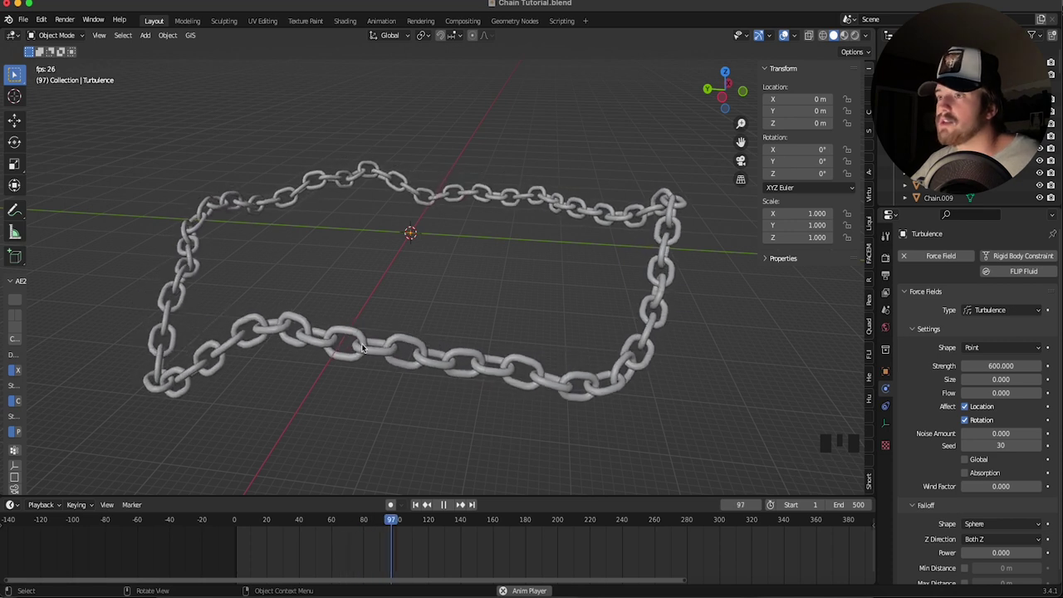
key("shift+space")
key("shift+Left")
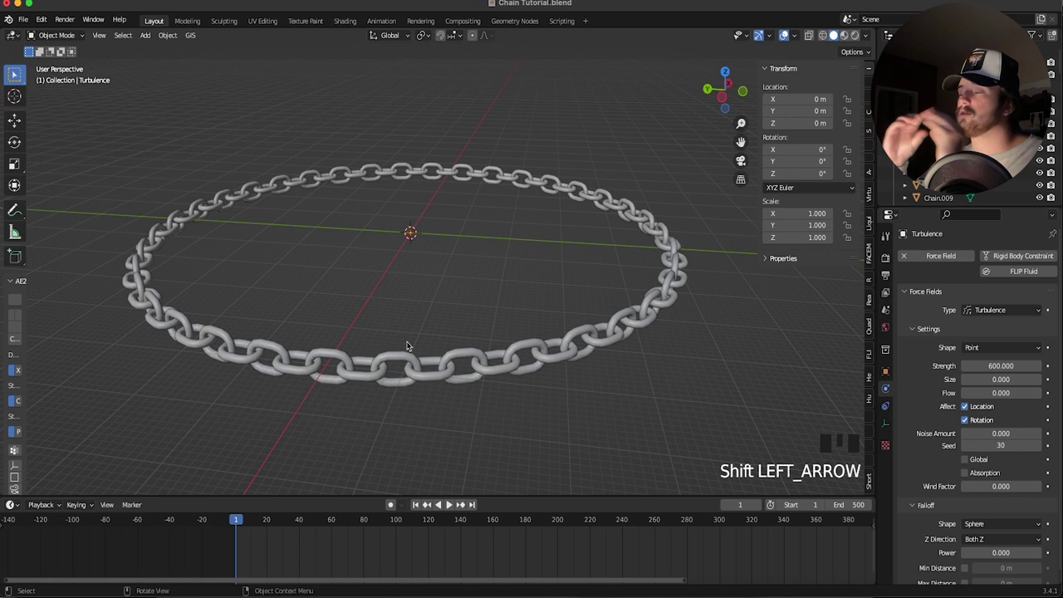
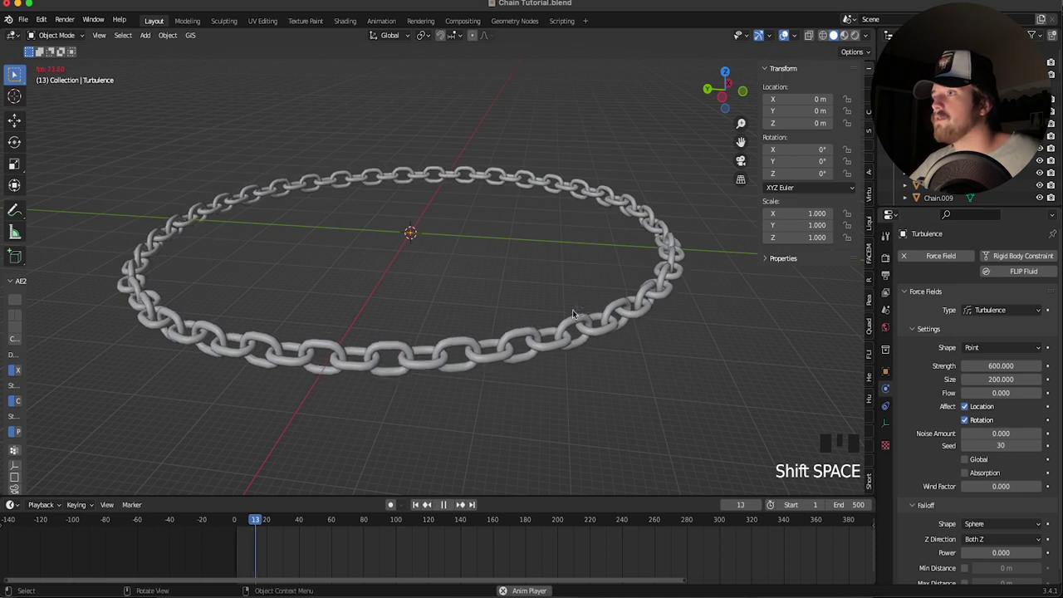
Set the turbulence size to 200 then 100 and watch the ring twist from top view
scroll("down", 3)
left_click_drag(473, 238, 419, 216)
key("shift+space")
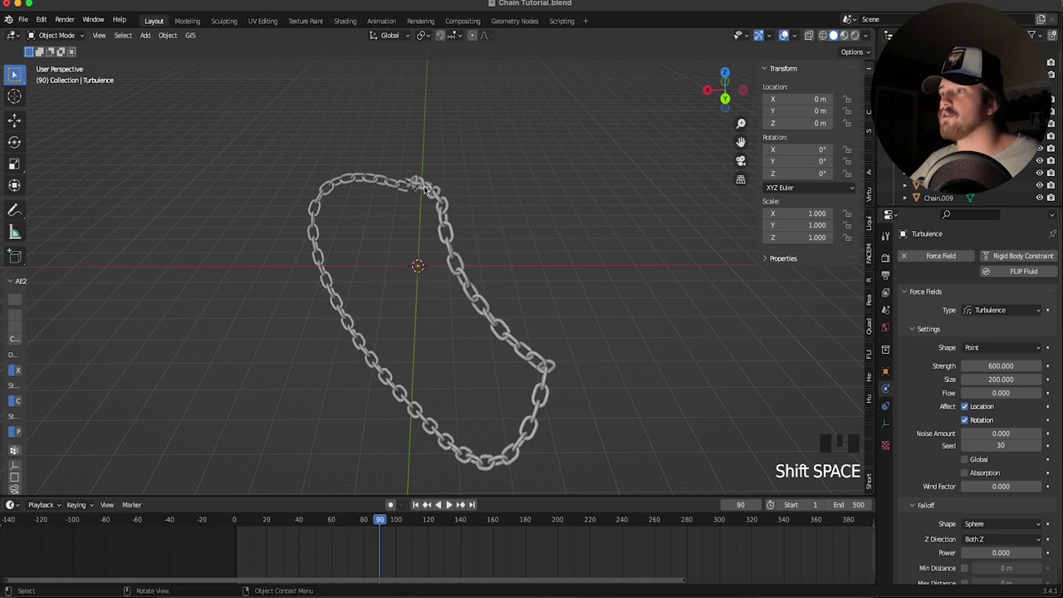
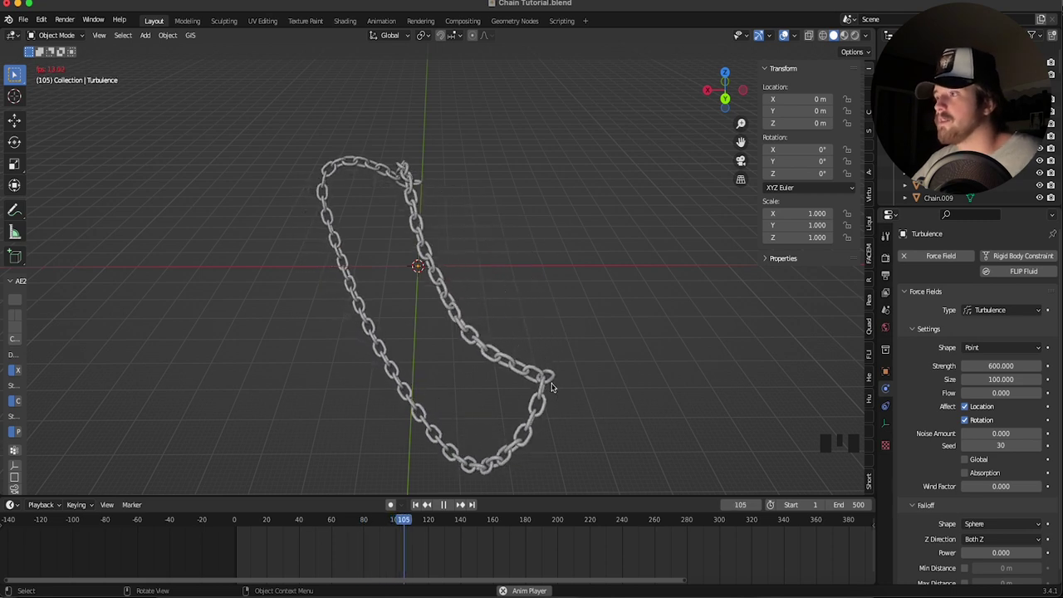
Select a single link of the ring, enable Animated in its rigid body settings, and rewind to frame 1
left_click(573, 393)
key("shift+space")
middle_click(543, 379)
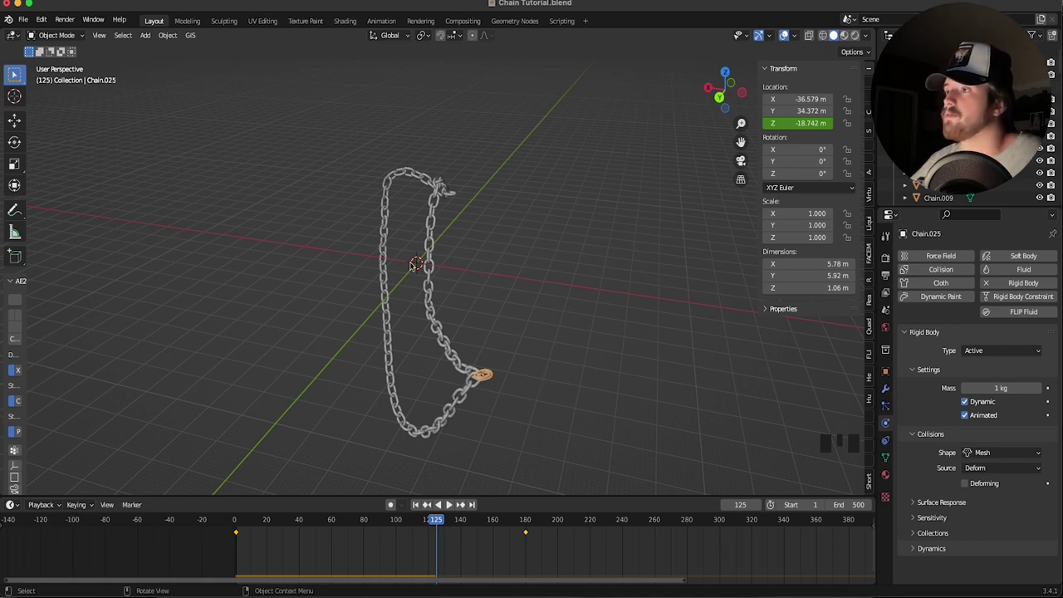
left_click_drag(559, 277, 526, 264)
key("shift+space")
key("shift+space")
key("shift+Left")
Insert location keyframes for the link at the start and end frames and play the result
key("x")
key("shift+space")
left_click(591, 351)
key("shift+space")
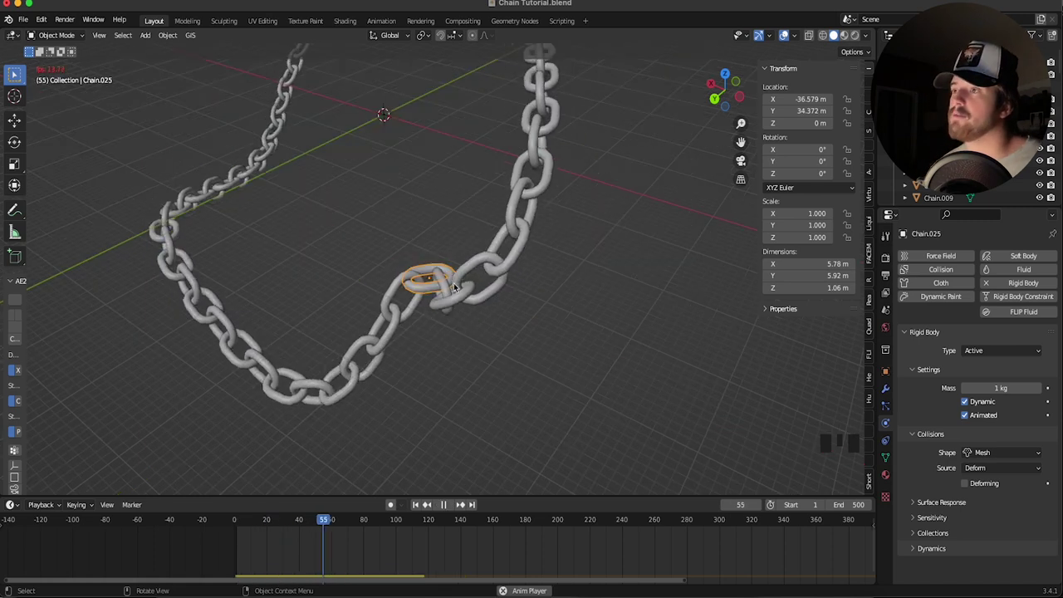
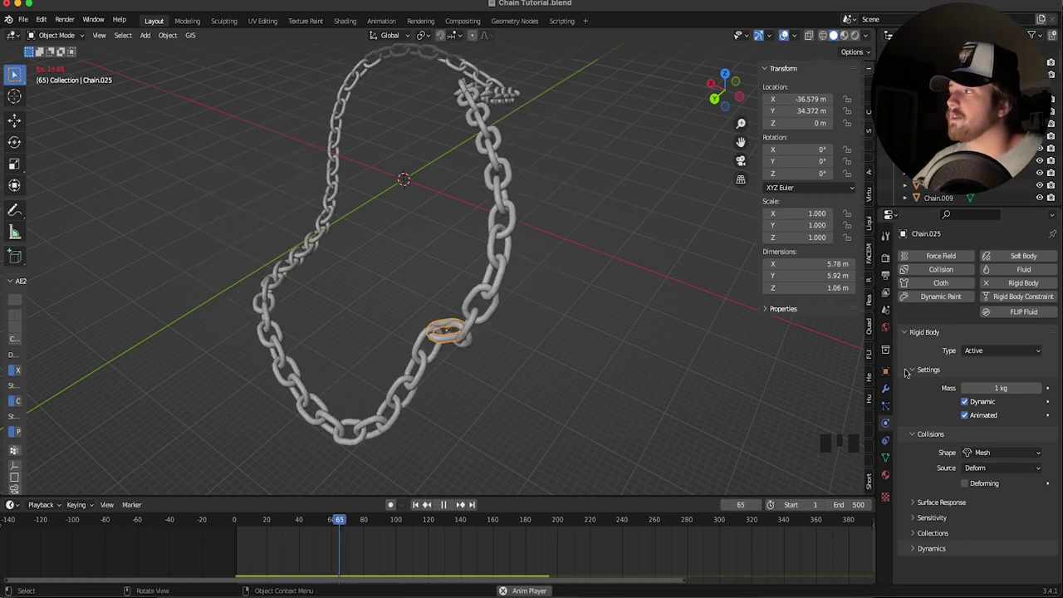
key("Left")
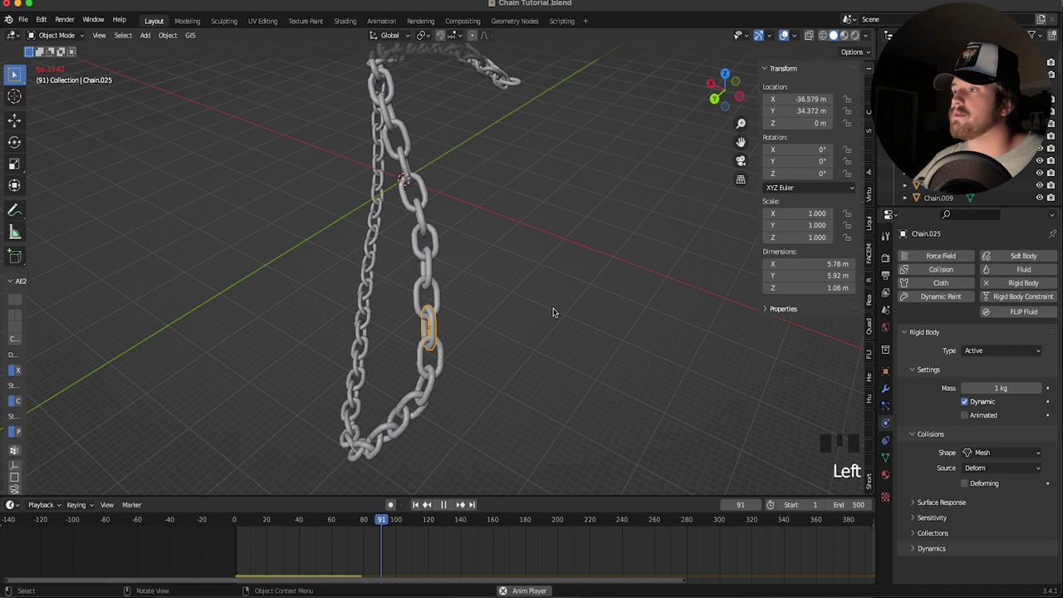
Replay the simulation from frame 1 to watch the keyframed link lift the chain through the turbulence
scroll("down", 3)
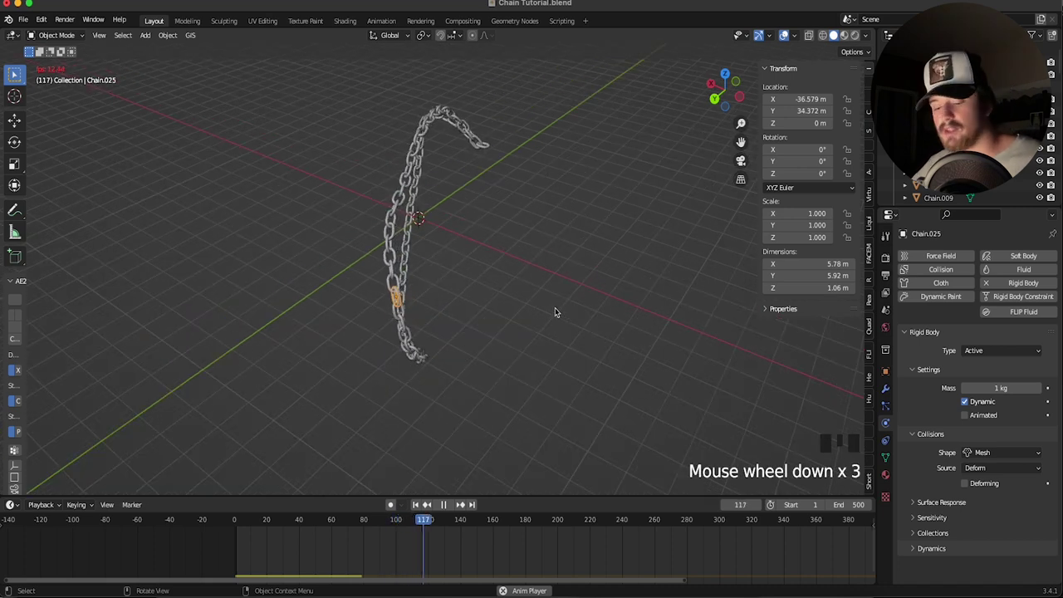
key("shift+space")
left_click(501, 226)
left_click_drag(419, 215, 503, 250)
key("shift+Left")
key("shift+space")
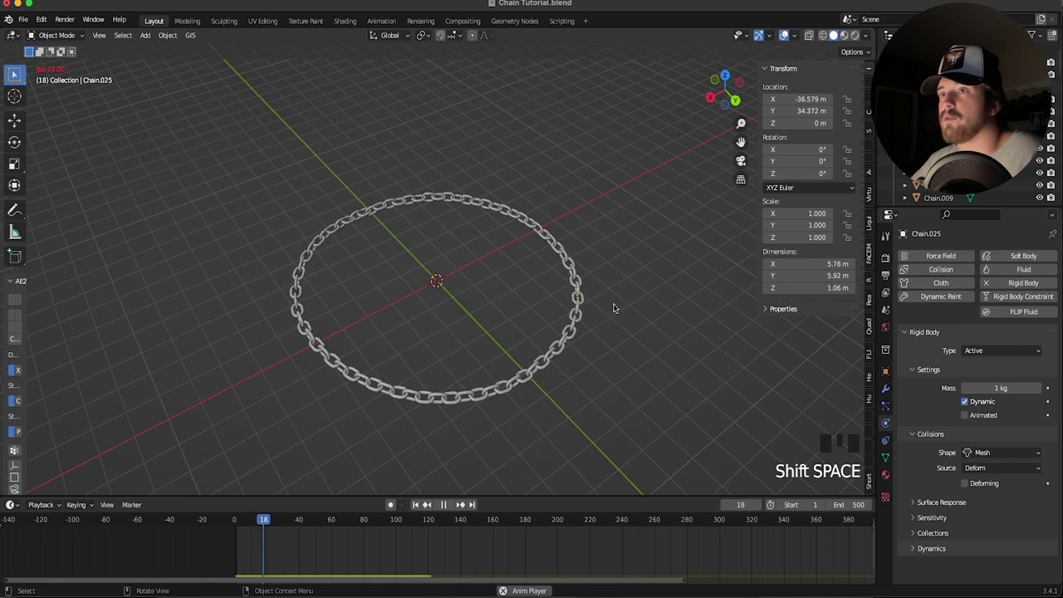
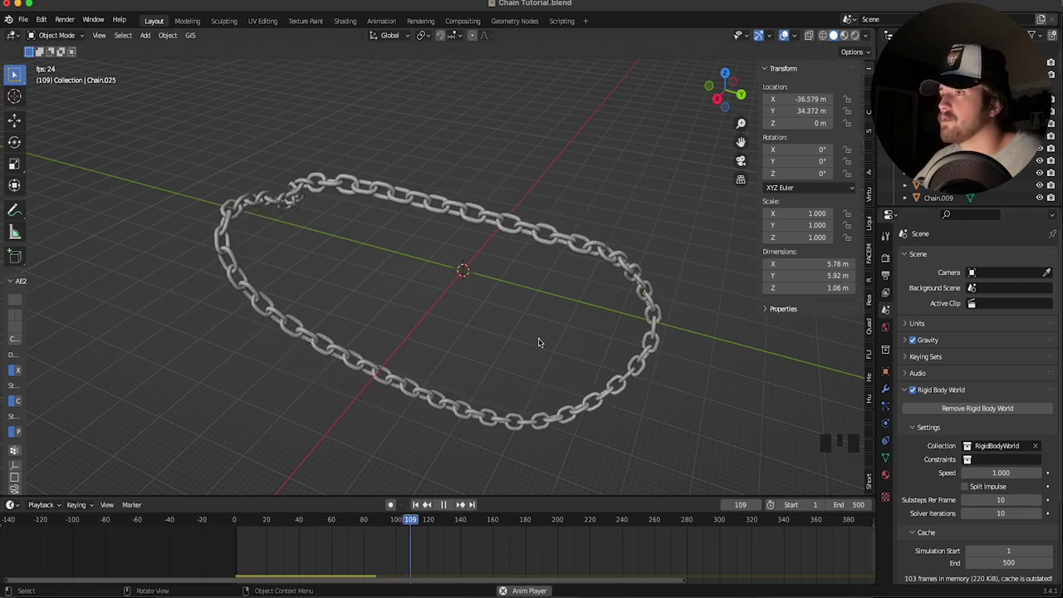
left_click_drag(562, 344, 388, 378)
scroll("down", 3)
key("shift+space")
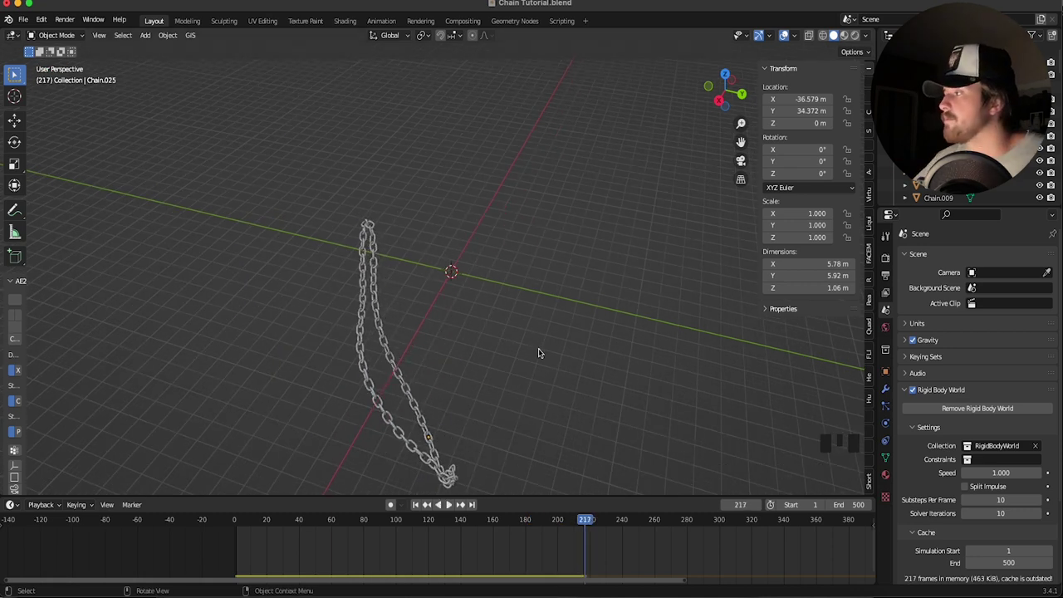
scroll("down", 3)
middle_click(548, 342)
key("shift+Left")
key("shift+space")
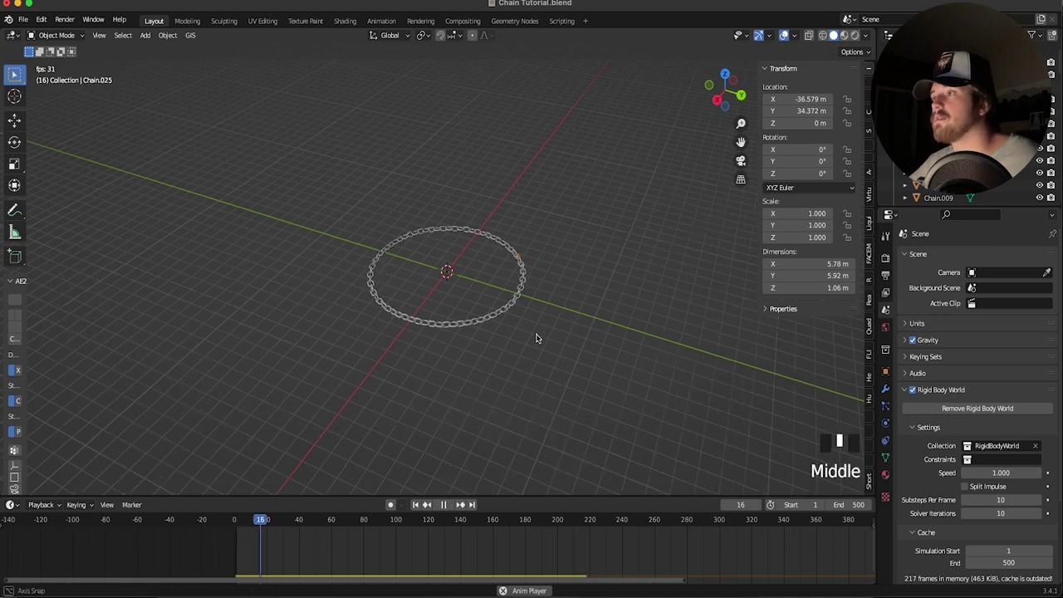